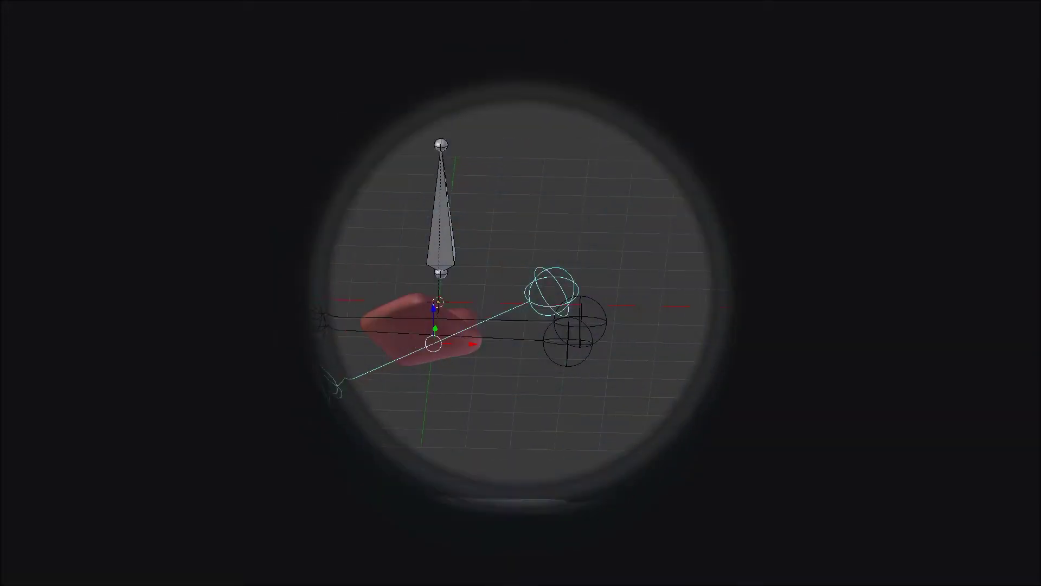
# Orbit around the finished tongue rig and rotate its ring bones to preview the bend.
pyautogui.moveTo(380, 318); pyautogui.dragTo(340, 254)
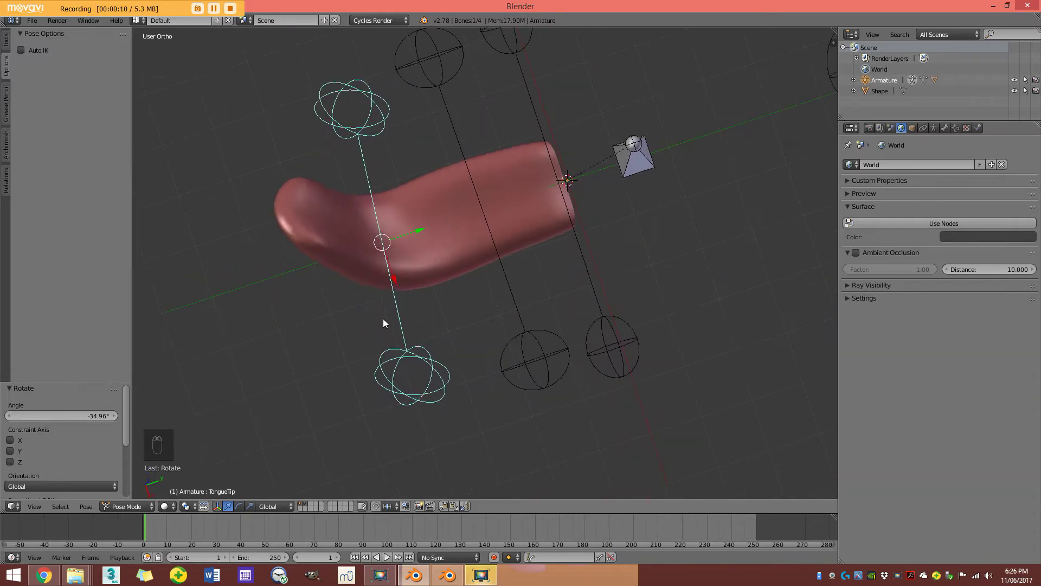
pyautogui.moveTo(555, 363); pyautogui.dragTo(538, 257)
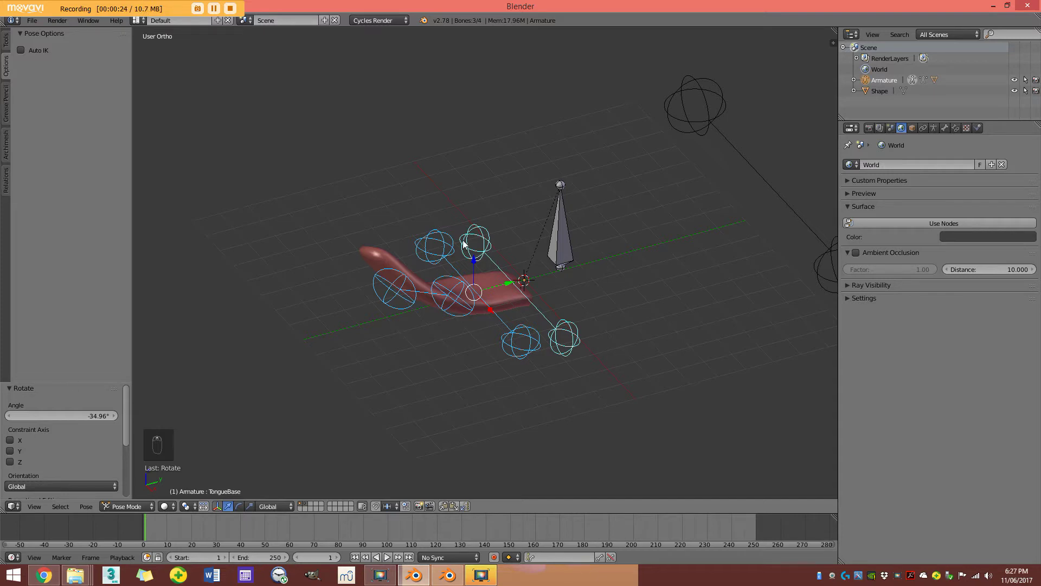
pyautogui.moveTo(472, 268); pyautogui.dragTo(462, 295)
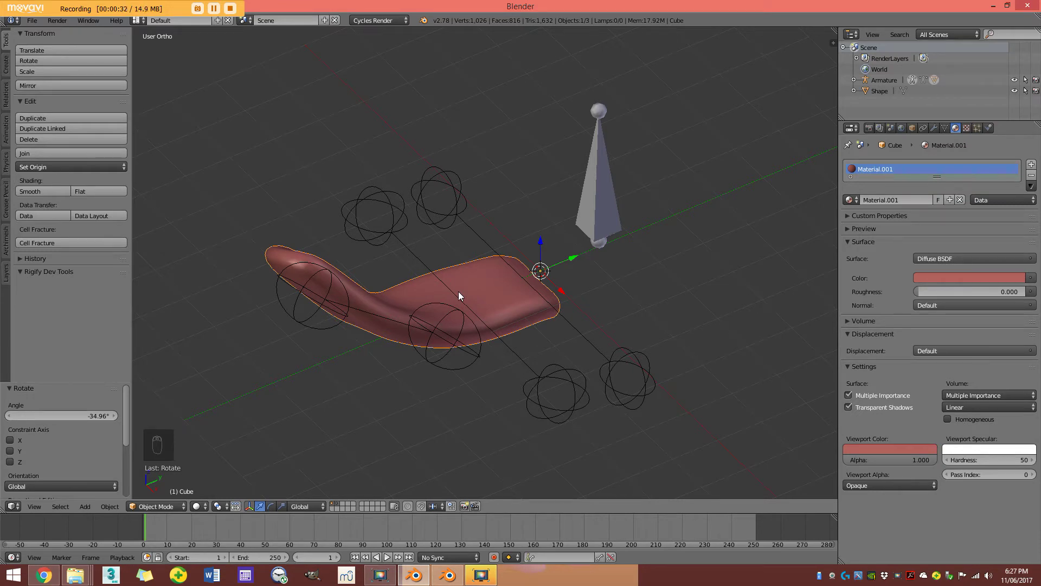
pyautogui.moveTo(478, 294); pyautogui.dragTo(558, 286)
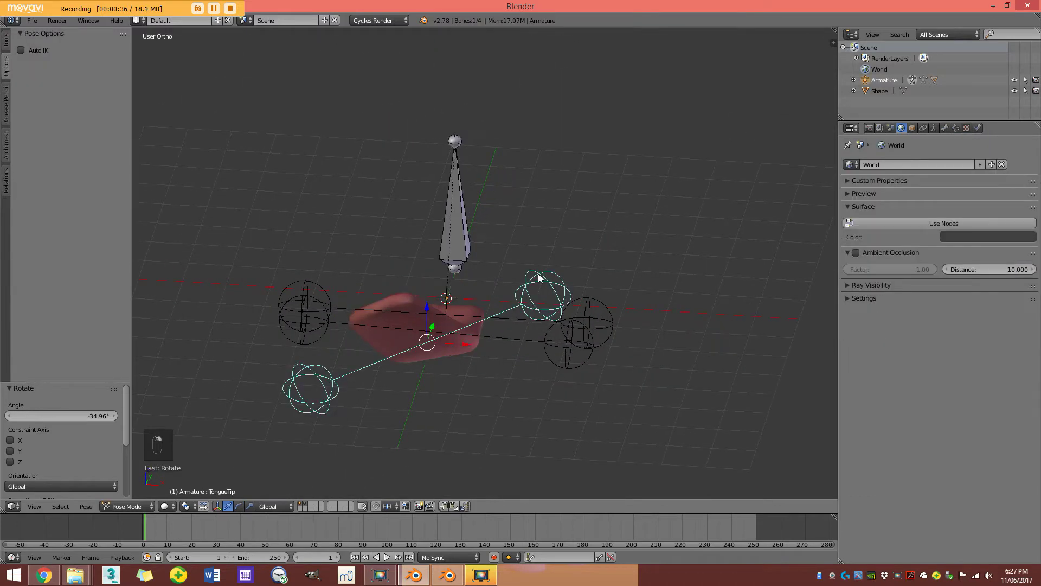
pyautogui.press('r')
pyautogui.press('r')
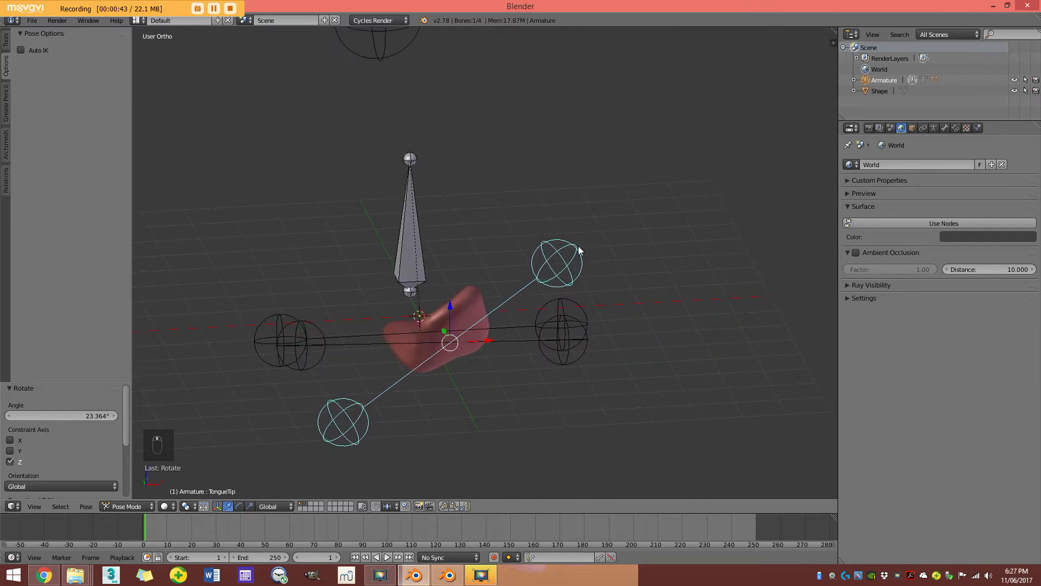
pyautogui.press('r')
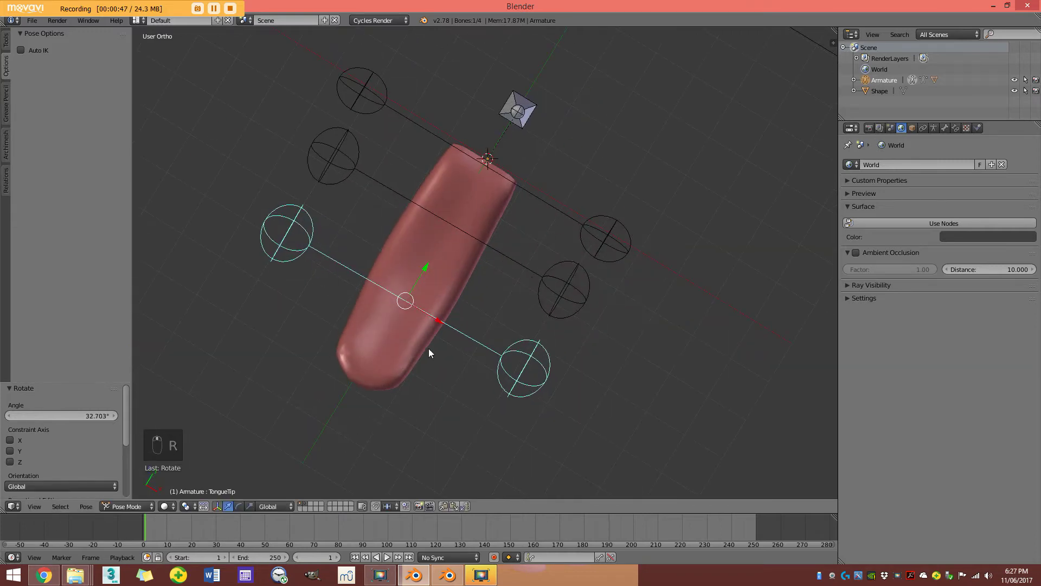
pyautogui.press('r')
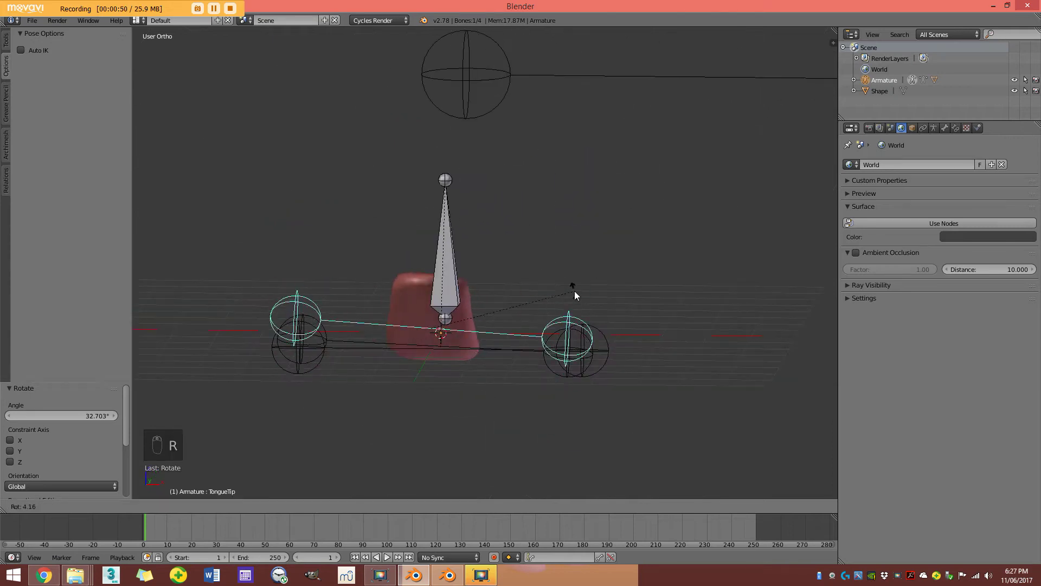
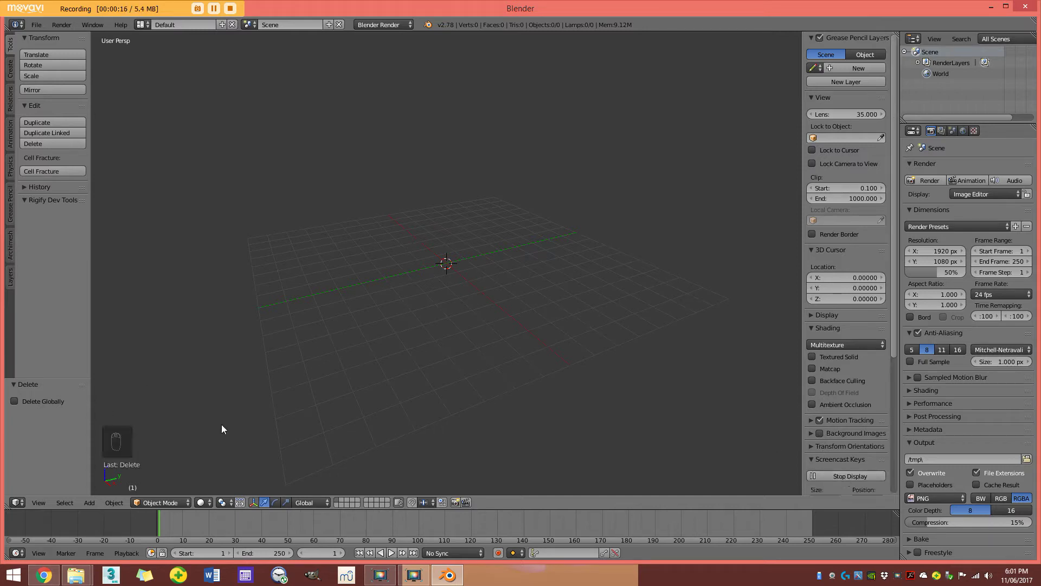
# Add a cube in front orthographic view and flatten it along Z by 0.339 into a thin box.
pyautogui.press('n')
pyautogui.moveTo(519, 303); pyautogui.dragTo(447, 338)
pyautogui.press('KP_5')
pyautogui.press('KP_1')
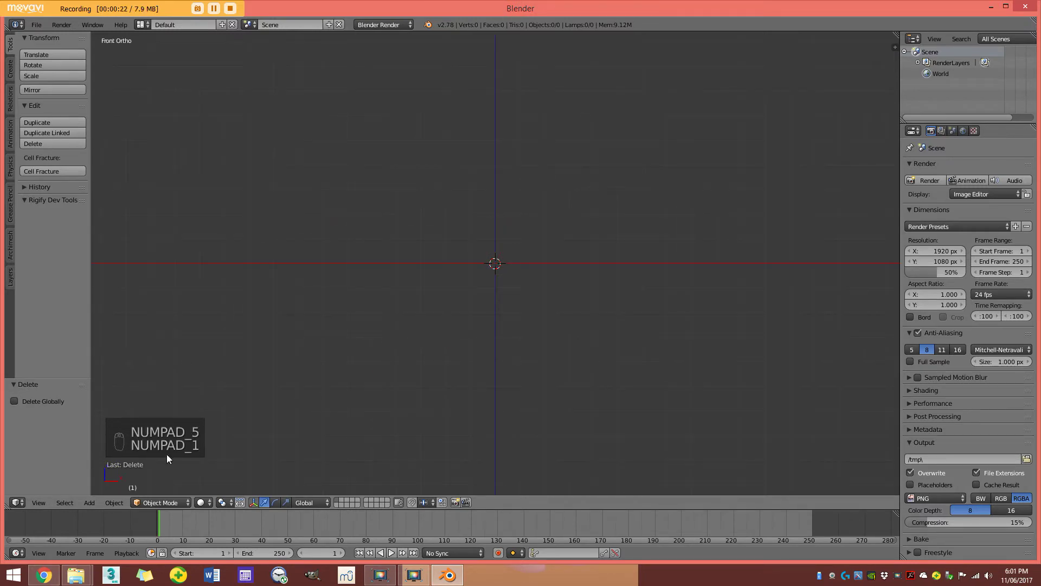
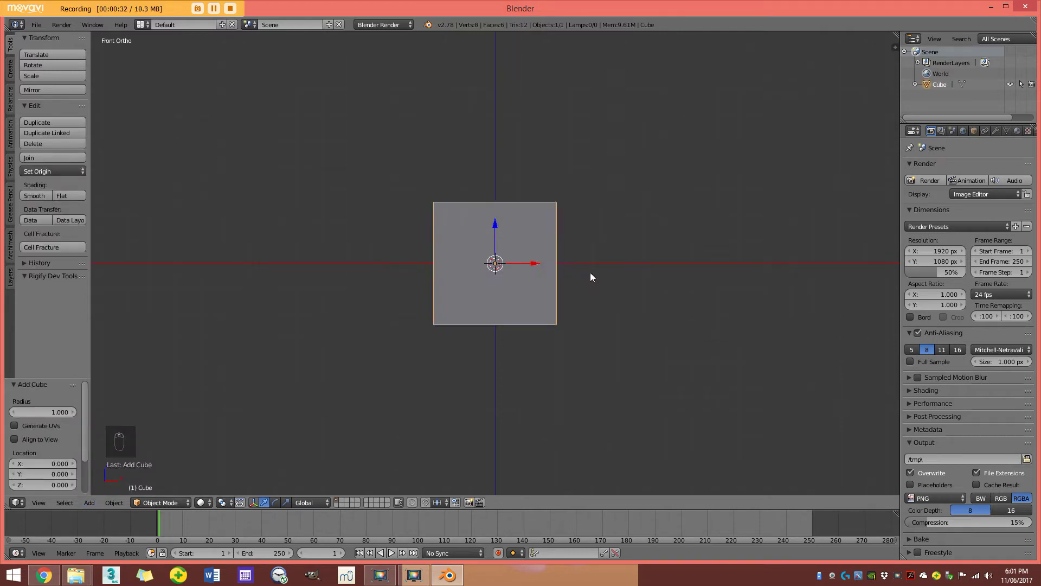
pyautogui.press('KP_1')
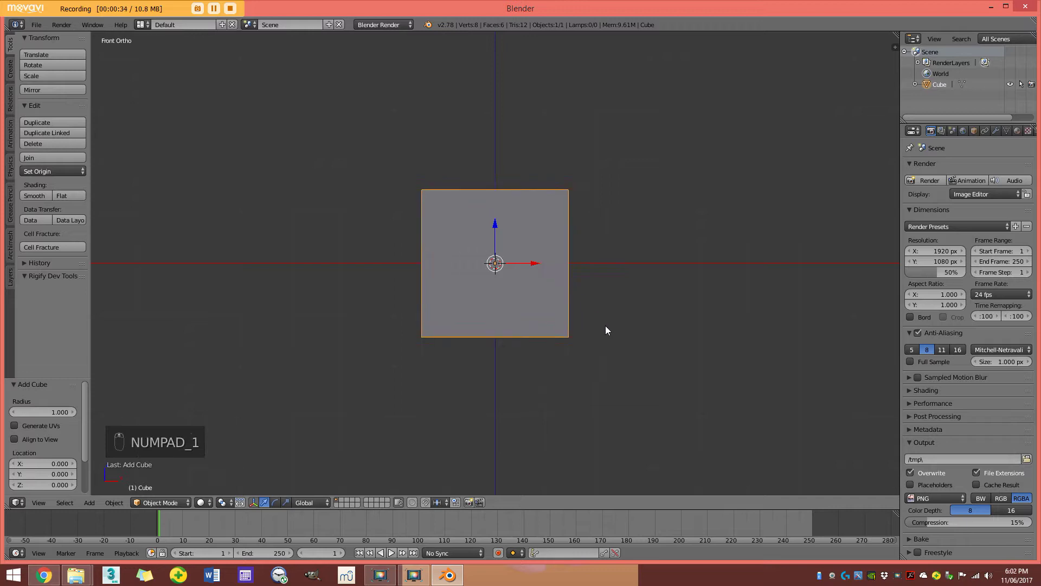
pyautogui.press('s')
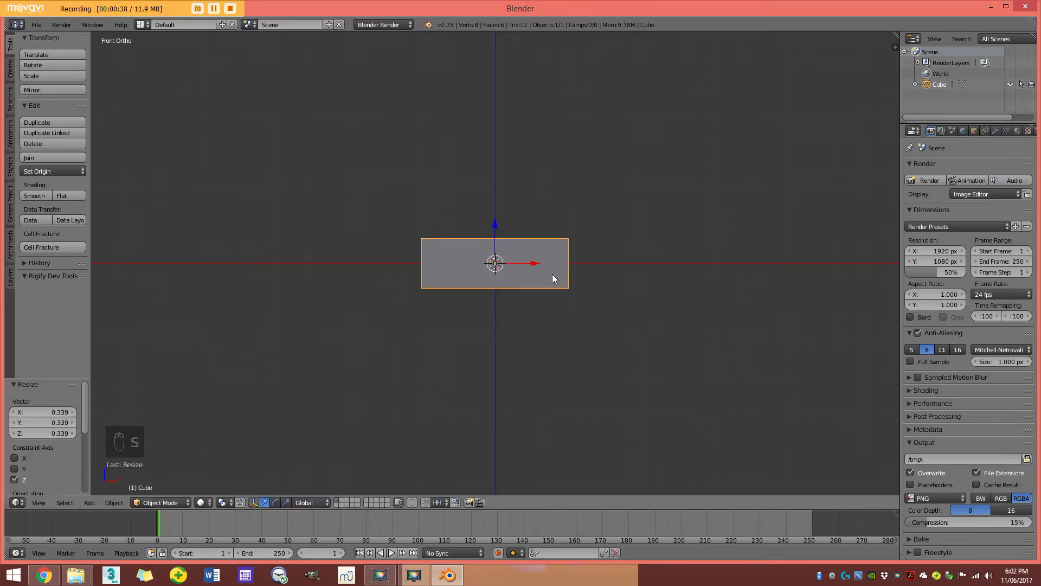
pyautogui.press('KP_3')
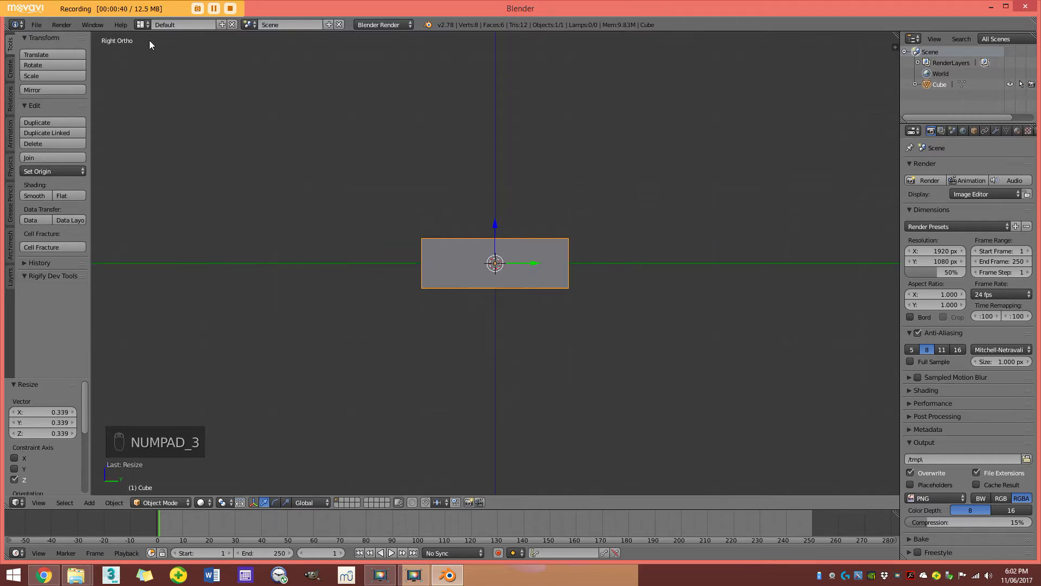
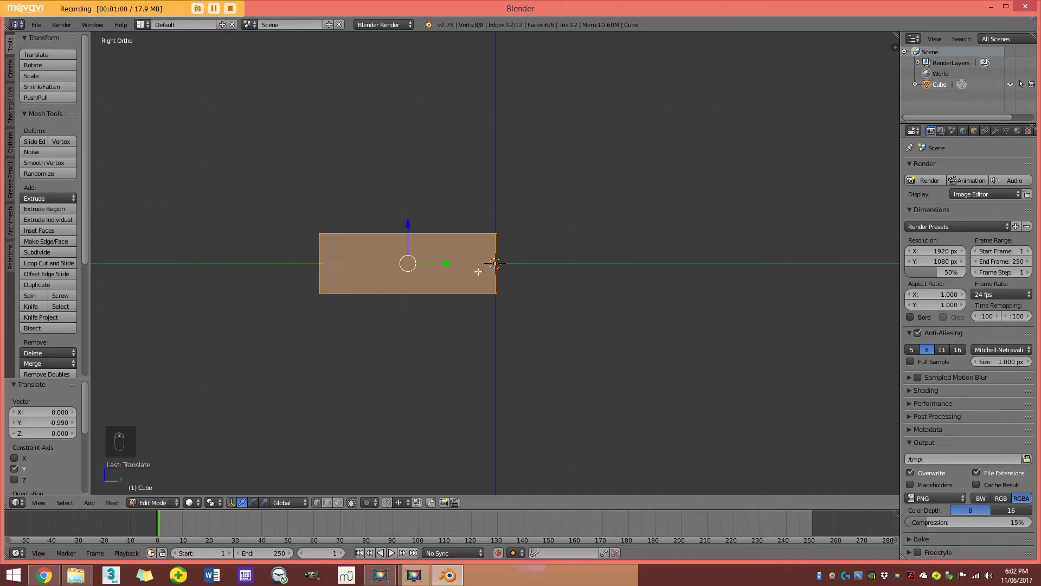
# Scale the flat box along Y by about 1.37 into a long slab extending from its origin.
pyautogui.press('Tab')
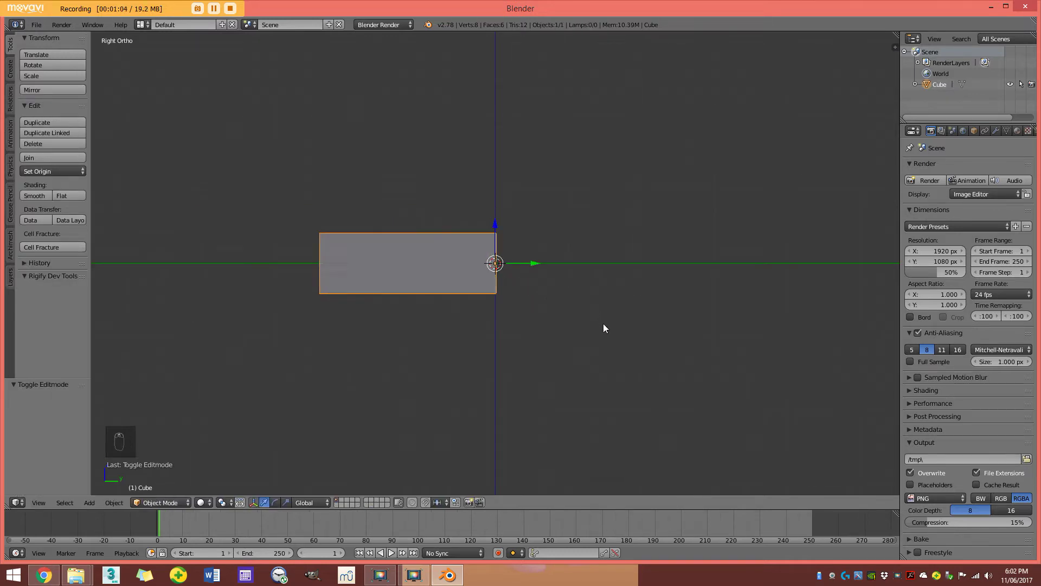
pyautogui.press('s')
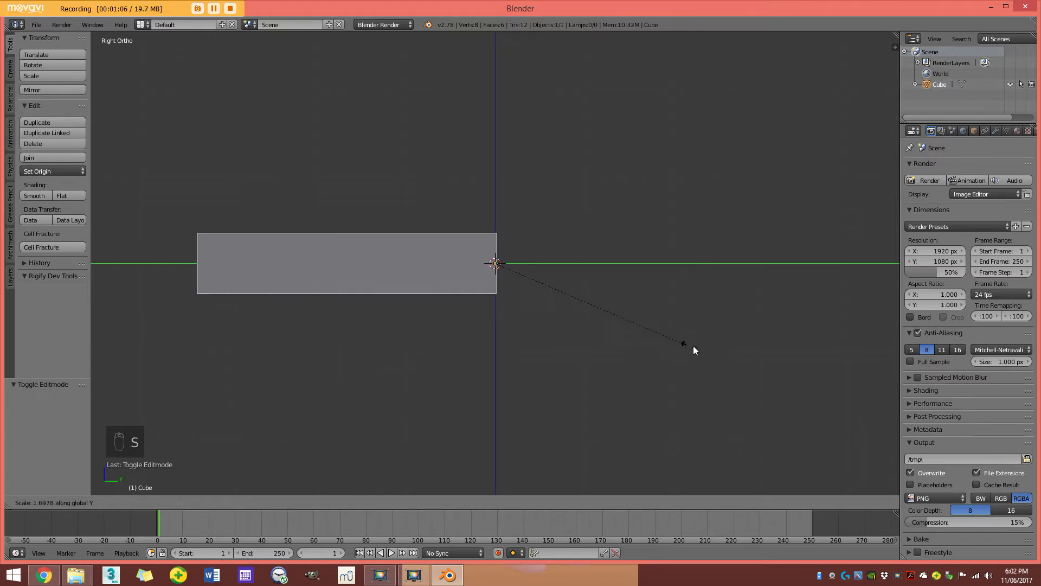
pyautogui.moveTo(428, 193); pyautogui.dragTo(583, 316)
pyautogui.press('s')
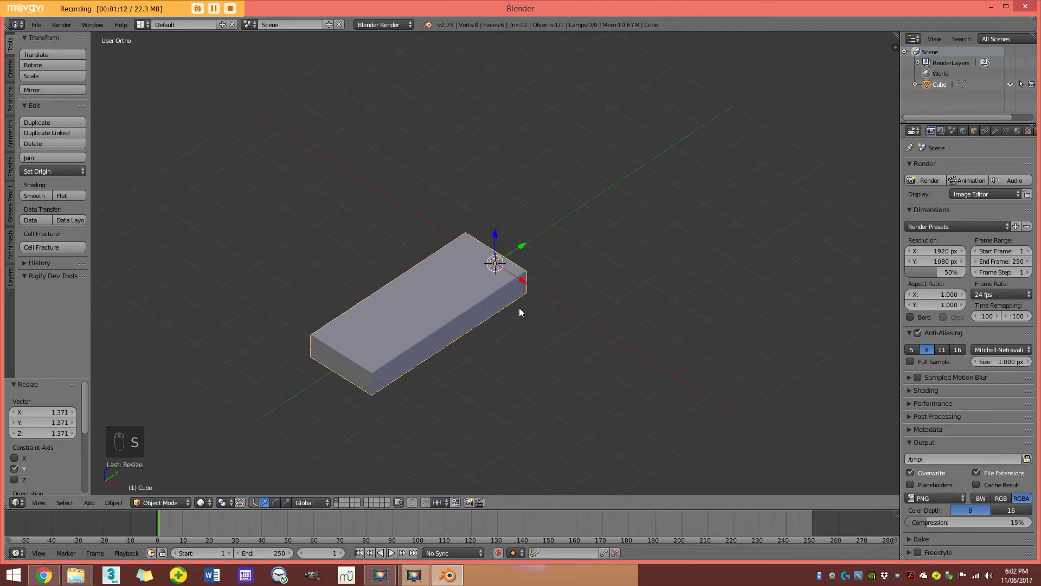
pyautogui.middleClick(518, 314)
pyautogui.press('Tab')
# Loop-cut the slab many times along its length and width, plus one horizontal loop around its sides.
pyautogui.press('a')
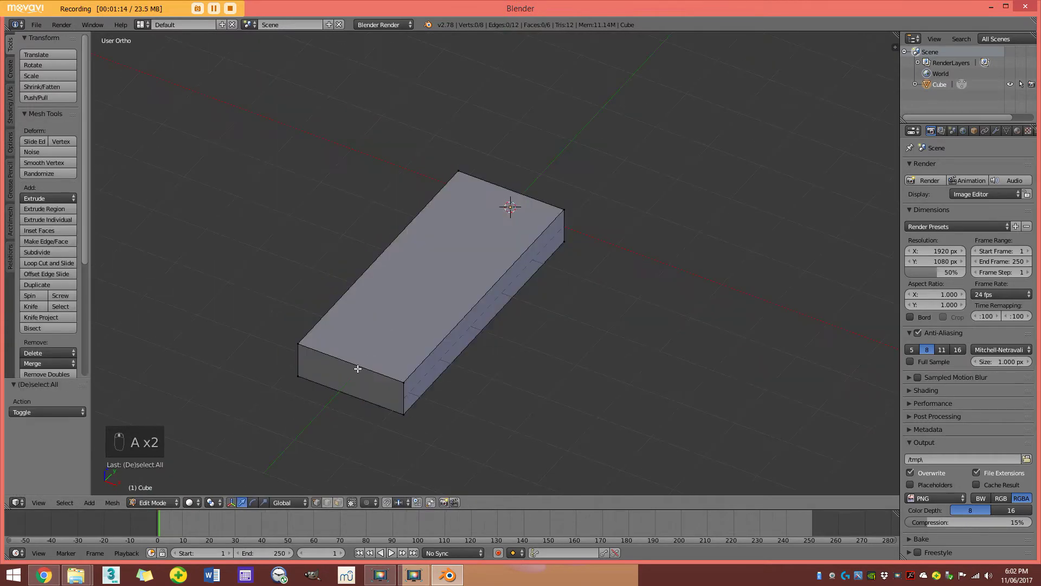
pyautogui.press('ctrl+r')
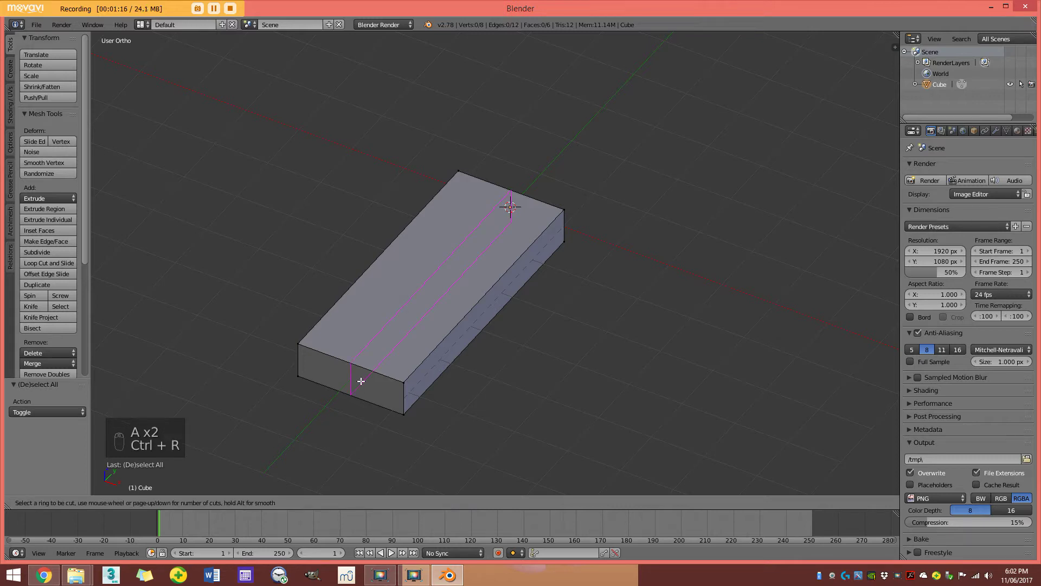
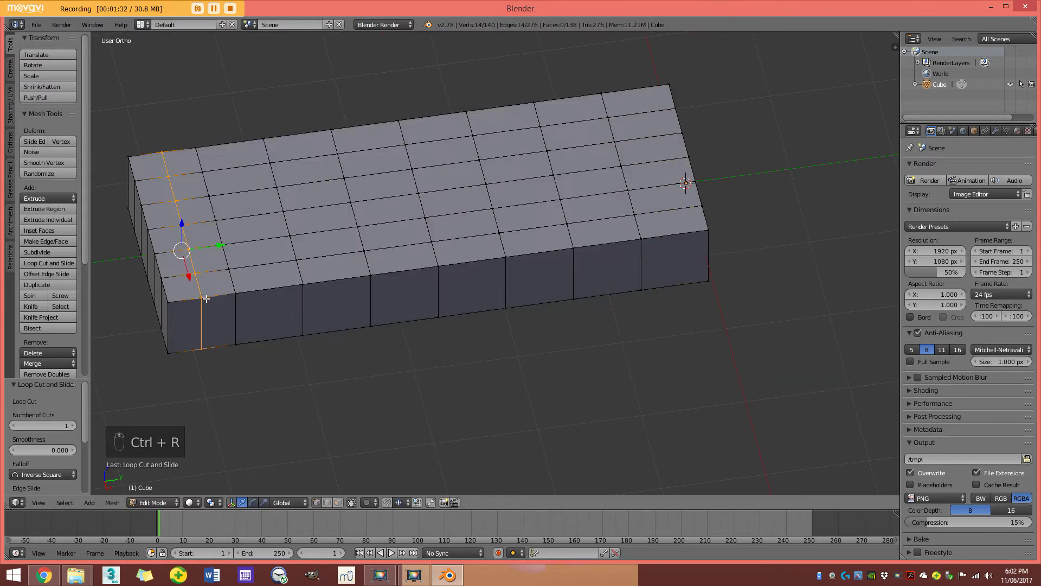
pyautogui.press('ctrl+r')
pyautogui.press('ctrl+r')
pyautogui.press('ctrl+r')
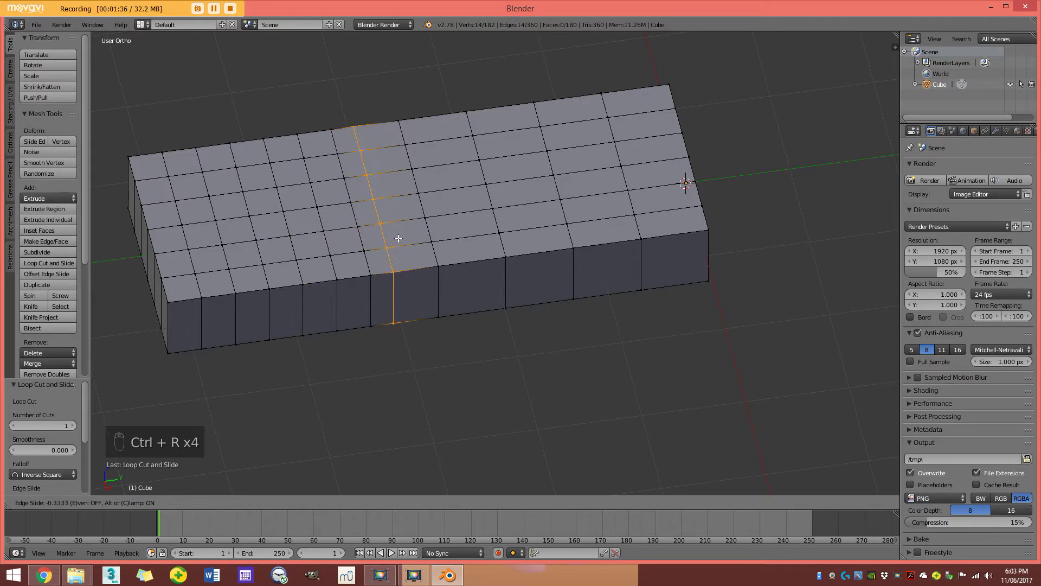
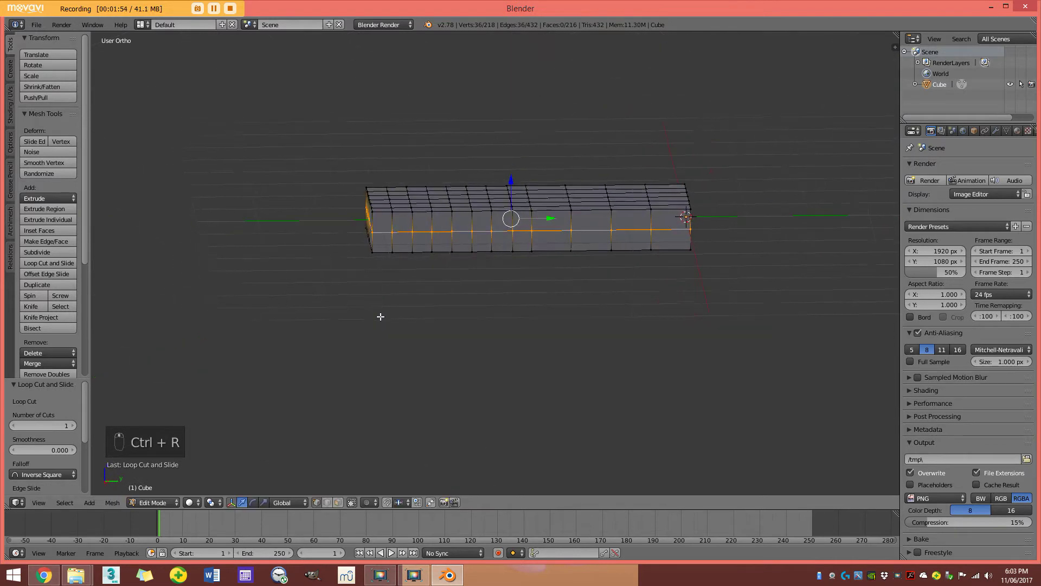
pyautogui.press('KP_3')
# Select the whole gridded slab and bring up the Specials mesh operations for smoothing.
pyautogui.press('a')
pyautogui.press('a')
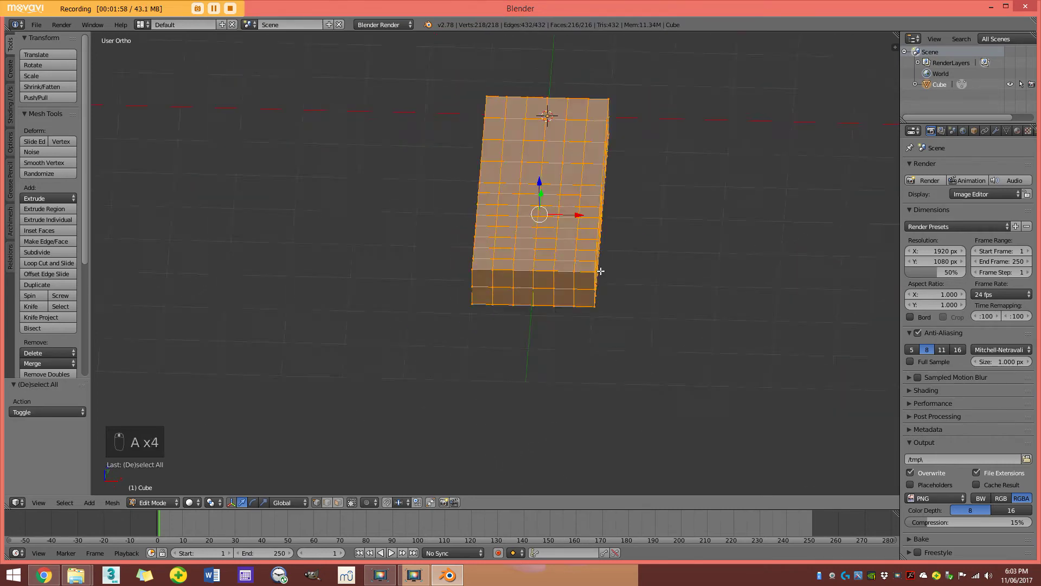
pyautogui.press('w')
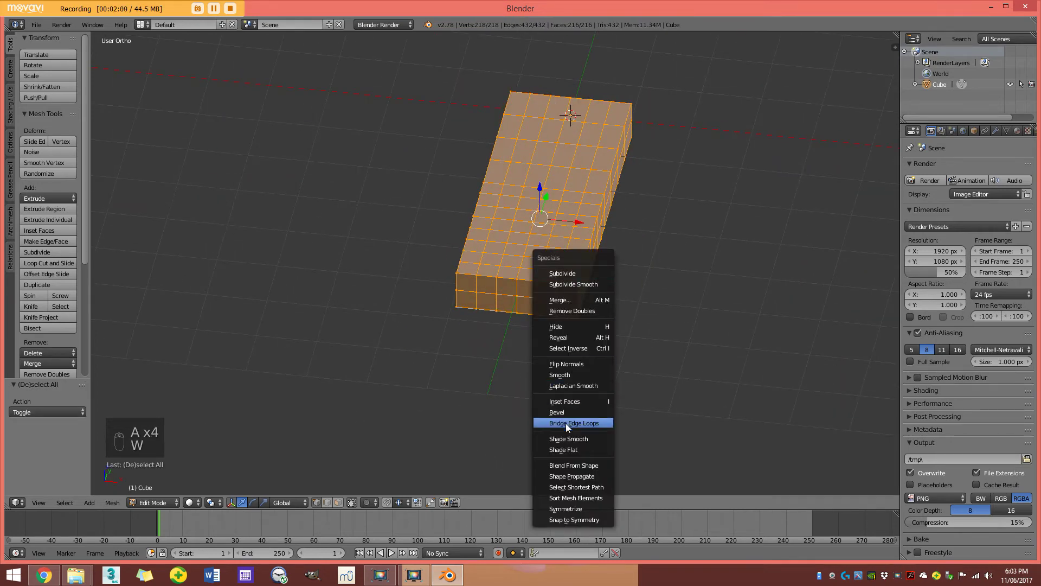
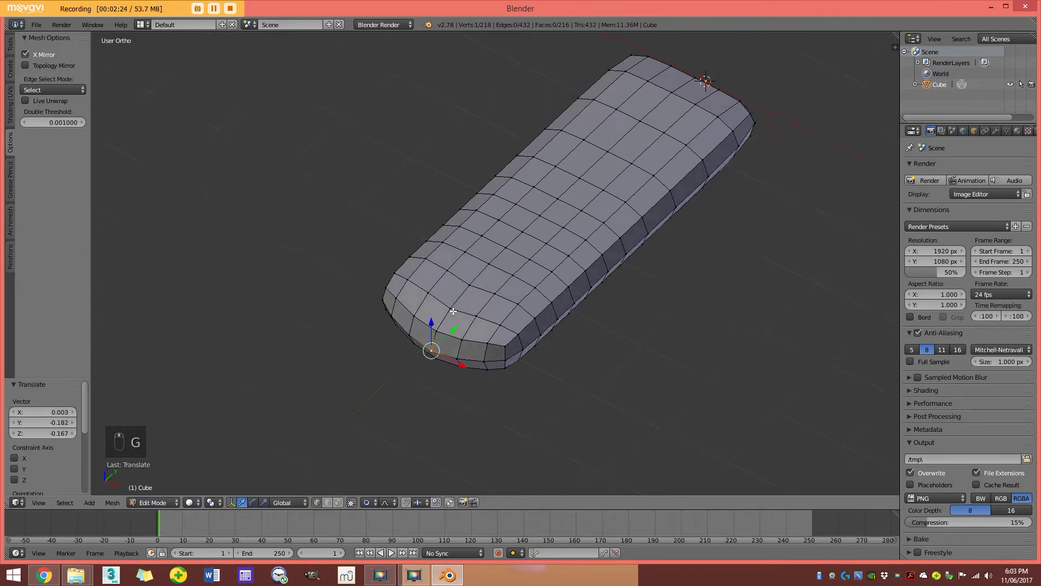
# From top view, move tip vertices with soft falloff to round and taper the tongue body.
pyautogui.press('KP_7')
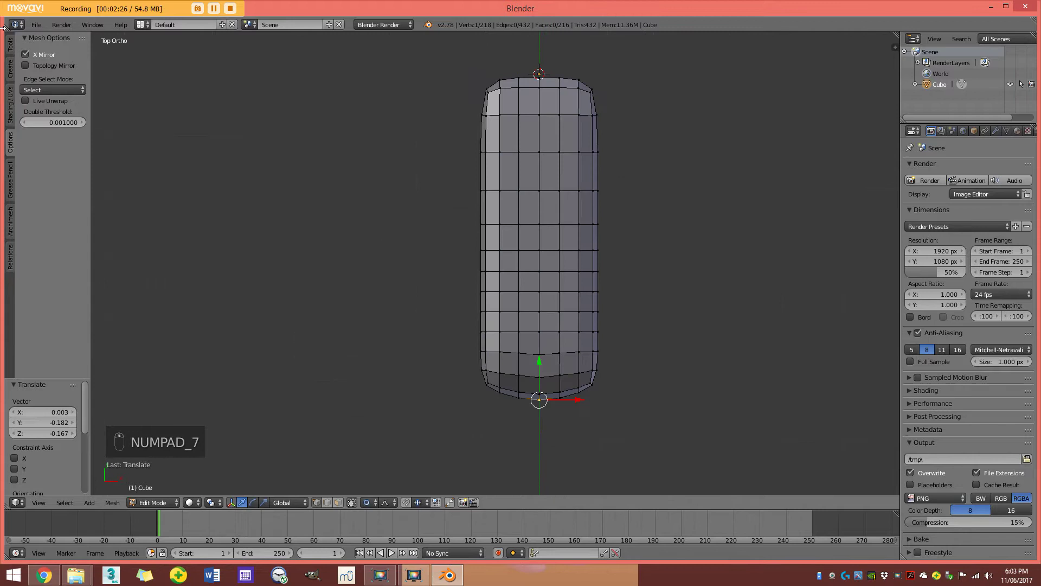
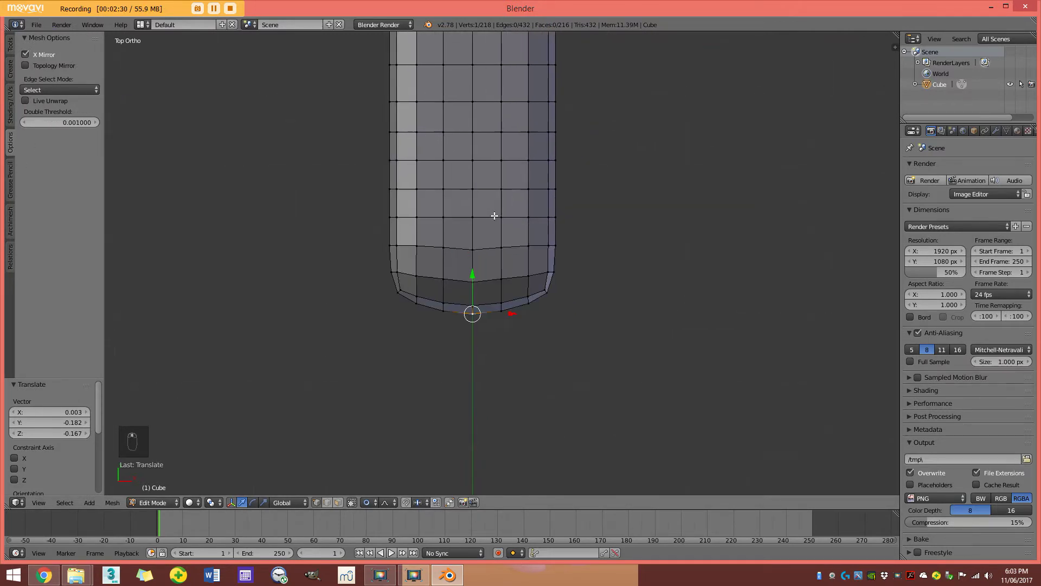
pyautogui.press('g')
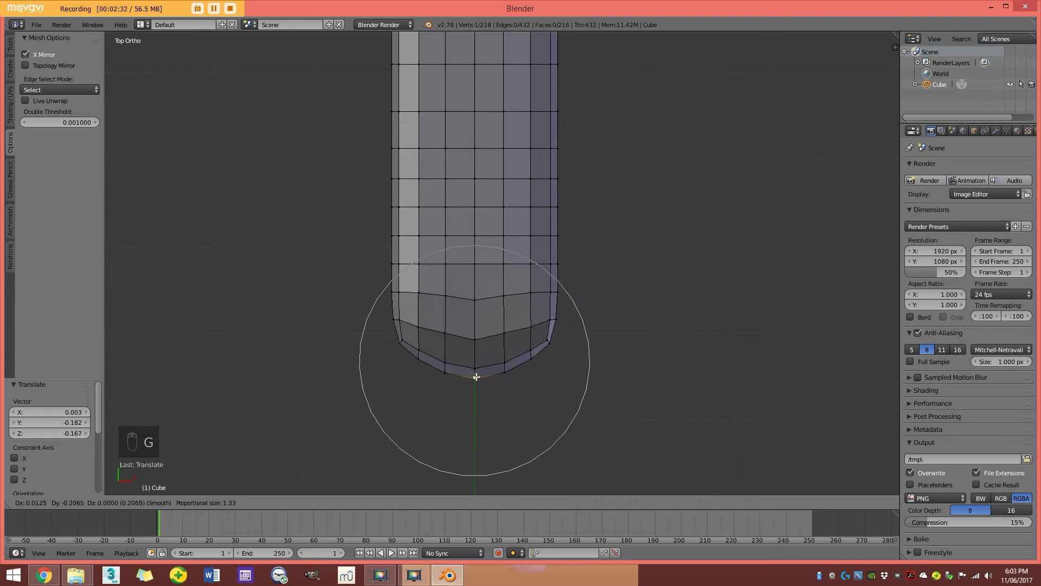
pyautogui.press('g')
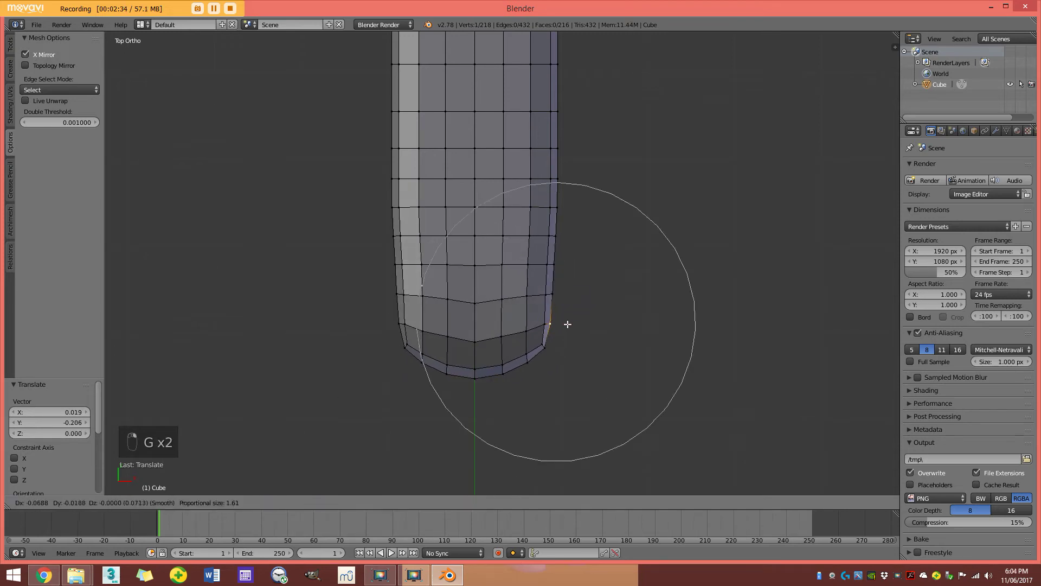
pyautogui.press('g')
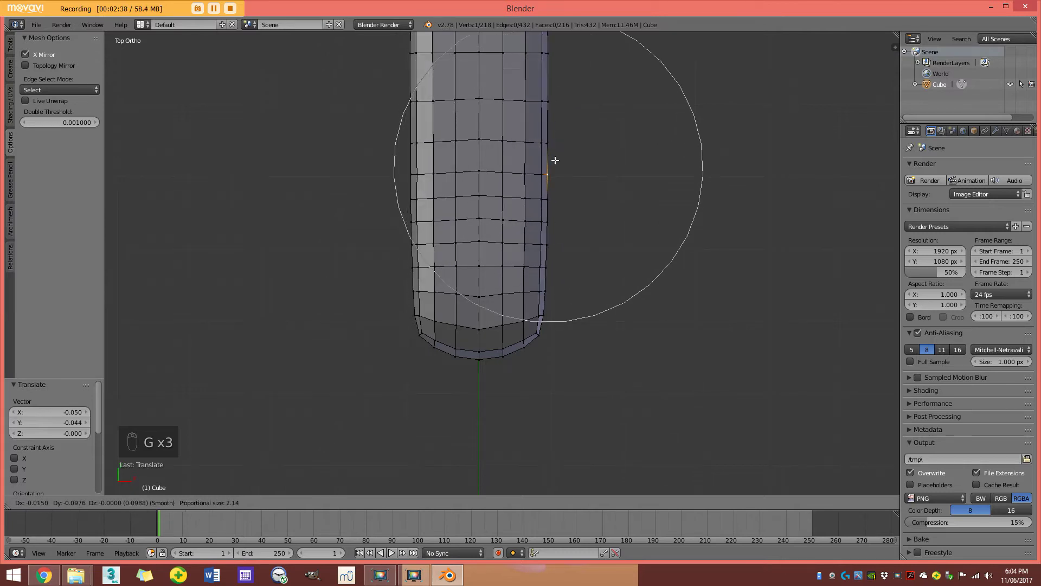
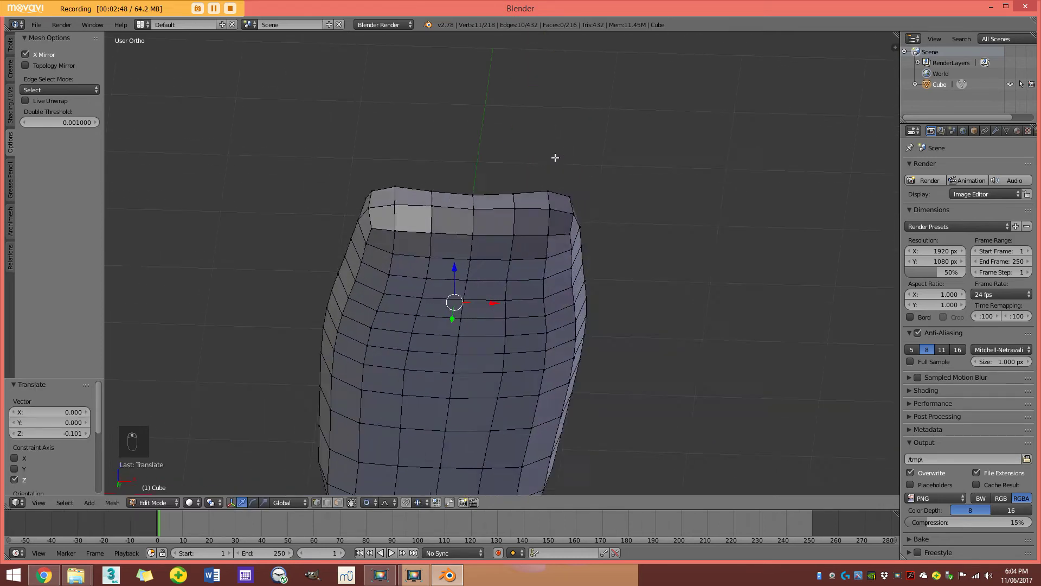
pyautogui.press('a')
pyautogui.press('KP_3')
# Delete the faces at the tongue's back end to open it up.
pyautogui.press('z')
pyautogui.press('c')
pyautogui.press('x')
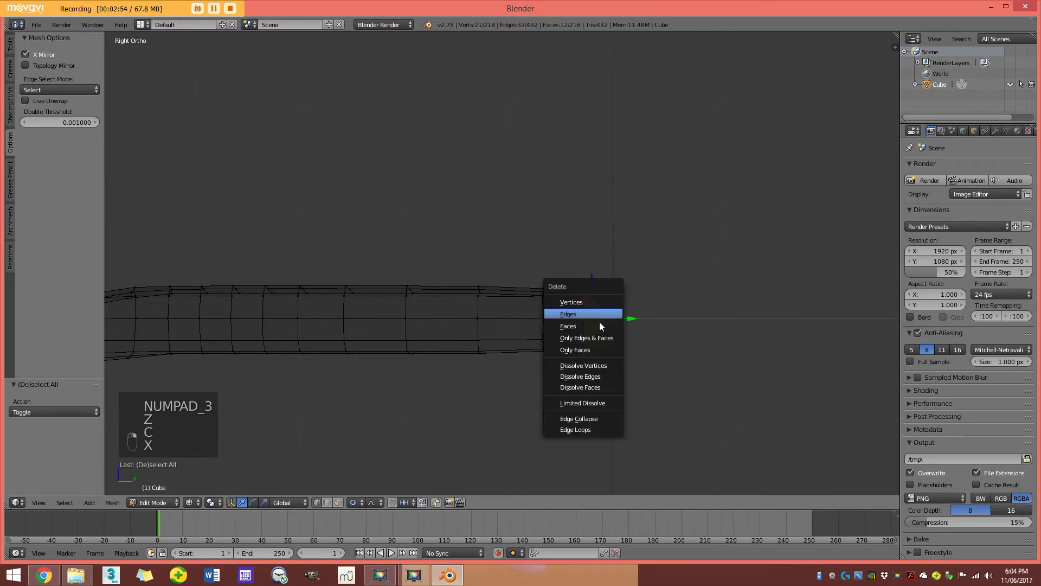
pyautogui.press('z')
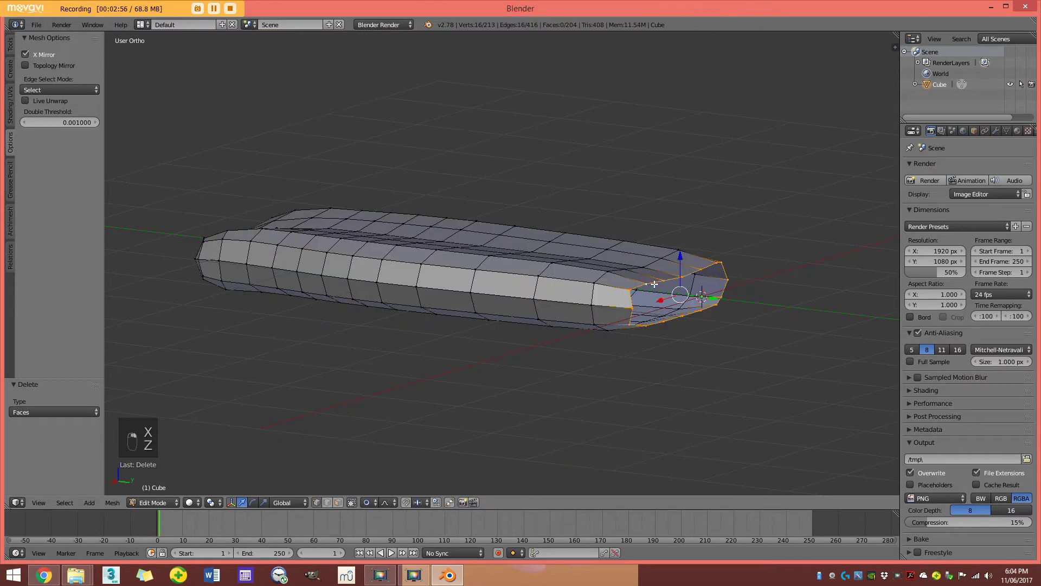
# Rotate the open back edge in right orthographic view to tilt it.
pyautogui.press('KP_3')
pyautogui.press('z')
pyautogui.press('r')
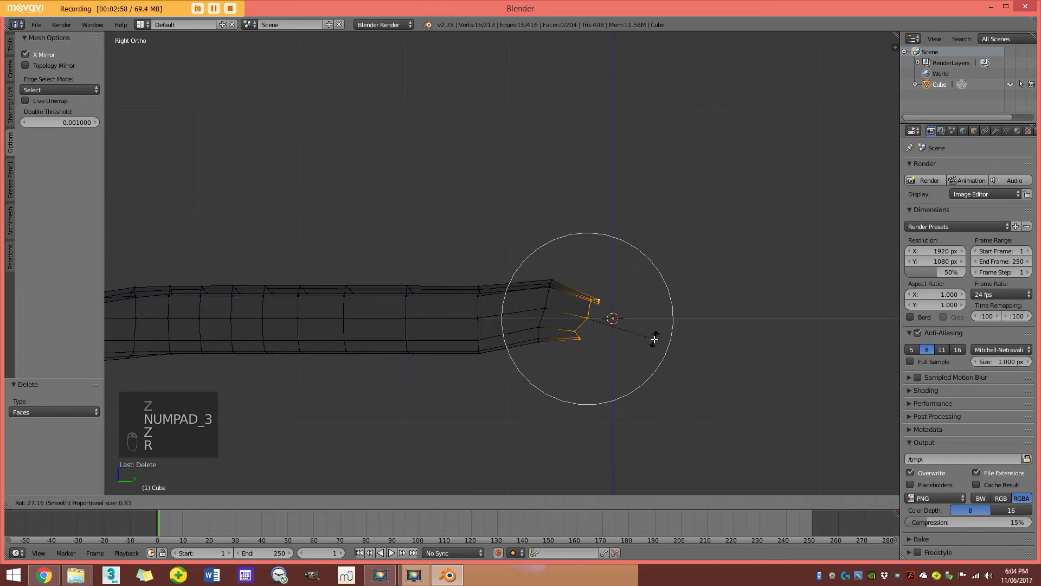
pyautogui.press('g')
pyautogui.press('z')
# Return to Object Mode and give the tongue smooth shading.
pyautogui.press('Tab')
pyautogui.press('a')
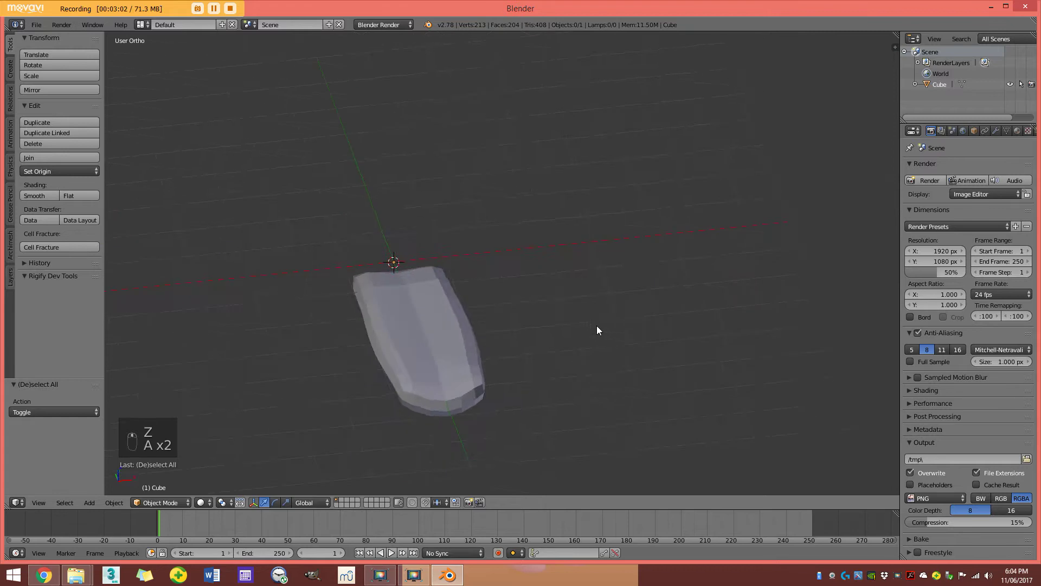
pyautogui.press('z')
pyautogui.moveTo(49, 196); pyautogui.dragTo(430, 190)
pyautogui.press('z')
pyautogui.middleClick(430, 191)
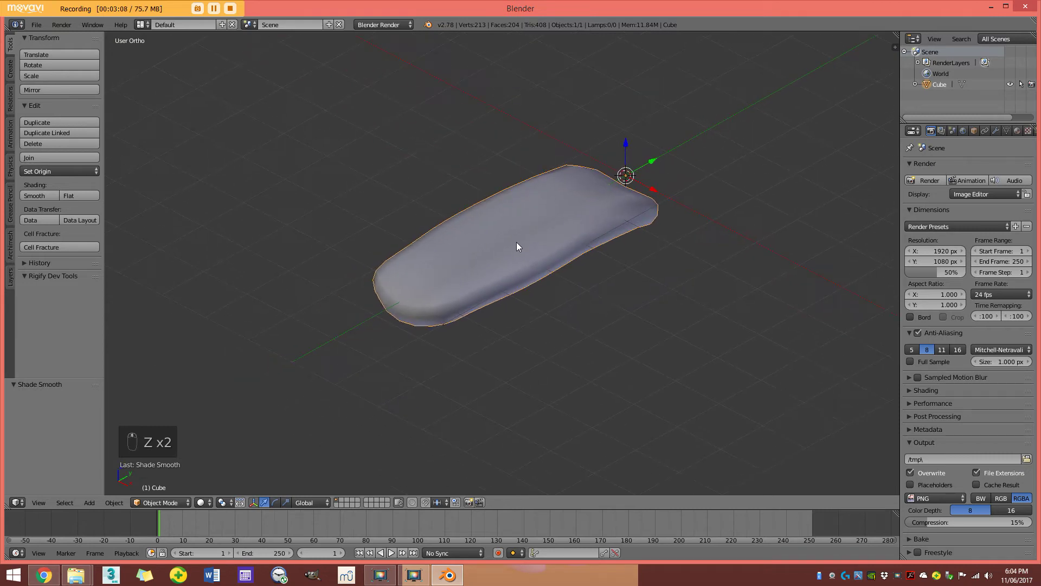
# Deselect the tongue and snap the 3D cursor to the center for placing an armature.
pyautogui.press('KP_3')
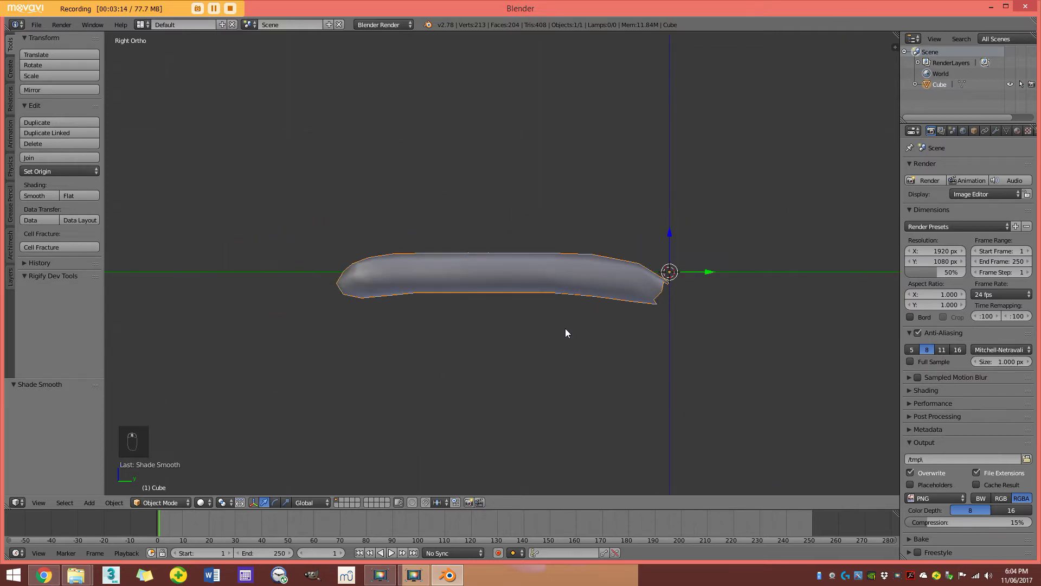
pyautogui.press('a')
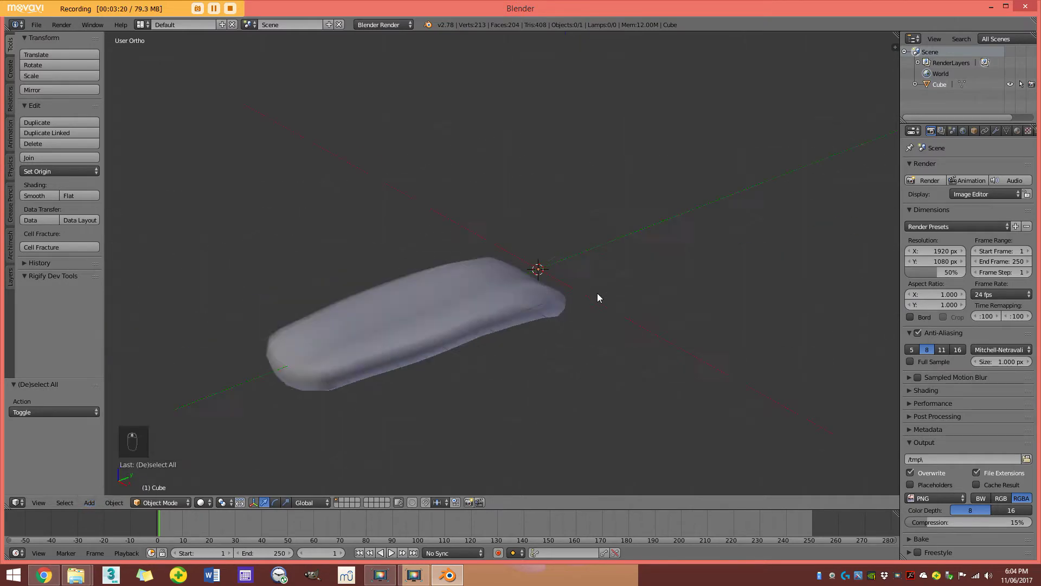
pyautogui.press('shift+s')
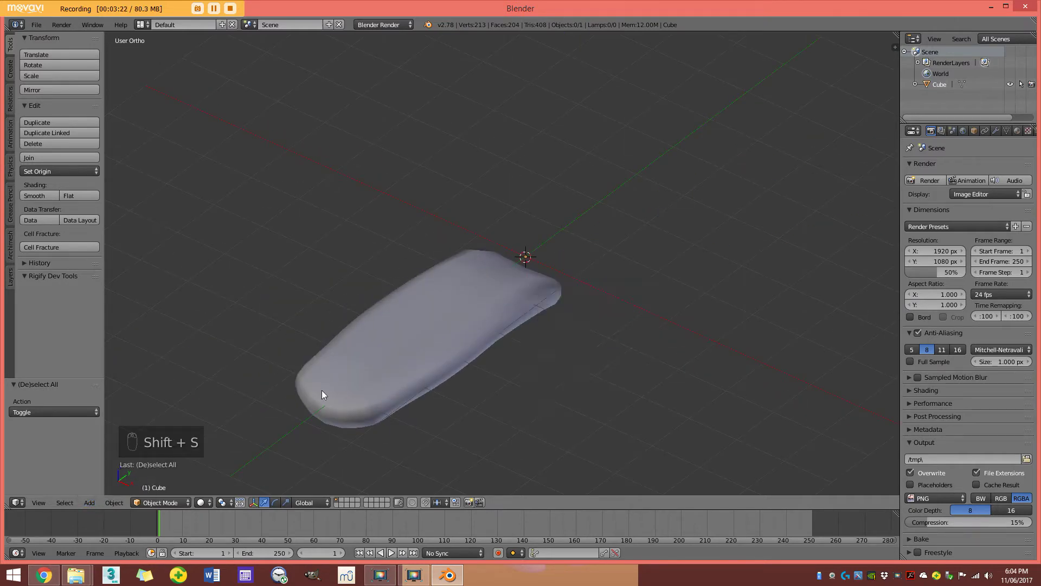
pyautogui.press('shift+s')
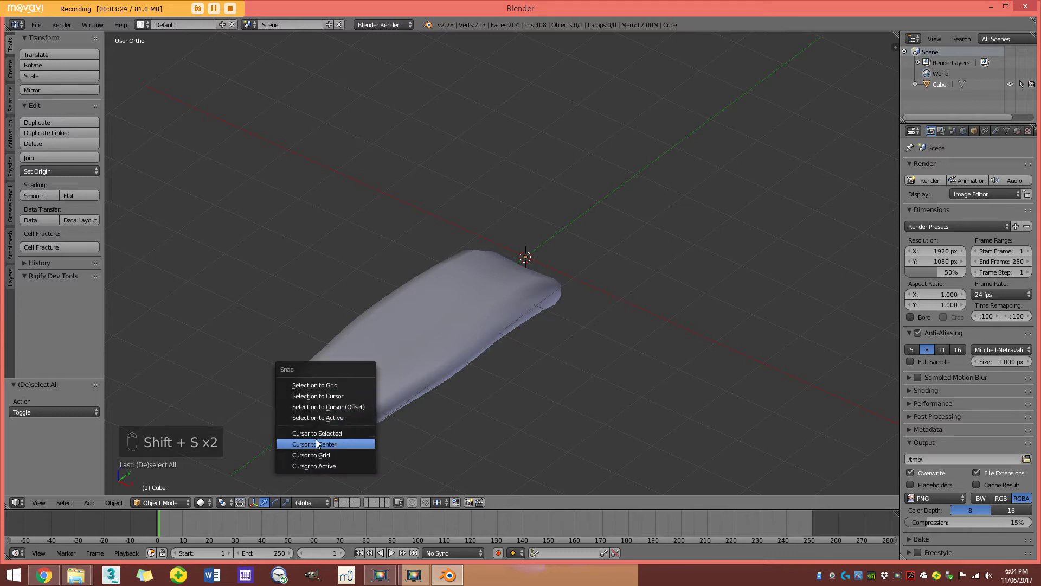
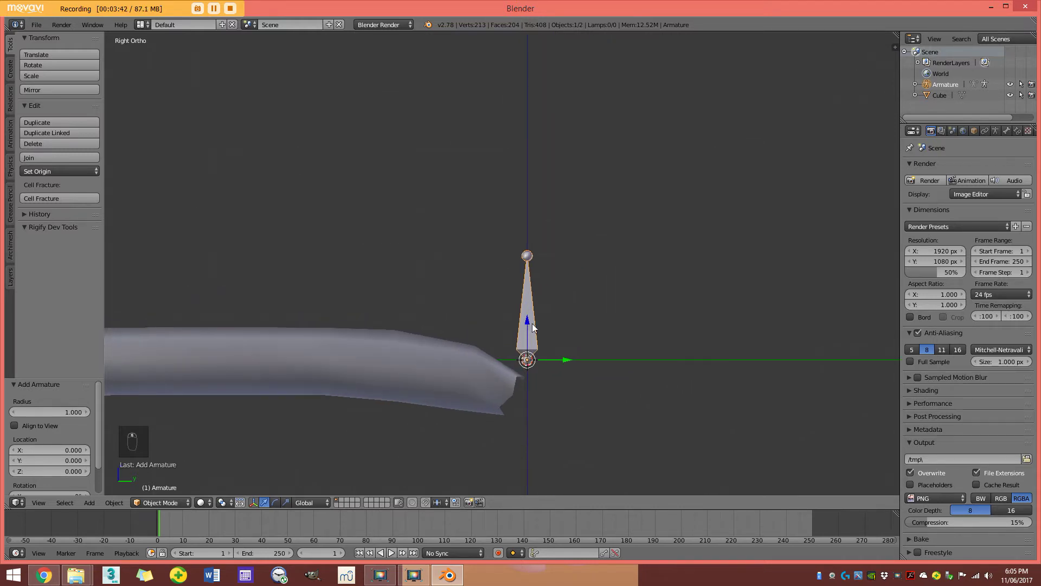
# Edit the armature, move its bone beside the tongue's back end, name it head, and show wireframe.
pyautogui.moveTo(536, 328); pyautogui.dragTo(531, 289)
pyautogui.middleClick(495, 327)
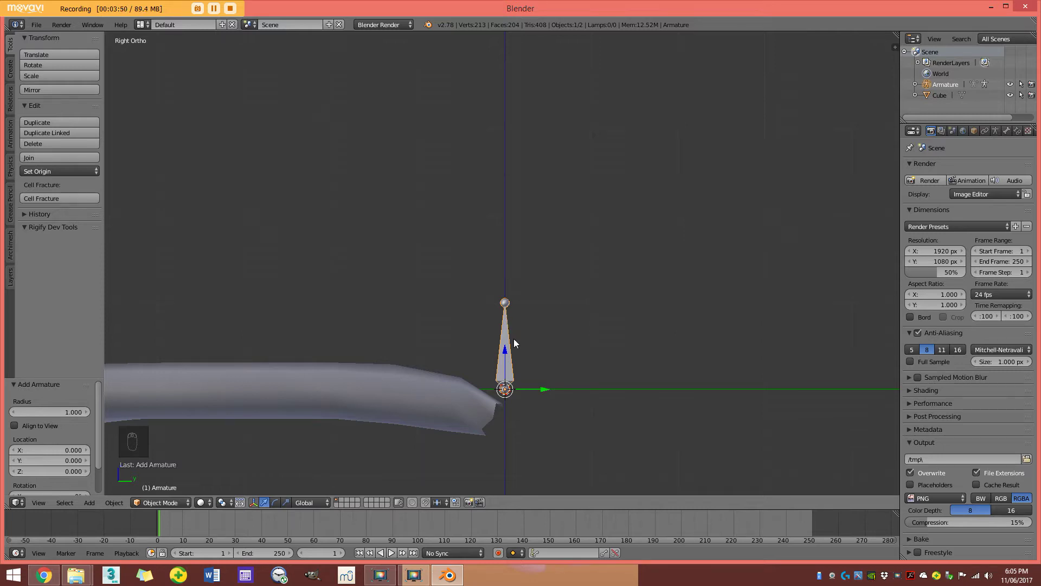
pyautogui.press('Tab')
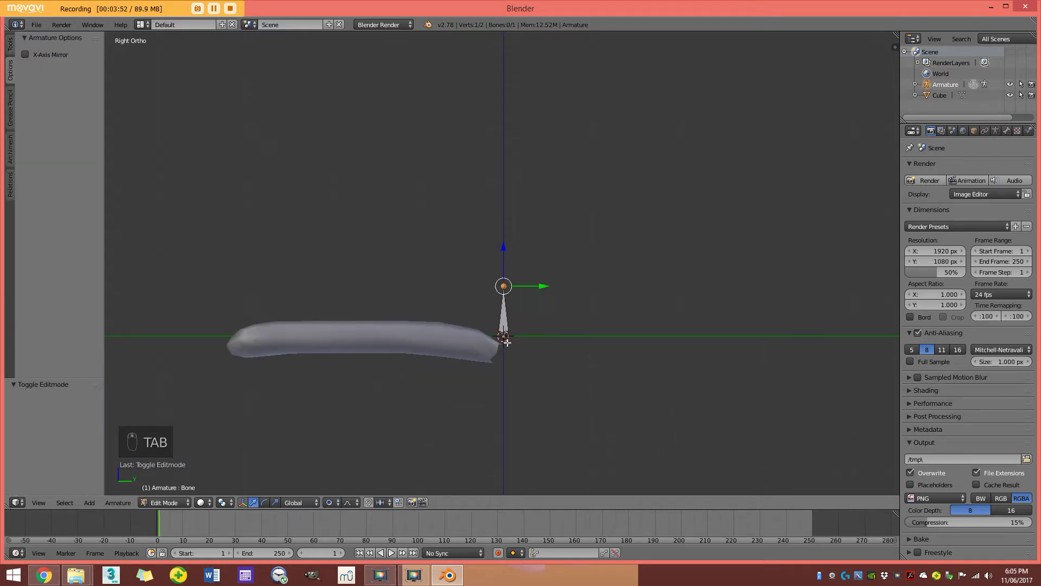
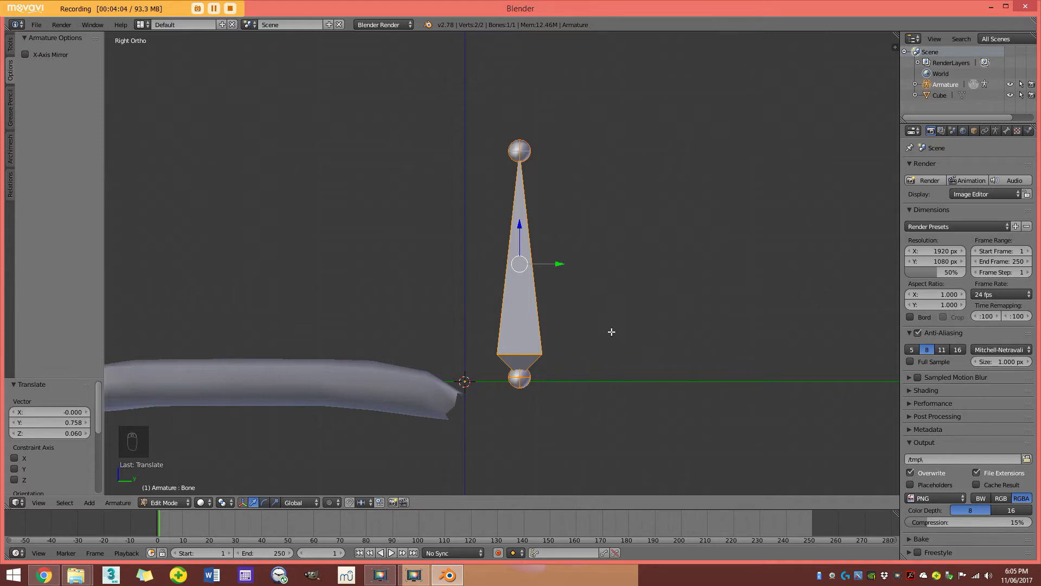
pyautogui.press('n')
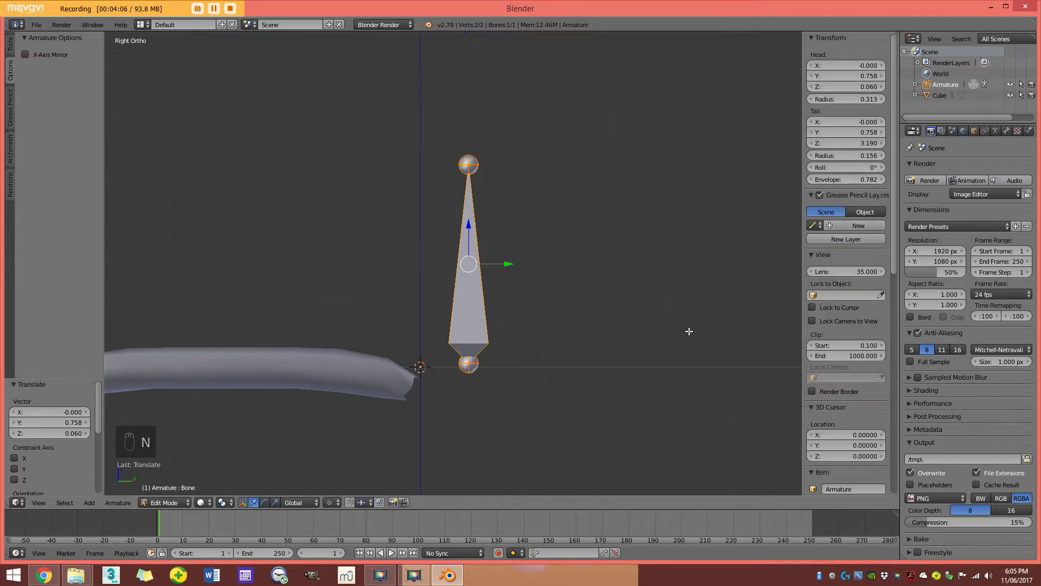
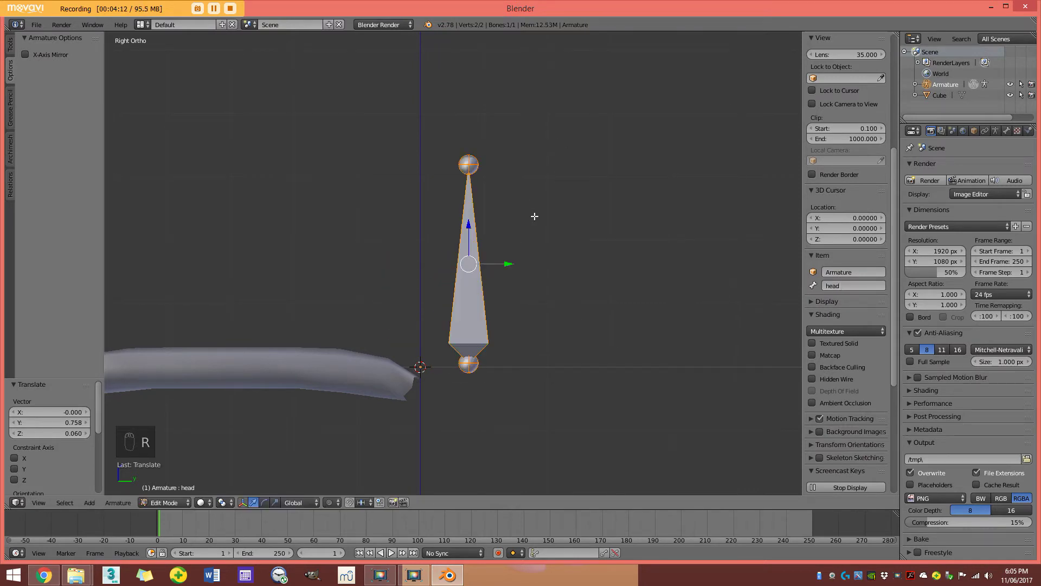
pyautogui.press('g')
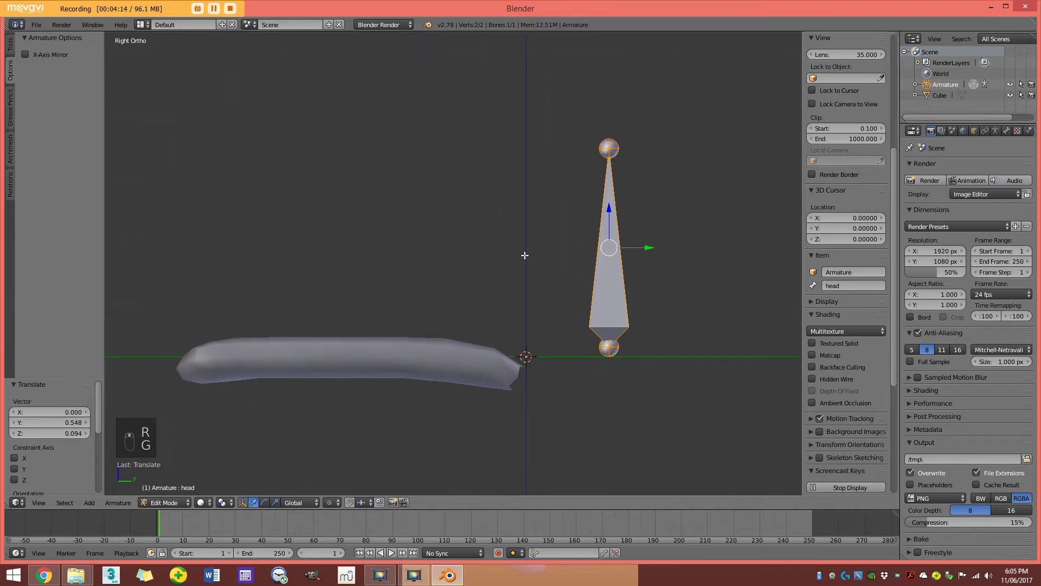
pyautogui.press('z')
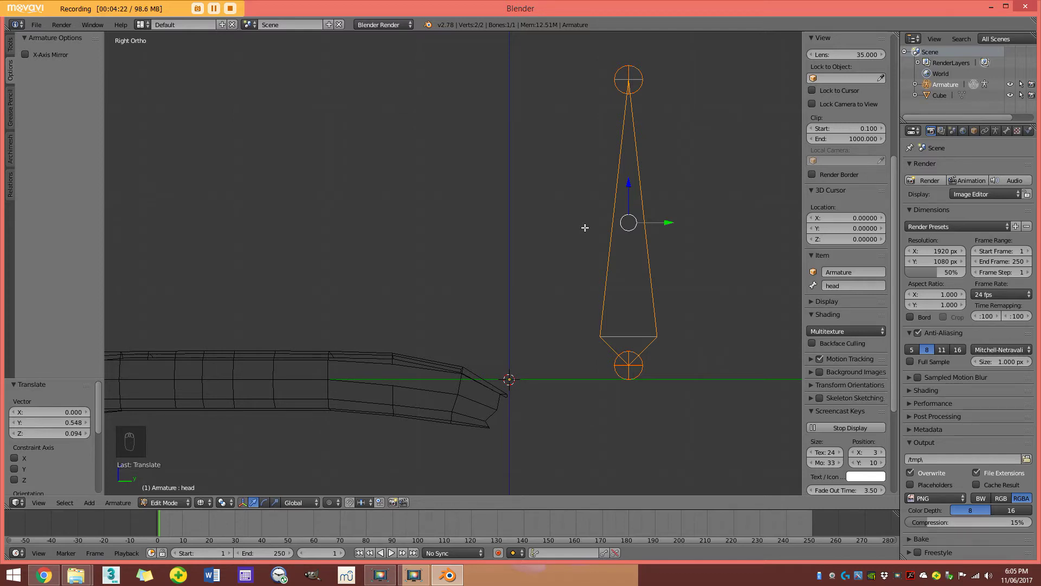
# Duplicate the head bone, shrink the copy onto the tongue's back end, and name it TongueBase.
pyautogui.press('shift+d')
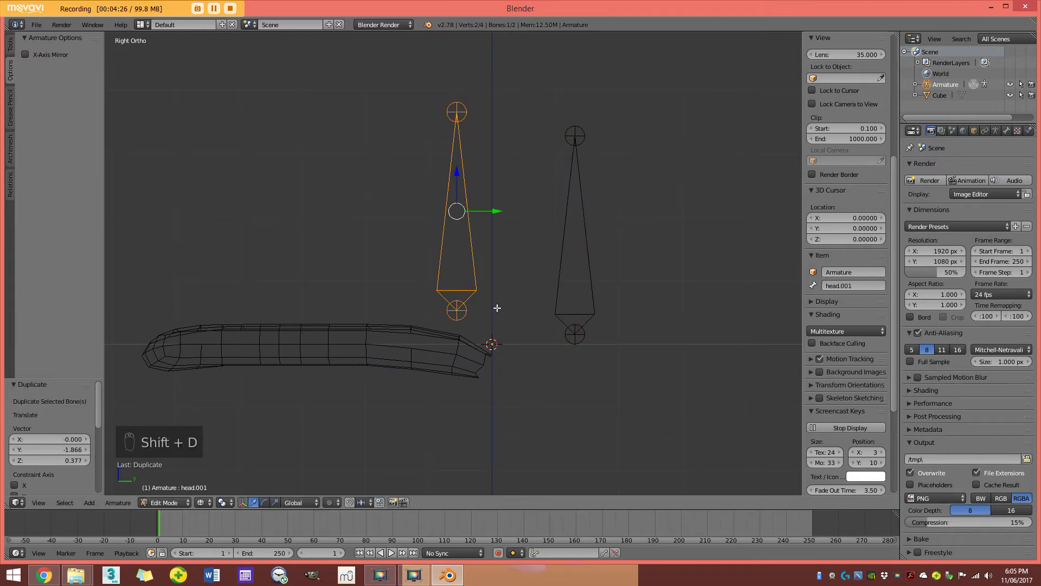
pyautogui.press('s')
pyautogui.press('g')
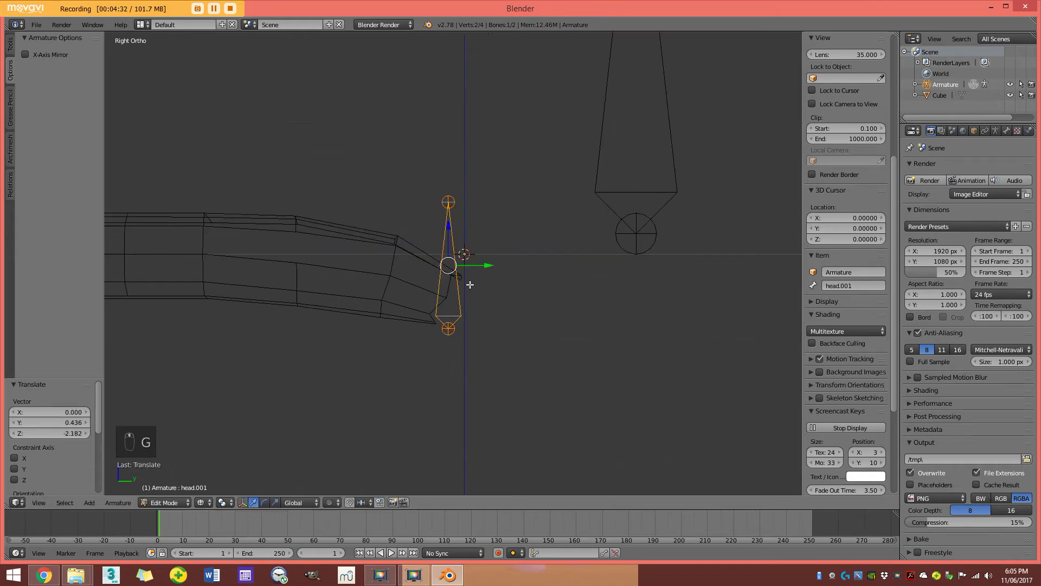
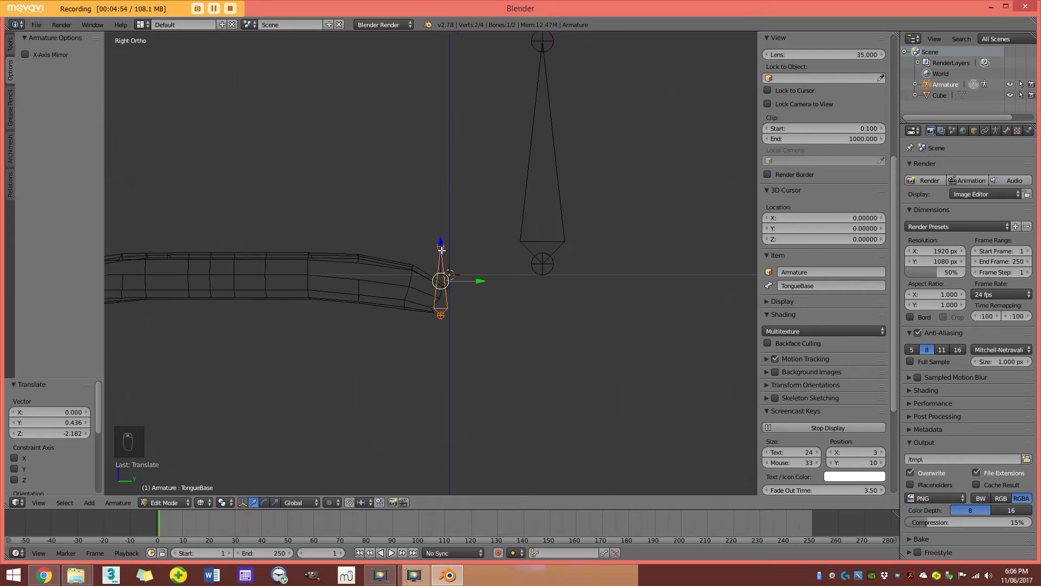
pyautogui.press('g')
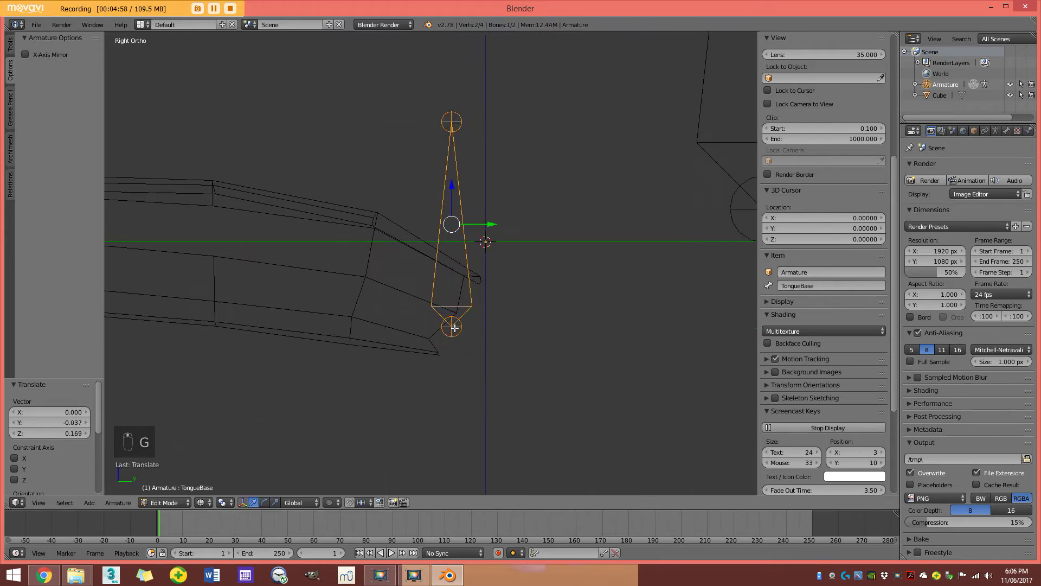
pyautogui.press('g')
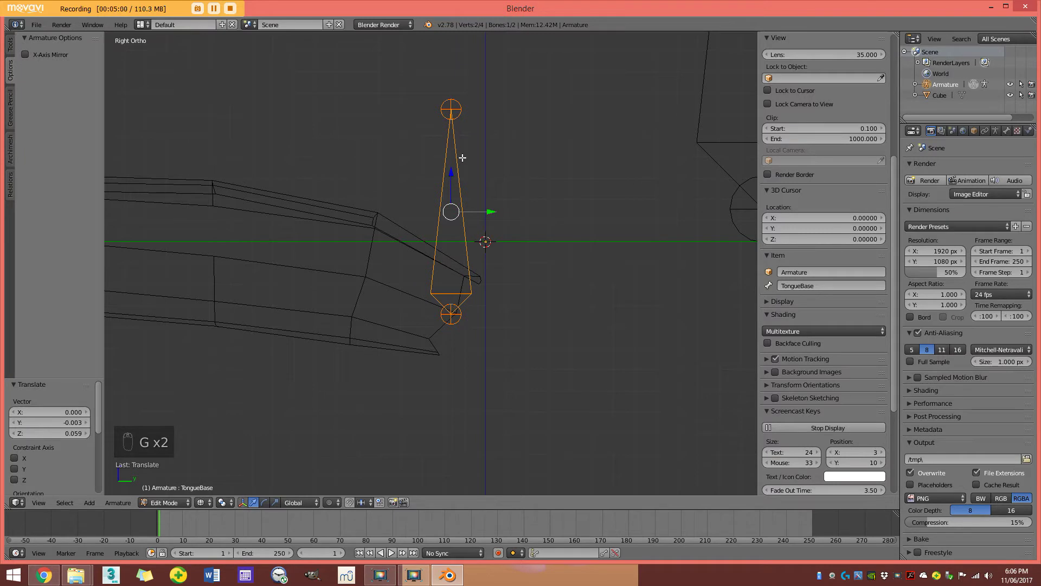
# Lay TongueBase along the tongue and extrude two more bones toward the tip.
pyautogui.press('g')
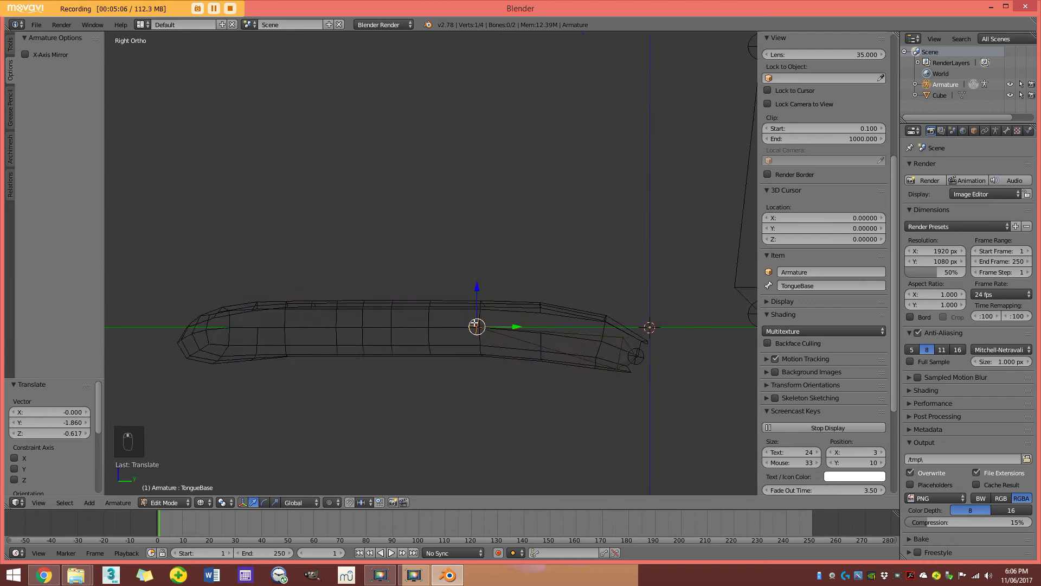
pyautogui.press('e')
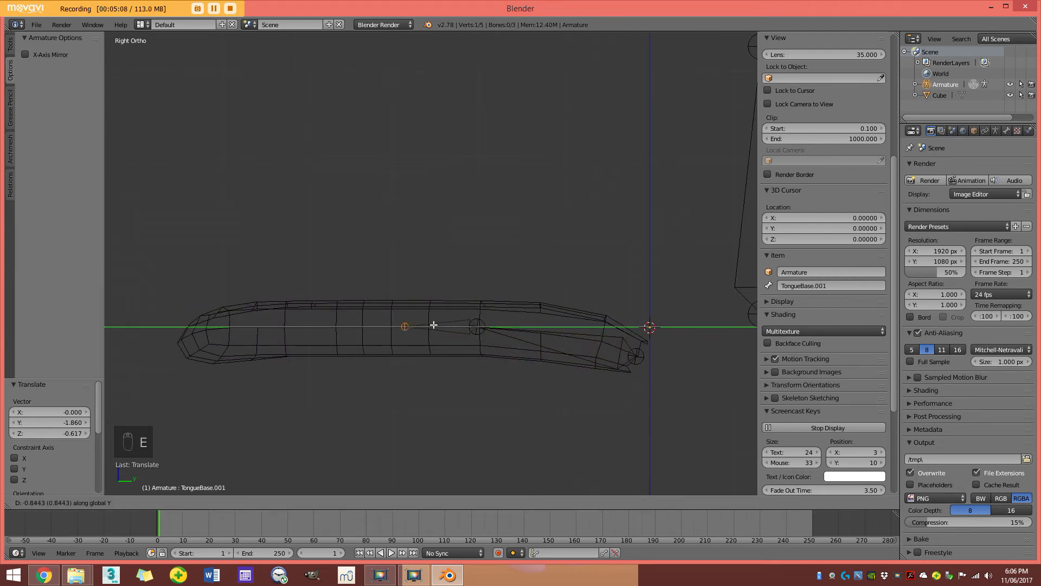
pyautogui.press('z')
pyautogui.press('z')
pyautogui.press('e')
pyautogui.press('z')
pyautogui.press('z')
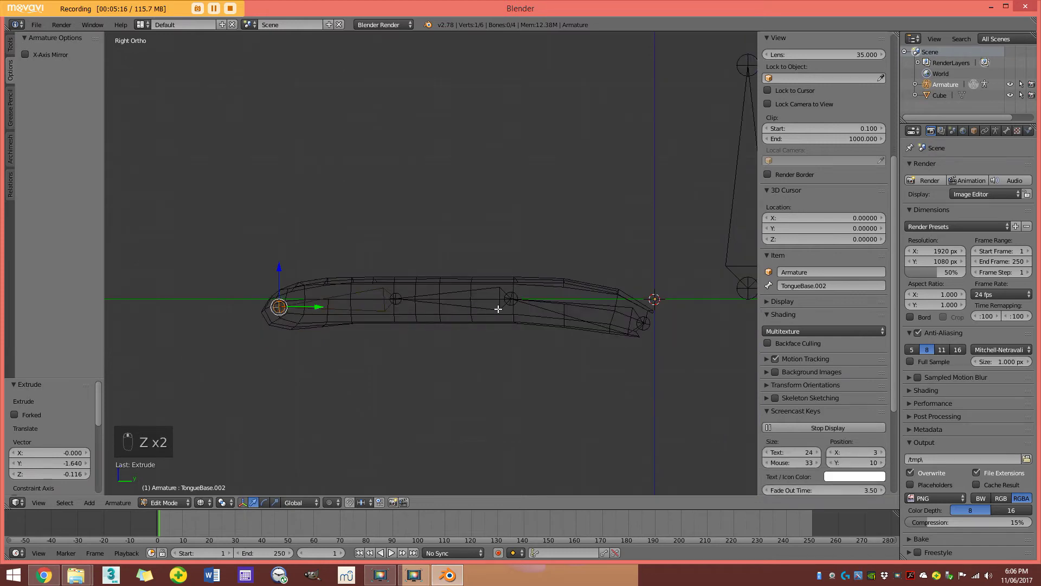
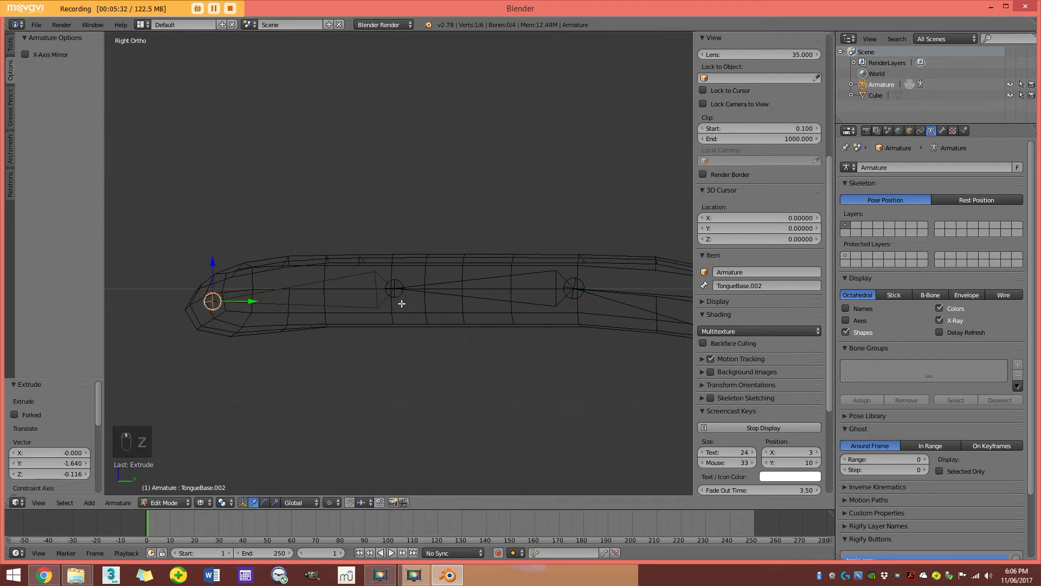
# Nudge the TongueBase and TongueBase.001 joints onto the tongue's centre line.
pyautogui.press('z')
pyautogui.press('g')
pyautogui.press('z')
pyautogui.press('g')
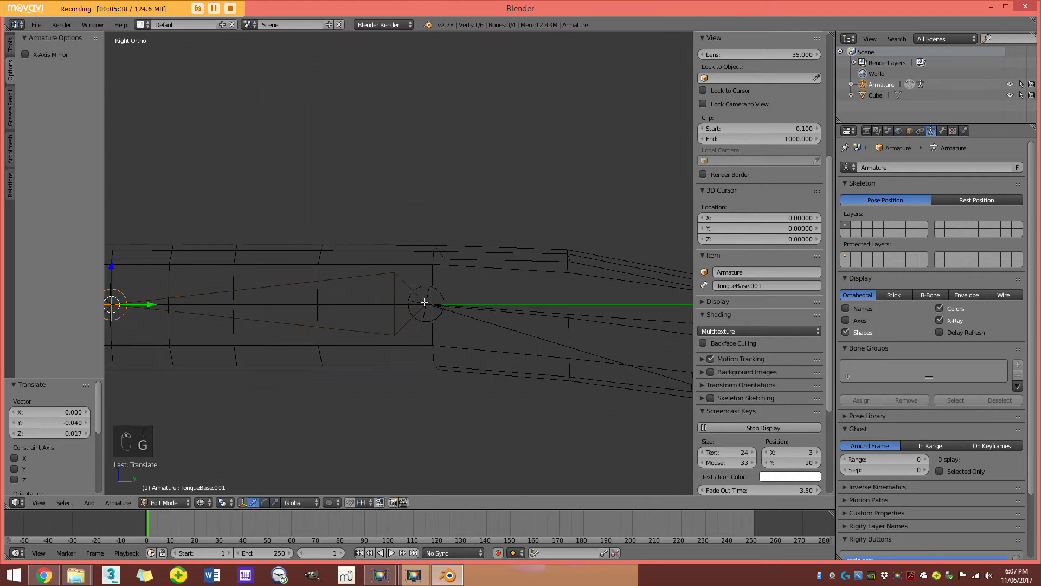
pyautogui.press('g')
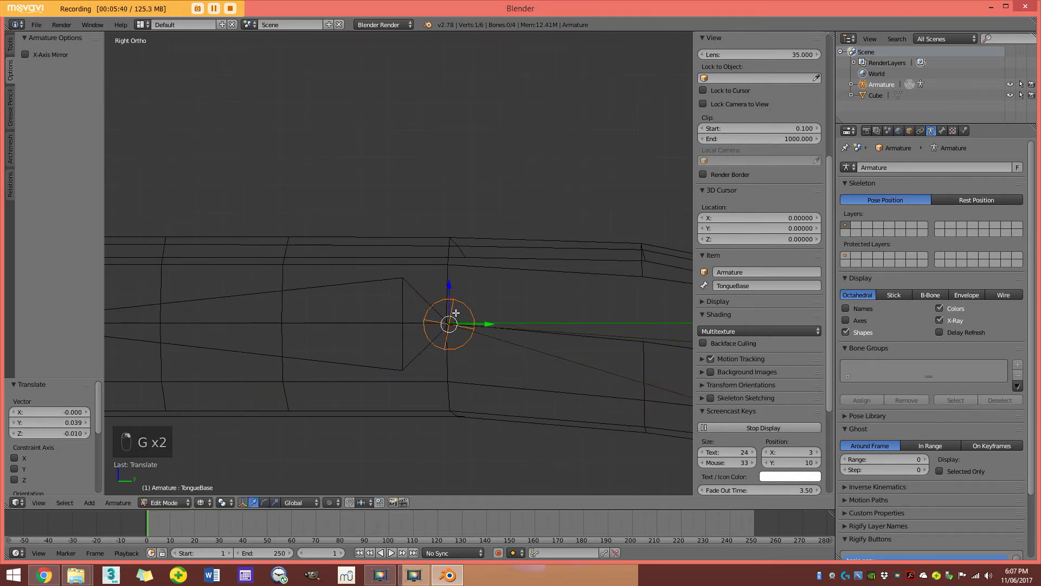
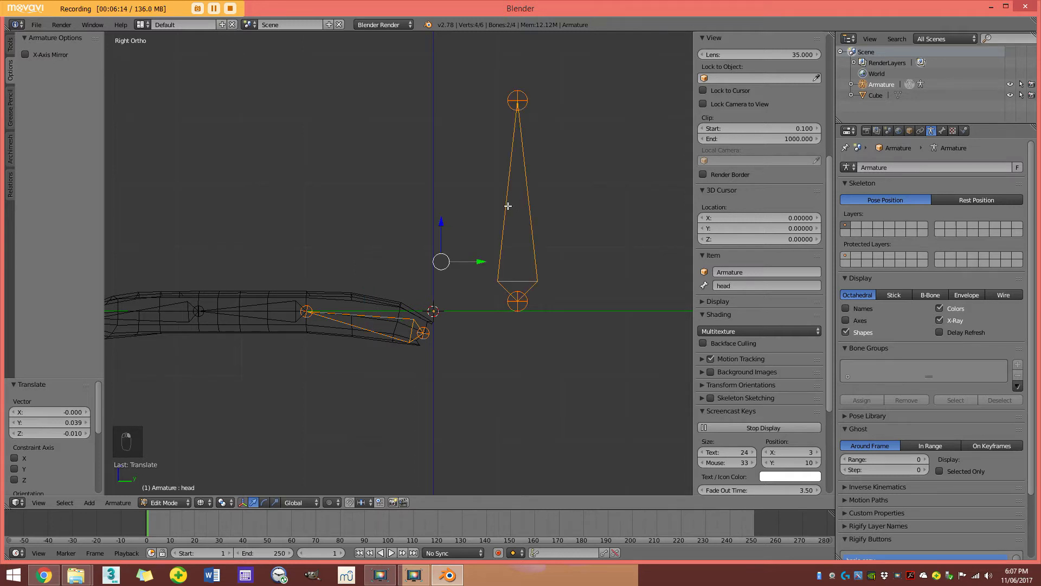
# Parent TongueBase to the upright head bone with Keep Offset.
pyautogui.press('ctrl+p')
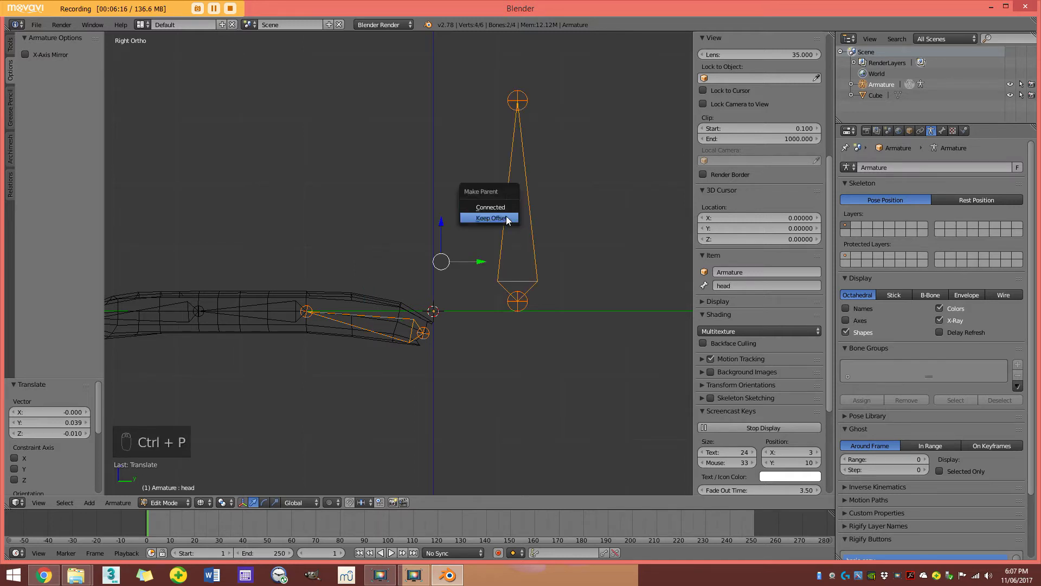
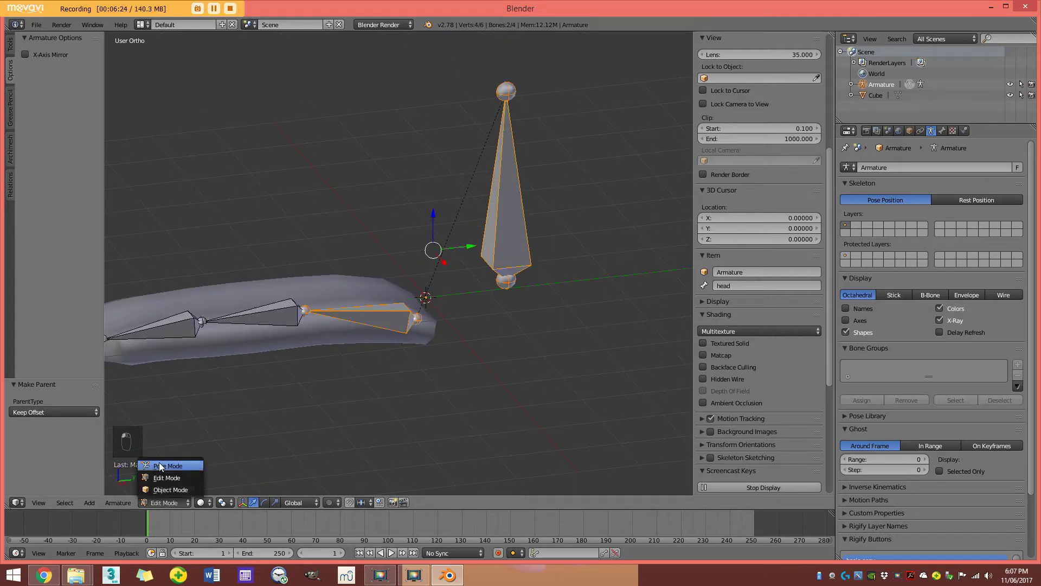
pyautogui.click(170, 471)
pyautogui.moveTo(498, 206); pyautogui.dragTo(470, 268)
pyautogui.press('g')
# Leave bone editing and inspect the chain from the side in wireframe and solid shading.
pyautogui.press('r')
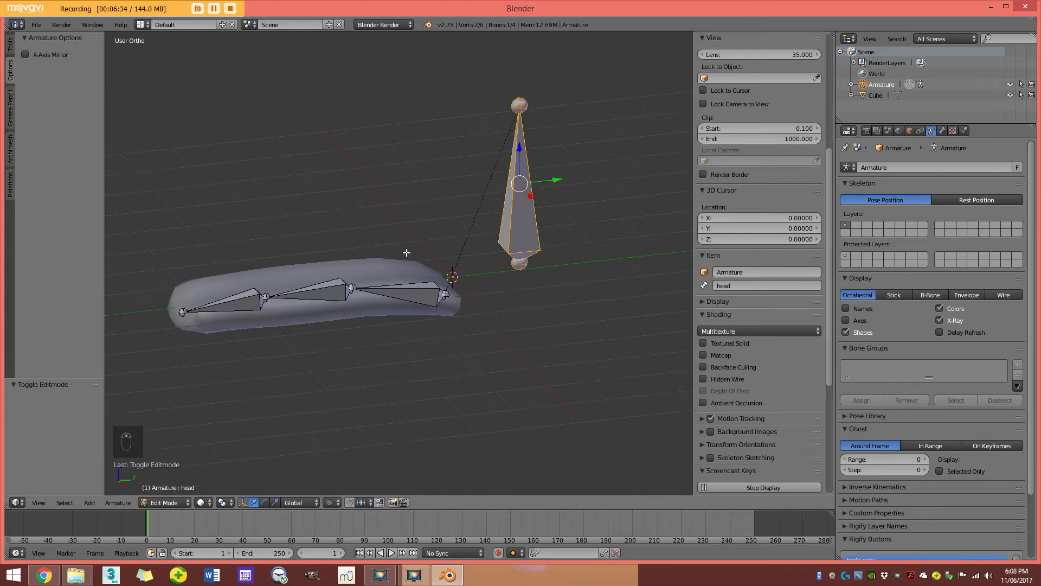
pyautogui.press('KP_3')
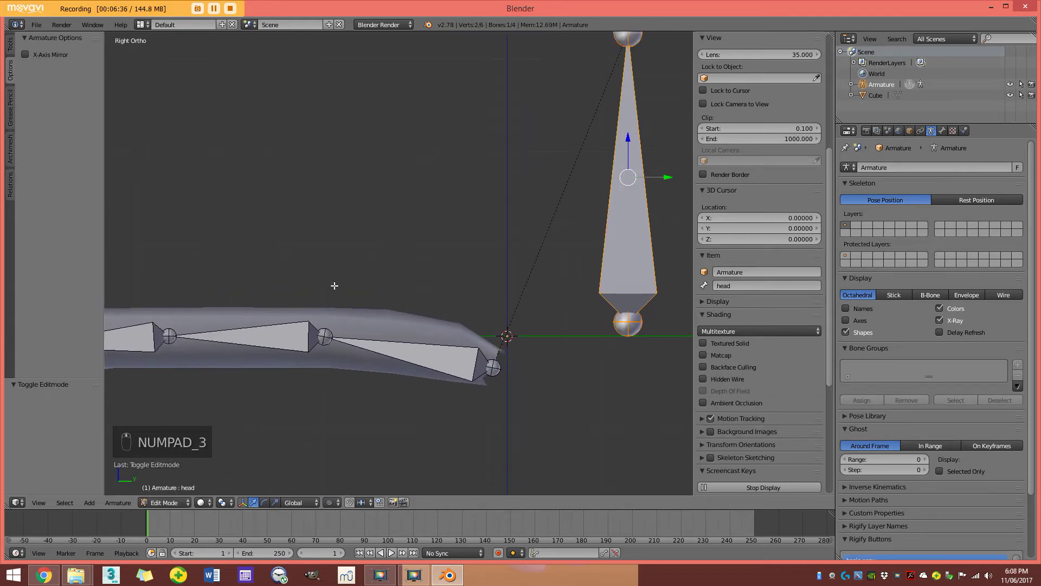
pyautogui.press('z')
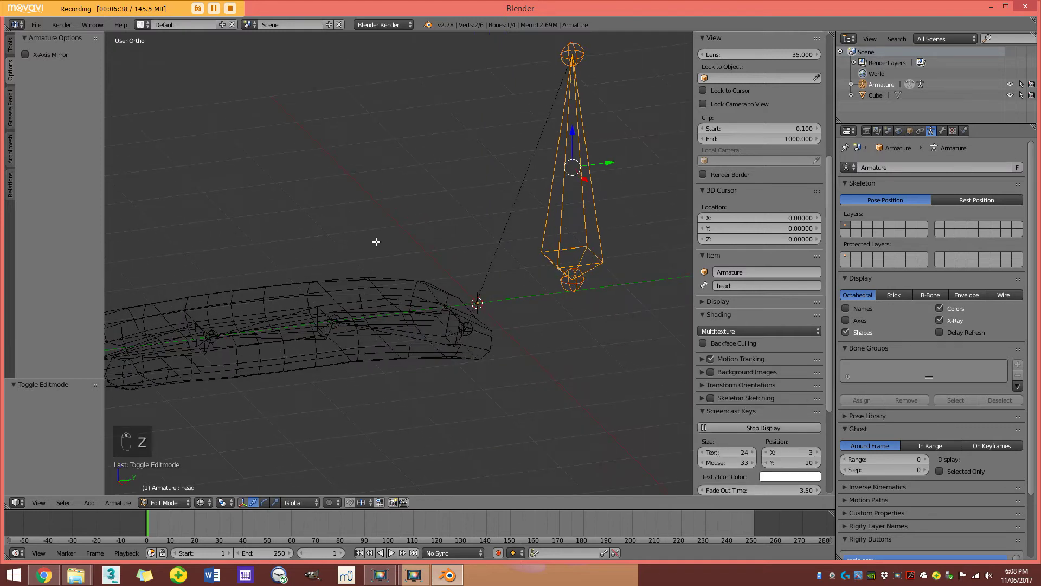
pyautogui.press('z')
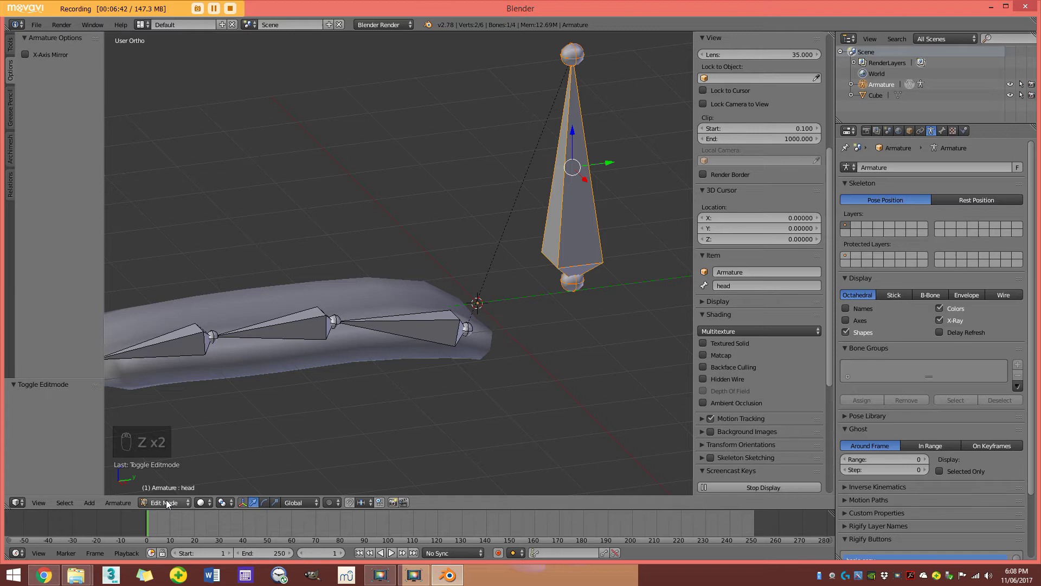
# Enter Pose Mode, select TongueBase and inspect the chain from above and the side.
pyautogui.moveTo(171, 507); pyautogui.dragTo(428, 326)
pyautogui.moveTo(386, 329); pyautogui.dragTo(386, 329)
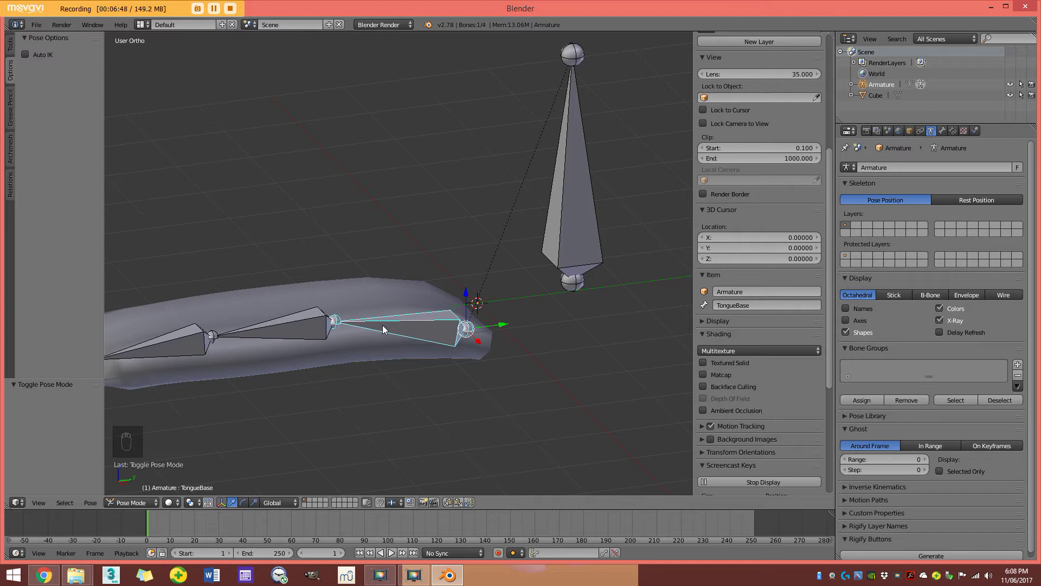
pyautogui.moveTo(423, 280); pyautogui.dragTo(299, 336)
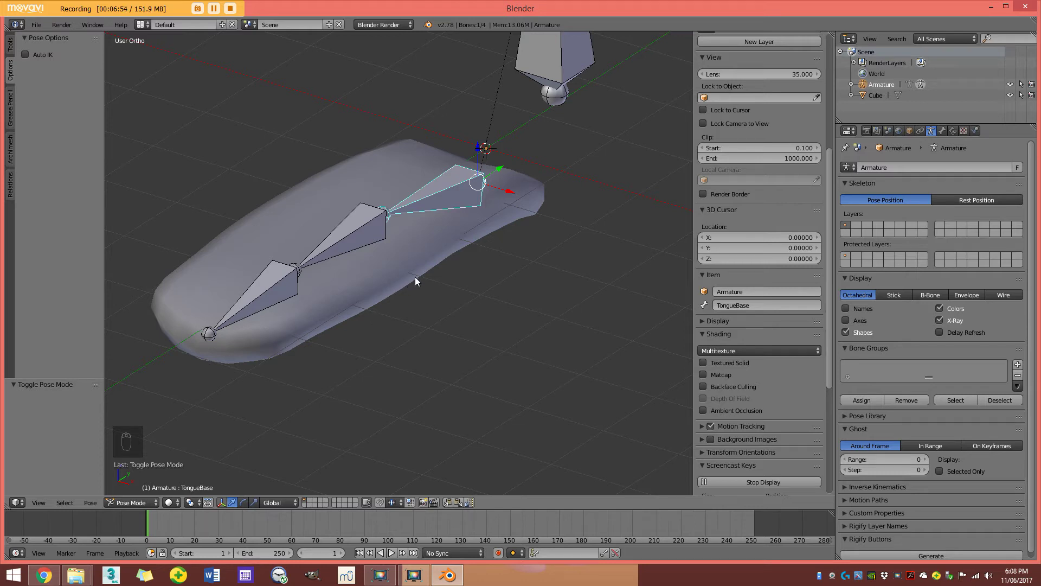
pyautogui.moveTo(392, 180); pyautogui.dragTo(602, 306)
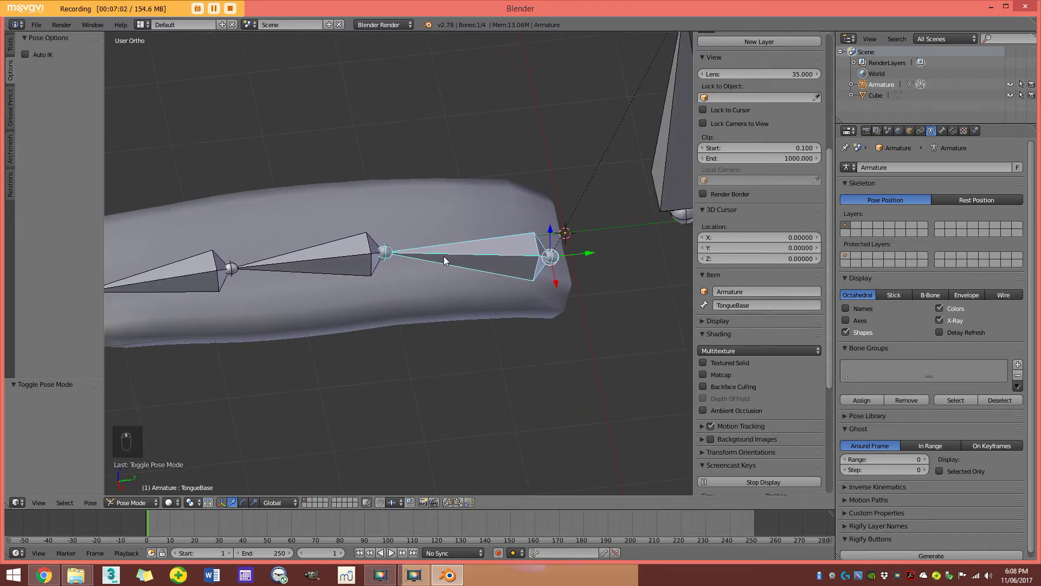
pyautogui.press('z')
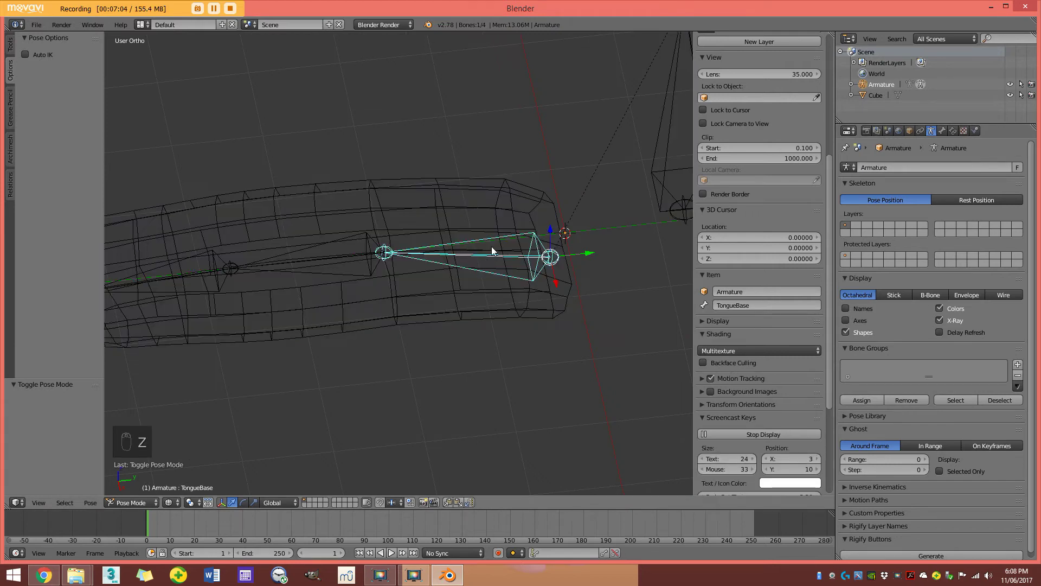
pyautogui.press('z')
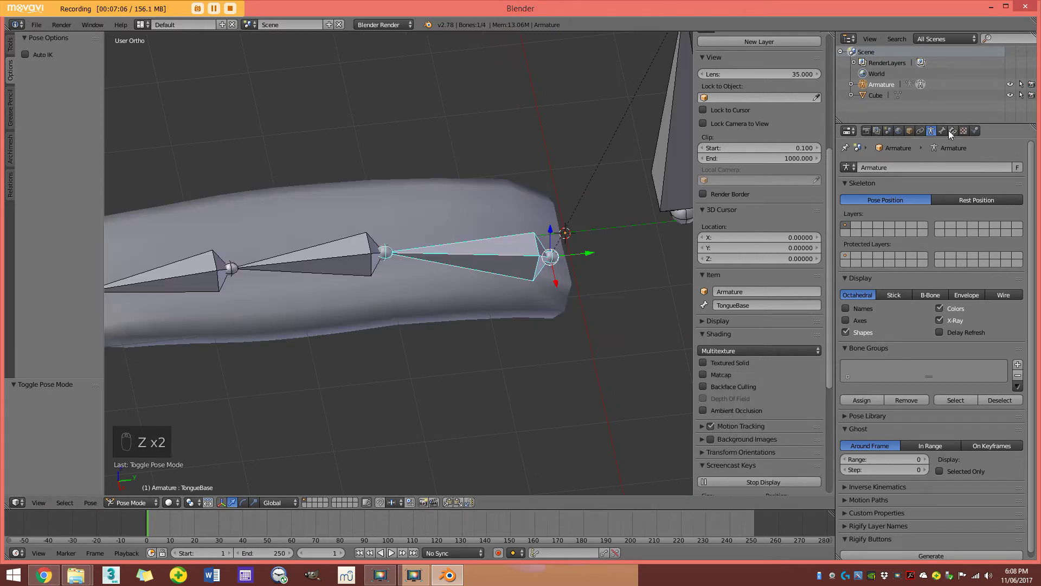
# Add a Limit Scale constraint to TongueBase with min/max X and Z enabled, in Local Space.
pyautogui.moveTo(955, 132); pyautogui.dragTo(805, 299)
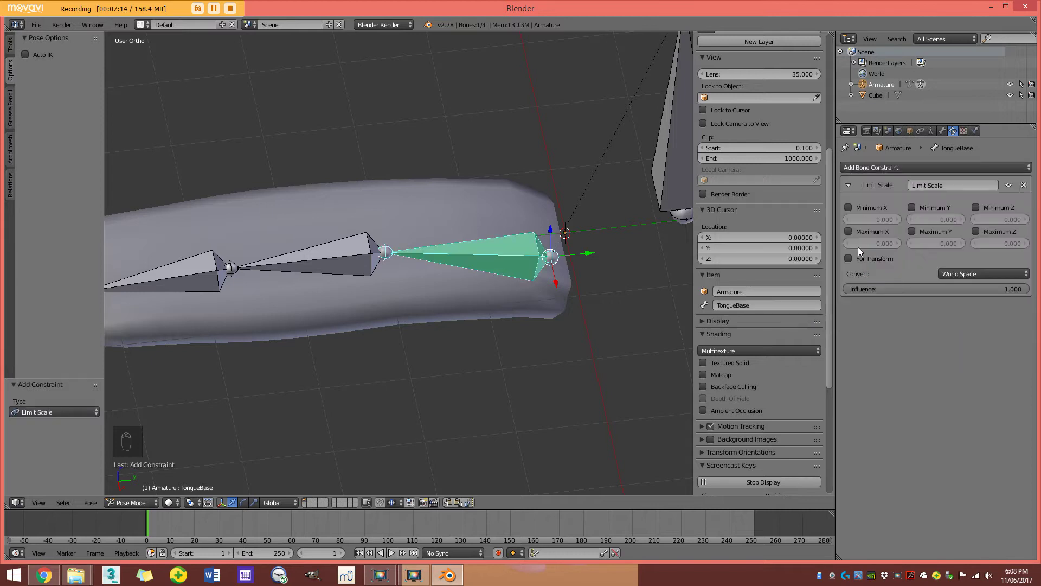
pyautogui.moveTo(855, 212); pyautogui.dragTo(981, 211)
pyautogui.middleClick(441, 282)
pyautogui.moveTo(851, 237); pyautogui.dragTo(986, 214)
pyautogui.moveTo(981, 210); pyautogui.dragTo(1015, 300)
# Set the maximum Z scale limit to 1.000 and review the bone from several angles.
pyautogui.moveTo(987, 277); pyautogui.dragTo(839, 275)
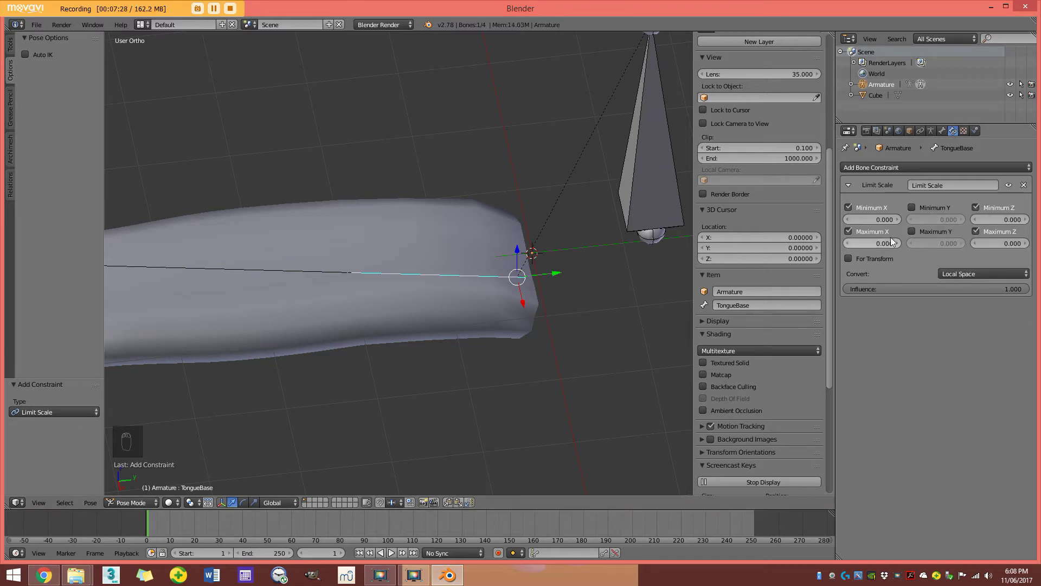
pyautogui.middleClick(435, 244)
pyautogui.press('z')
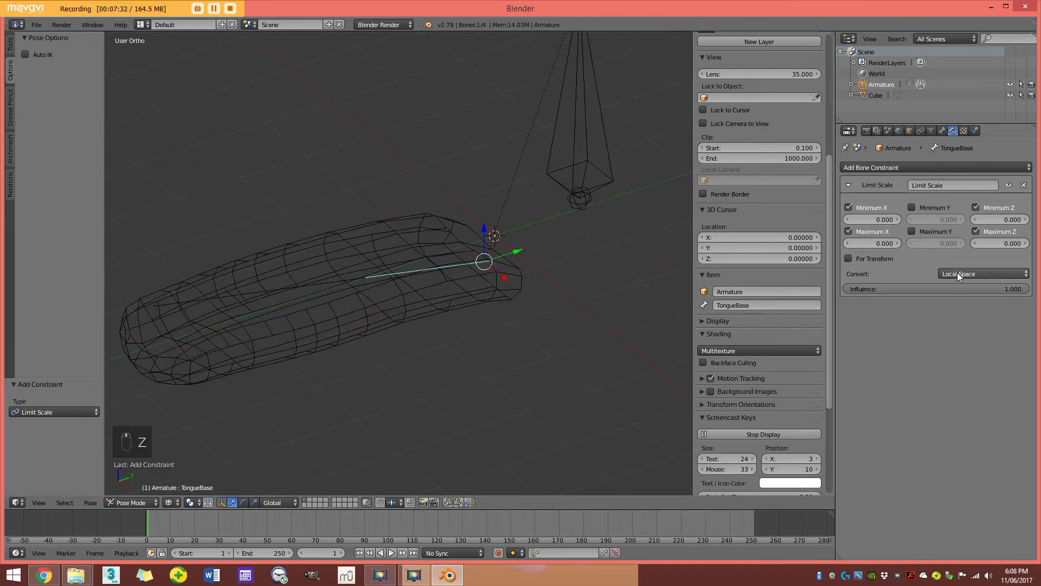
pyautogui.press('z')
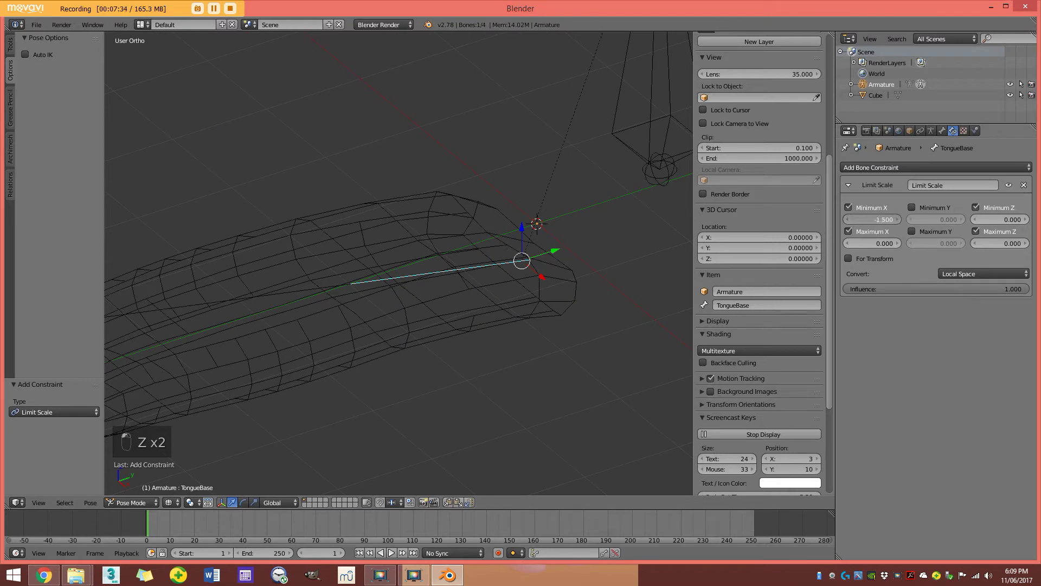
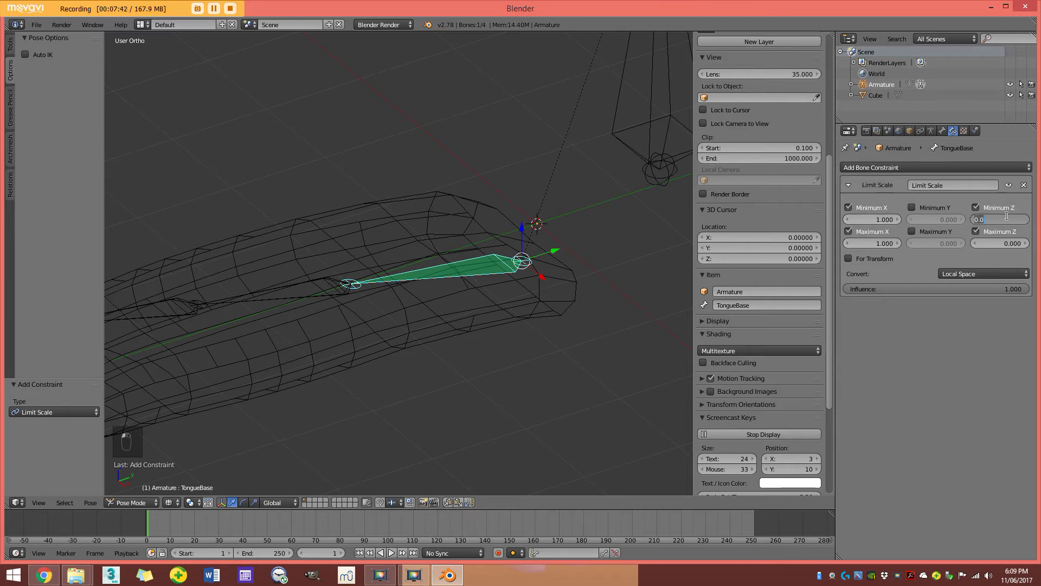
pyautogui.middleClick(991, 248)
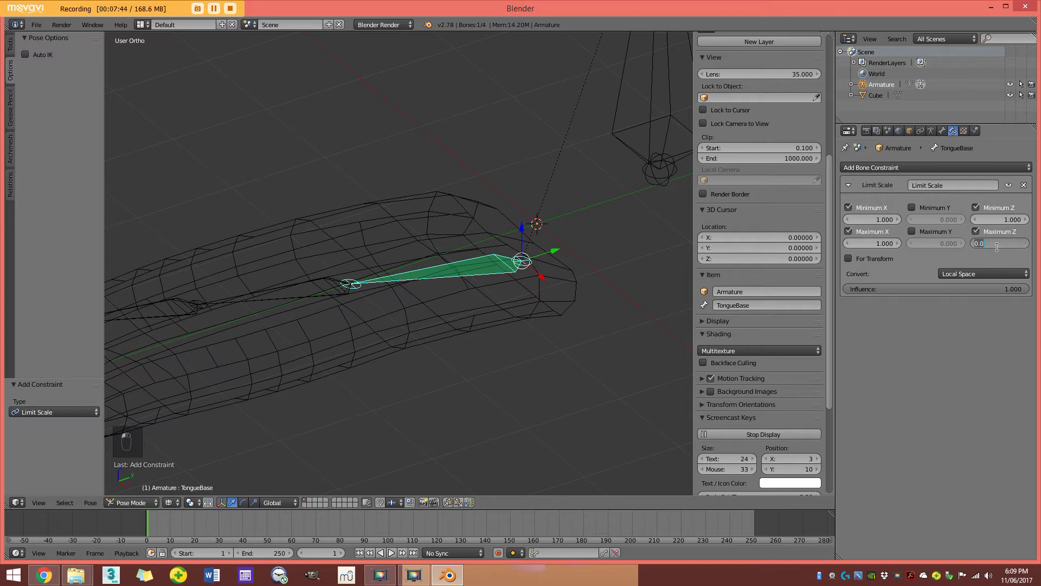
pyautogui.click(462, 180)
pyautogui.press('z')
pyautogui.middleClick(523, 262)
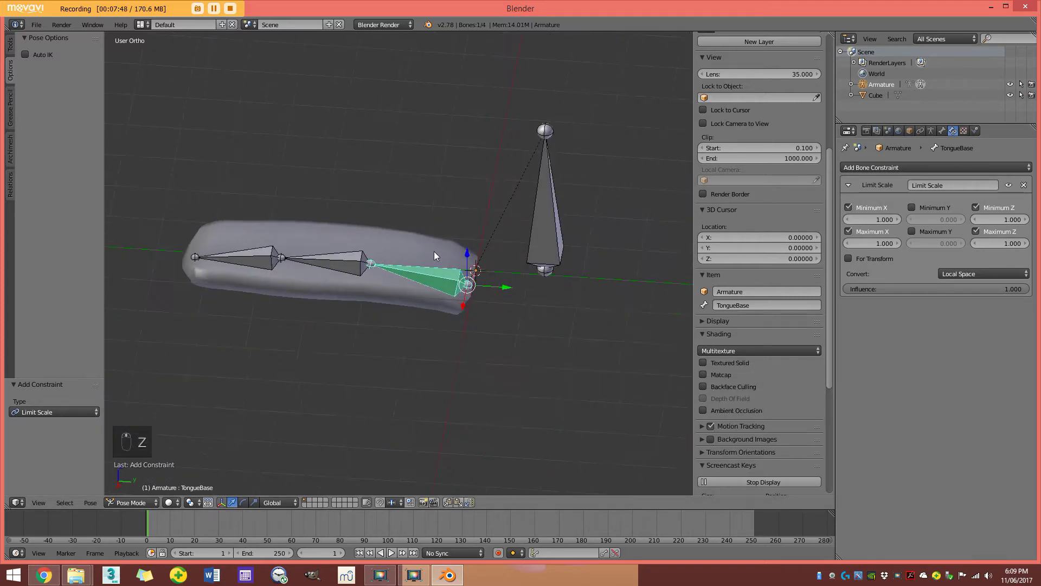
# Test-scale TongueBase to confirm it only stretches lengthwise, then cancel.
pyautogui.press('s')
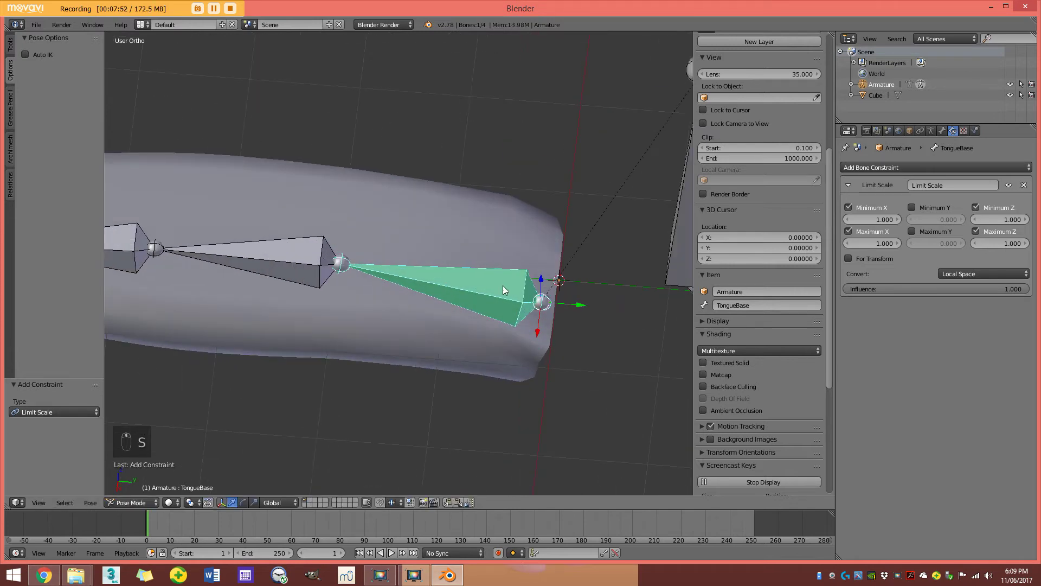
pyautogui.press('s')
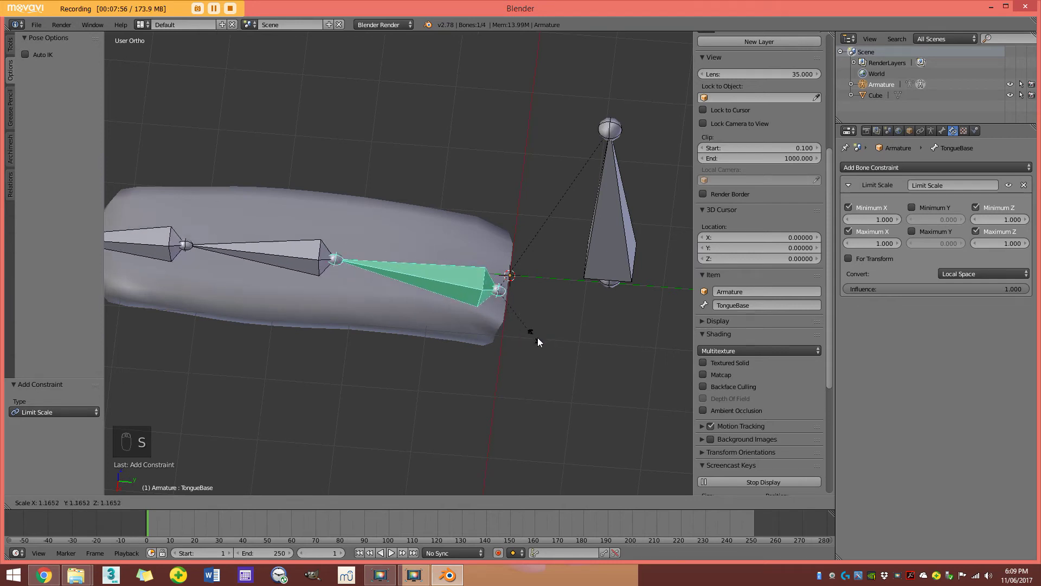
pyautogui.moveTo(517, 307); pyautogui.dragTo(515, 345)
pyautogui.press('s')
pyautogui.middleClick(526, 350)
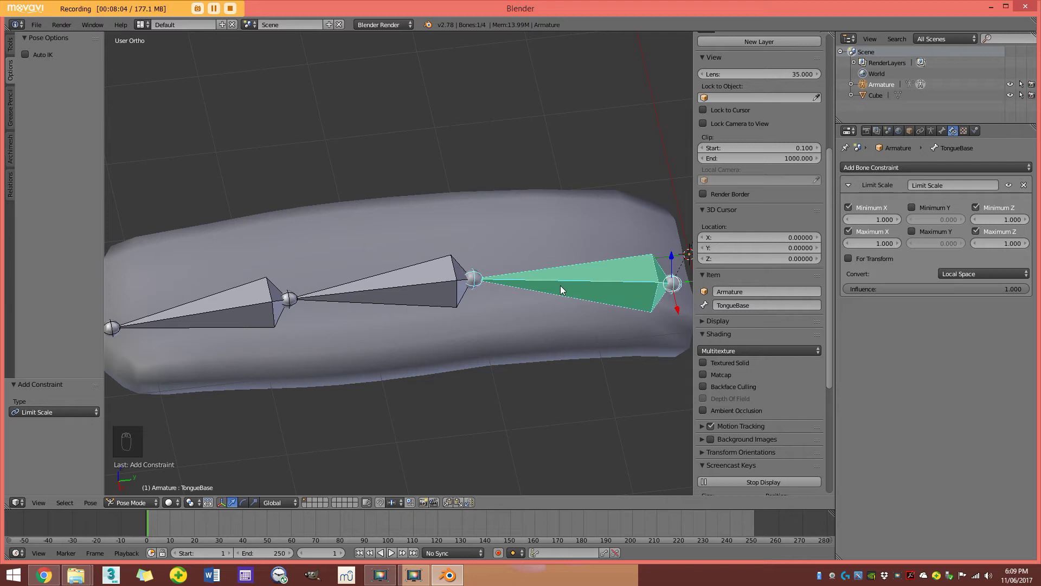
# Add the TongueMid bone to the selection alongside TongueBase.
pyautogui.moveTo(435, 282); pyautogui.dragTo(447, 283)
pyautogui.moveTo(448, 283); pyautogui.dragTo(360, 278)
pyautogui.press('z')
pyautogui.press('z')
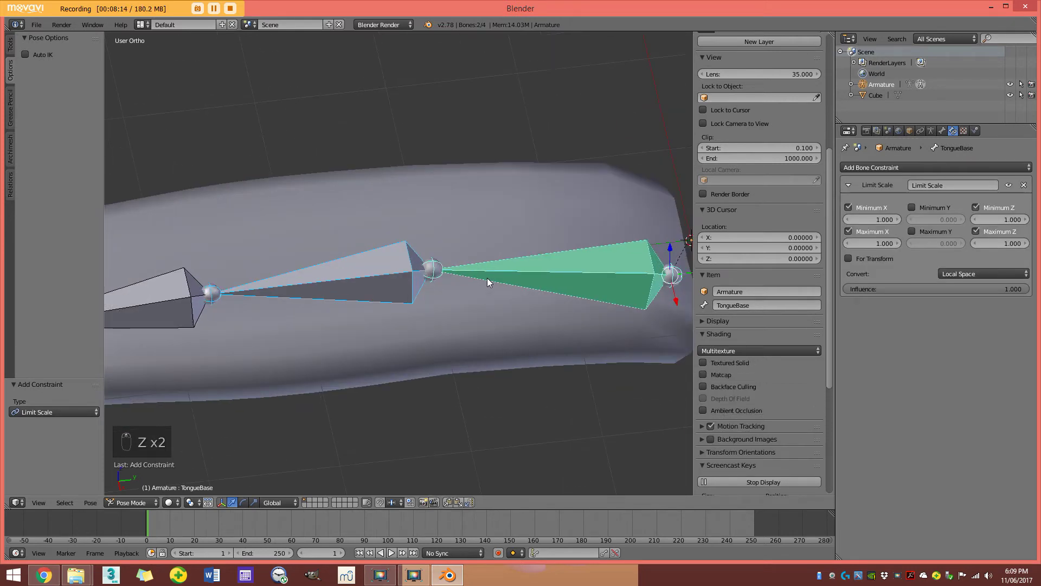
# Run Copy Constraints to Selected Bones to give TongueMid the Limit Scale constraint.
pyautogui.press('space')
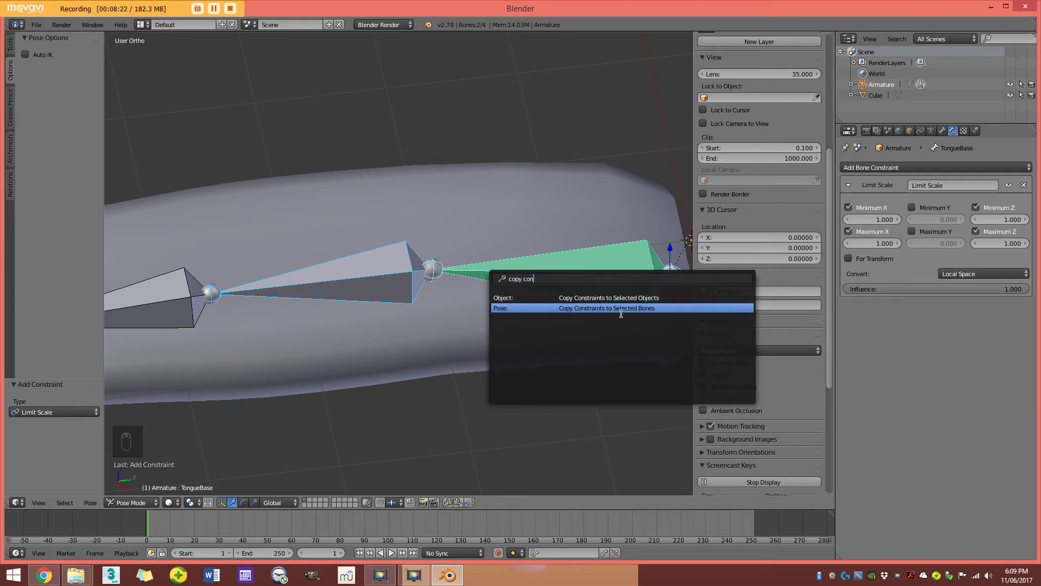
pyautogui.middleClick(416, 283)
pyautogui.middleClick(298, 287)
pyautogui.middleClick(474, 287)
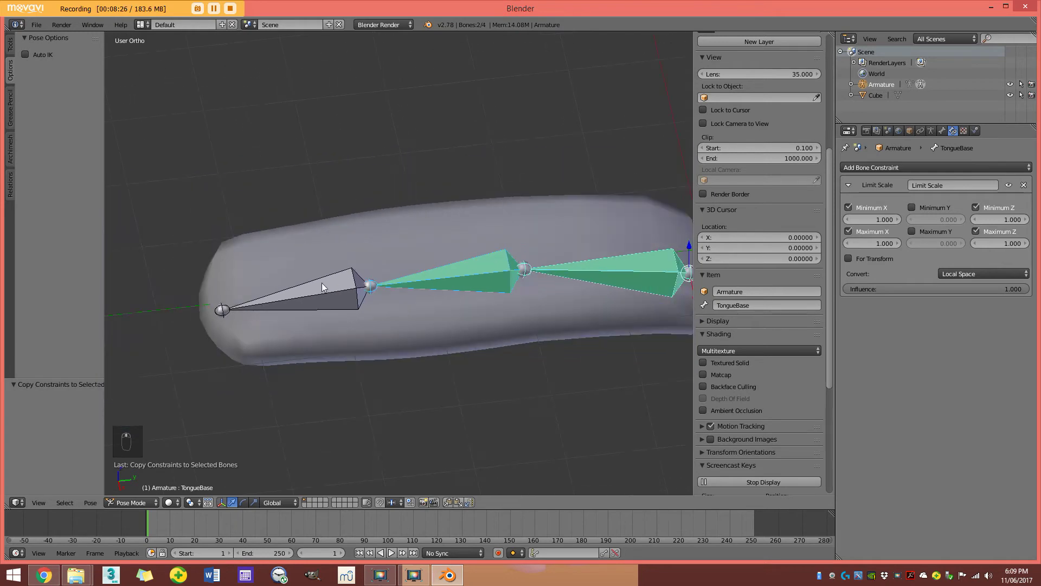
# Select TongueTip and copy the Limit Scale constraint onto it as well.
pyautogui.rightClick(294, 286)
pyautogui.middleClick(391, 299)
pyautogui.press('z')
pyautogui.press('space')
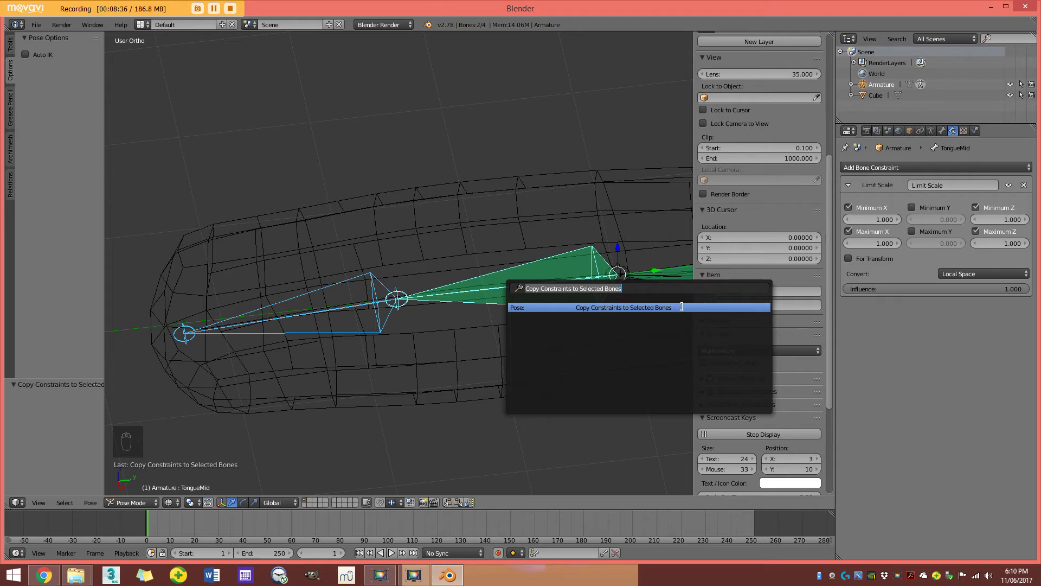
pyautogui.press('z')
pyautogui.press('s')
pyautogui.press('s')
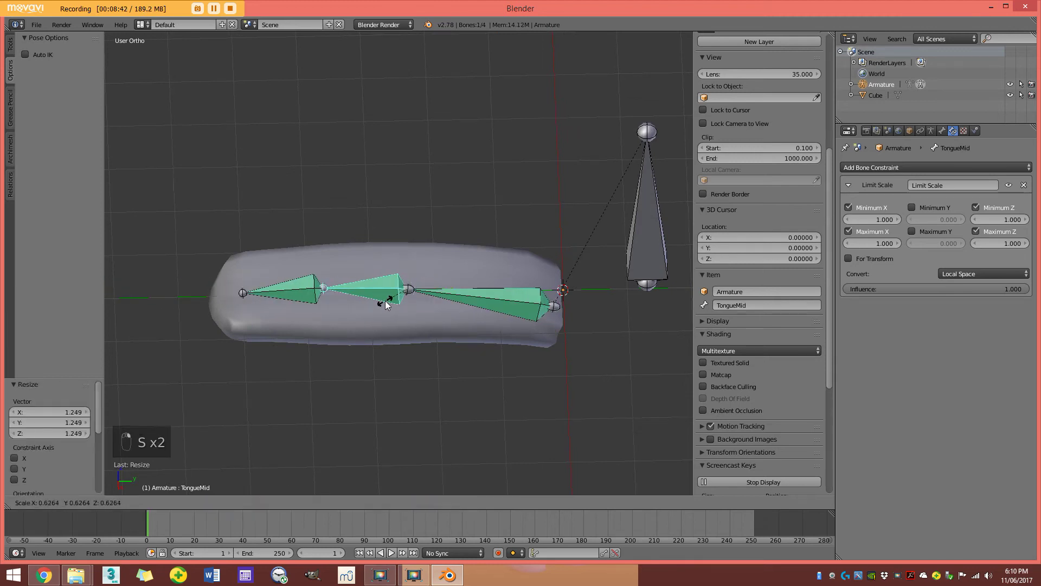
# Test-scale and rotate the tip bone, then clear scale, location and rotation on all bones.
pyautogui.press('s')
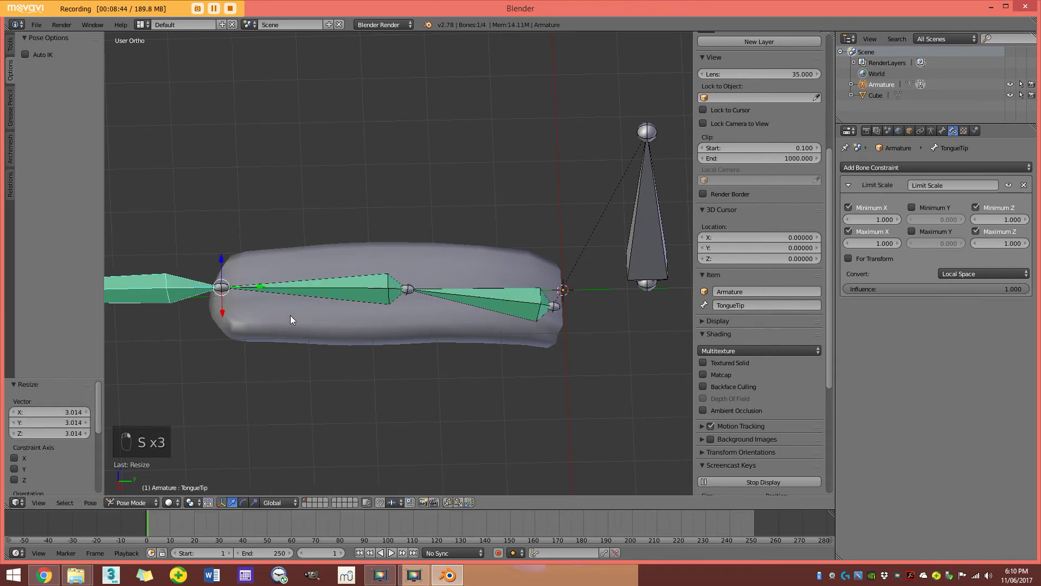
pyautogui.press('s')
pyautogui.press('r')
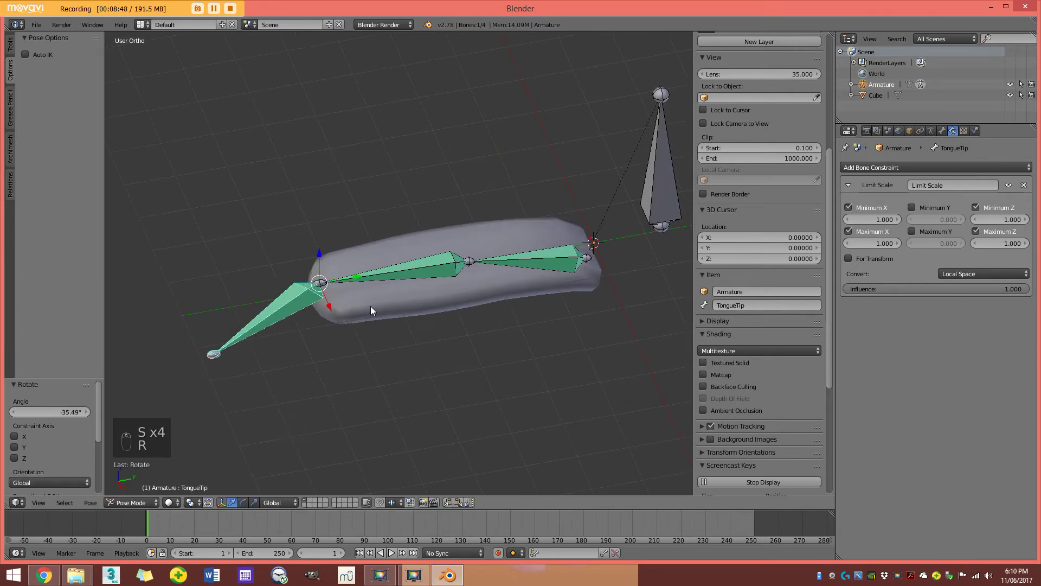
pyautogui.press('a')
pyautogui.press('a')
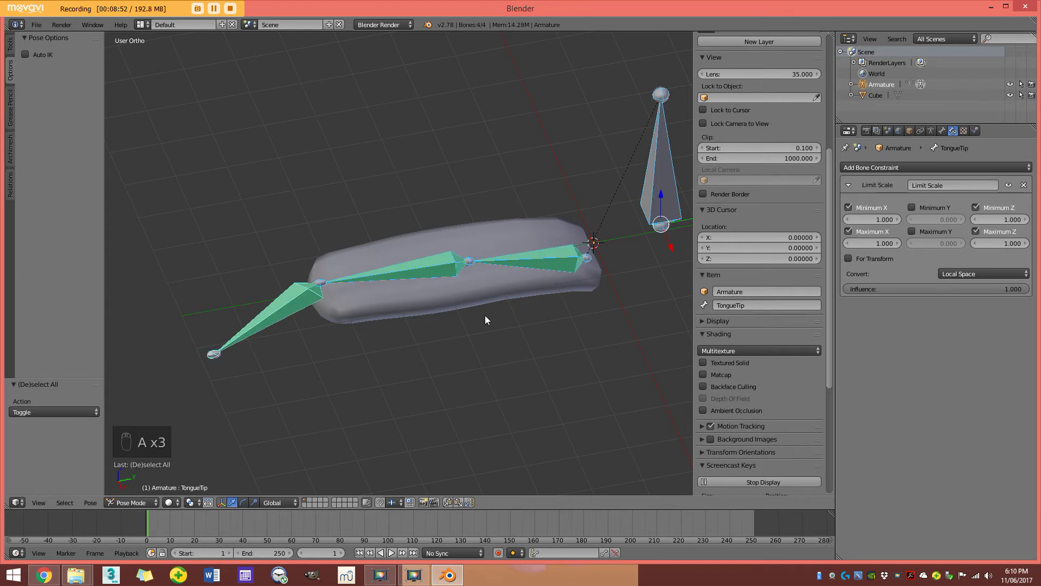
pyautogui.press('alt+s')
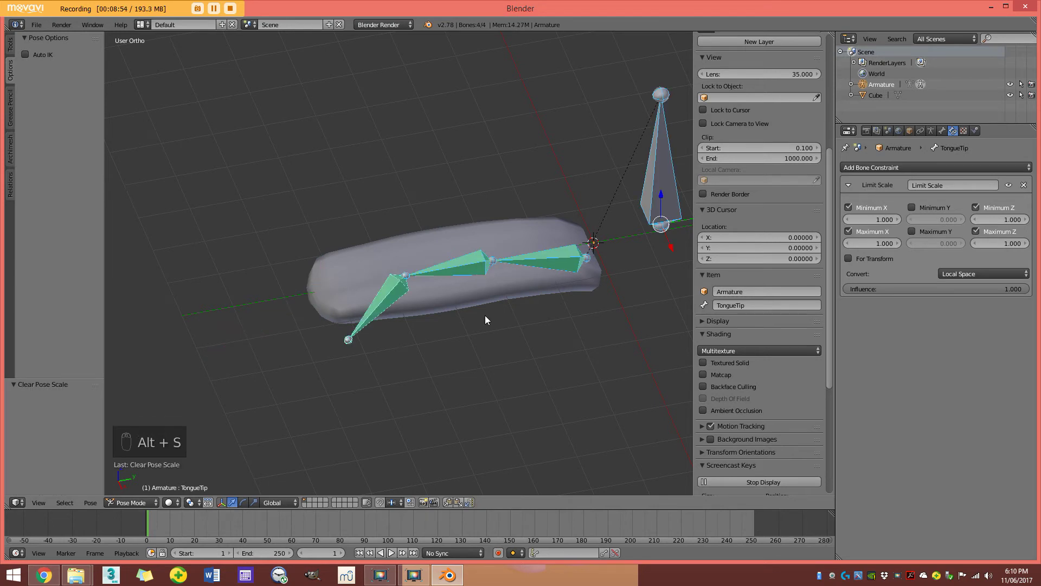
pyautogui.press('alt+g')
pyautogui.press('alt+r')
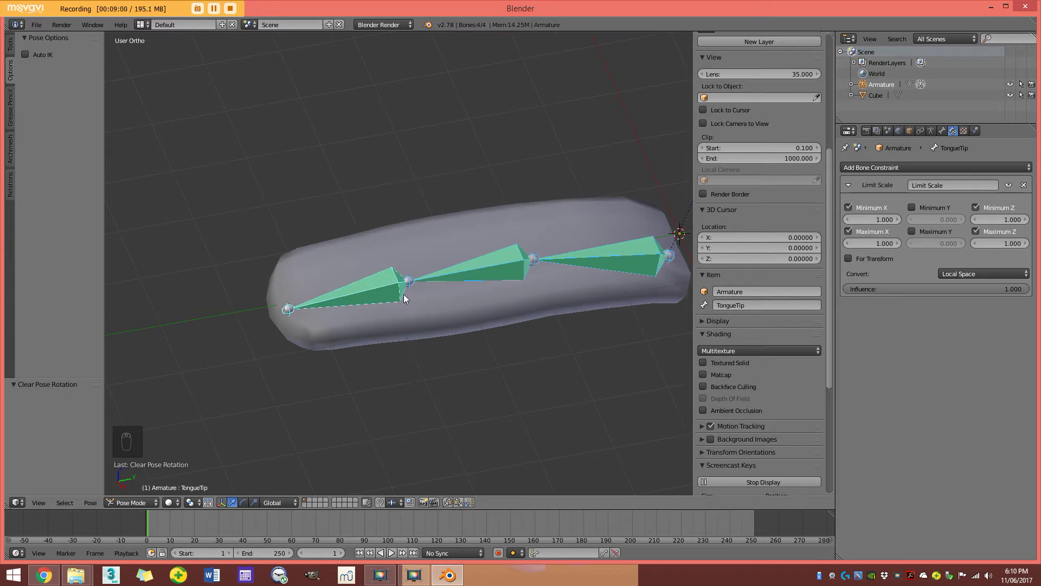
# Test-rotate and scale TongueMid, resetting each transform afterwards.
pyautogui.click(380, 292)
pyautogui.press('r')
pyautogui.press('alt+r')
pyautogui.press('s')
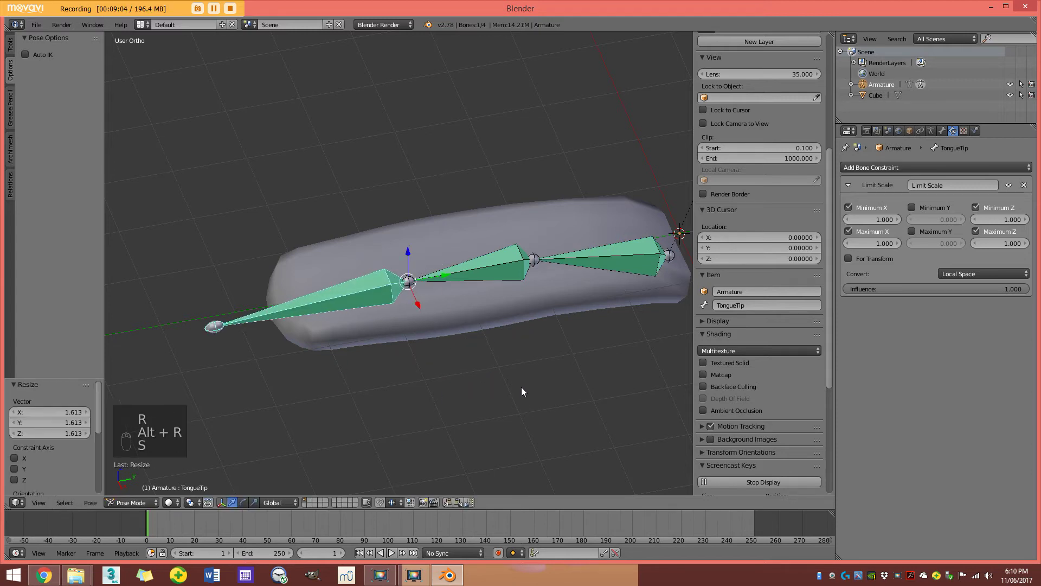
pyautogui.press('alt+s')
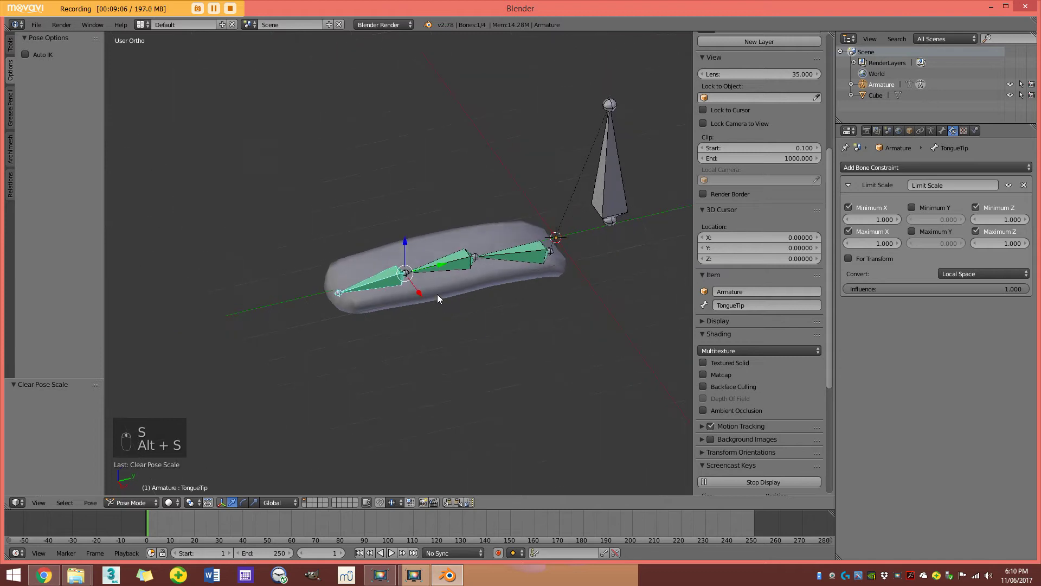
# Select all bones, clear their scale and check the chain from above and the side.
pyautogui.press('a')
pyautogui.press('a')
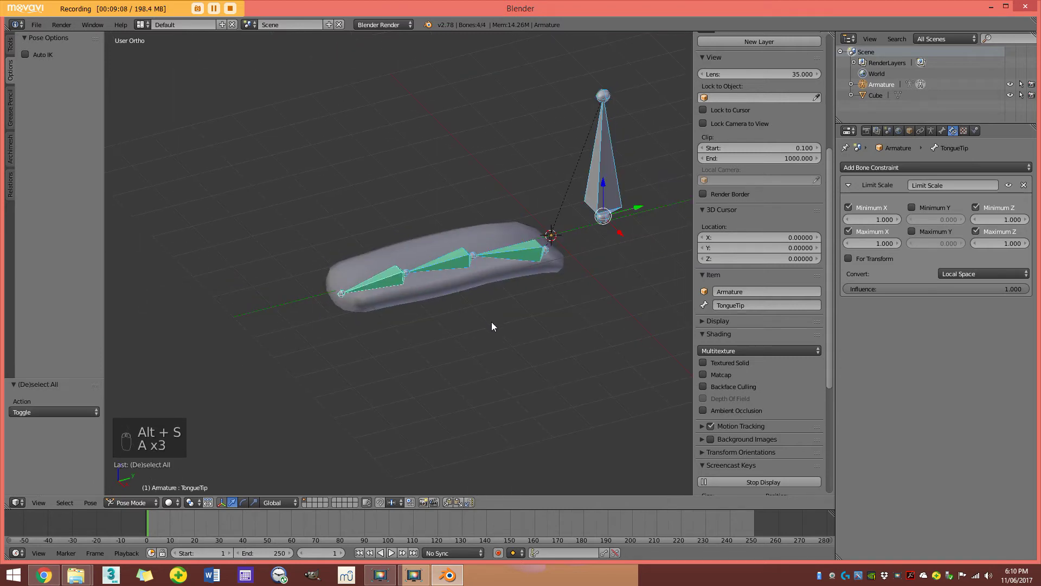
pyautogui.press('alt+s')
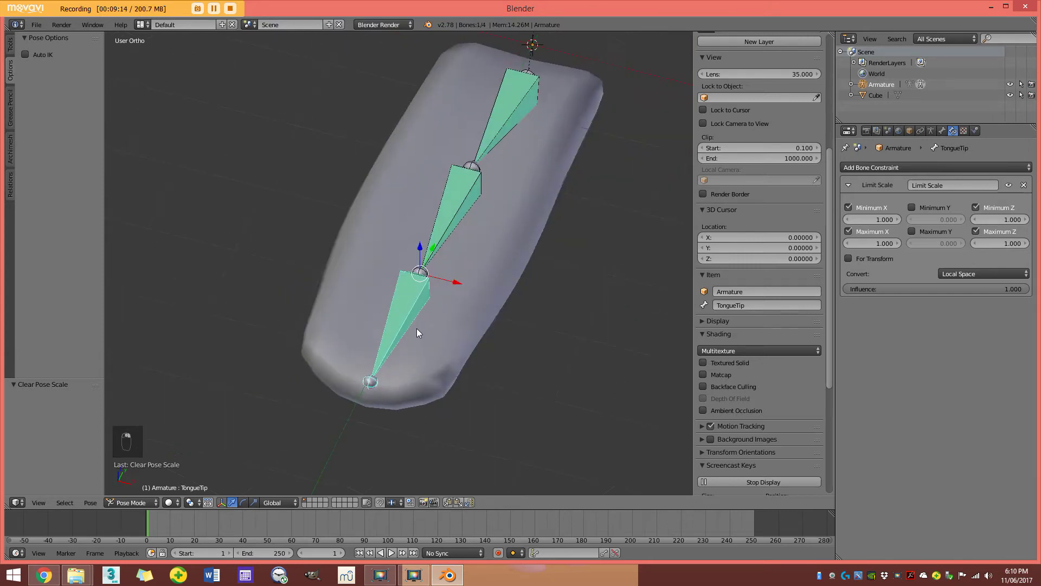
pyautogui.press('r')
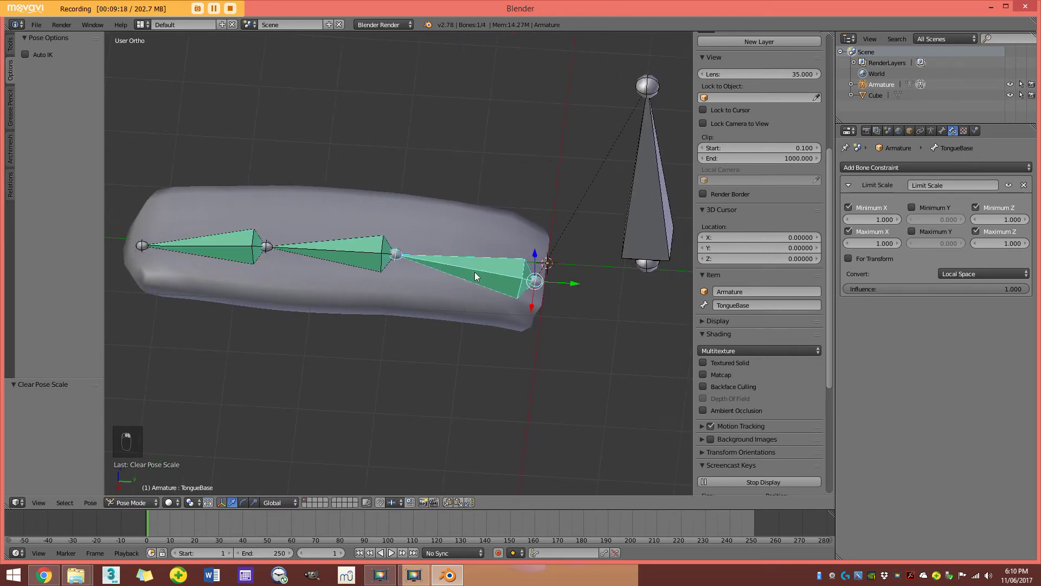
pyautogui.press('s')
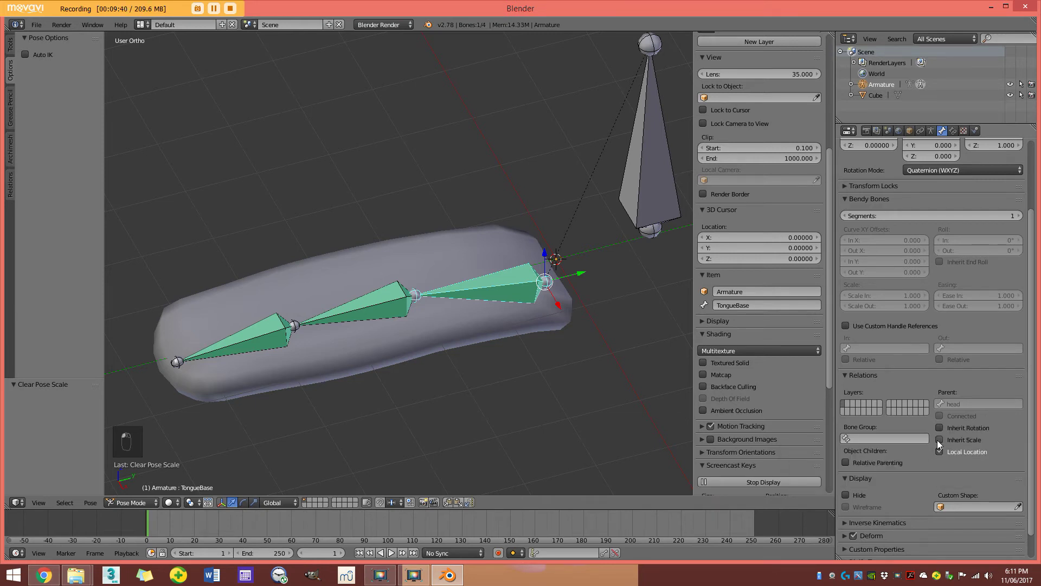
# Untick Inherit Rotation and Inherit Scale for TongueMid and TongueTip under Relations.
pyautogui.middleClick(442, 337)
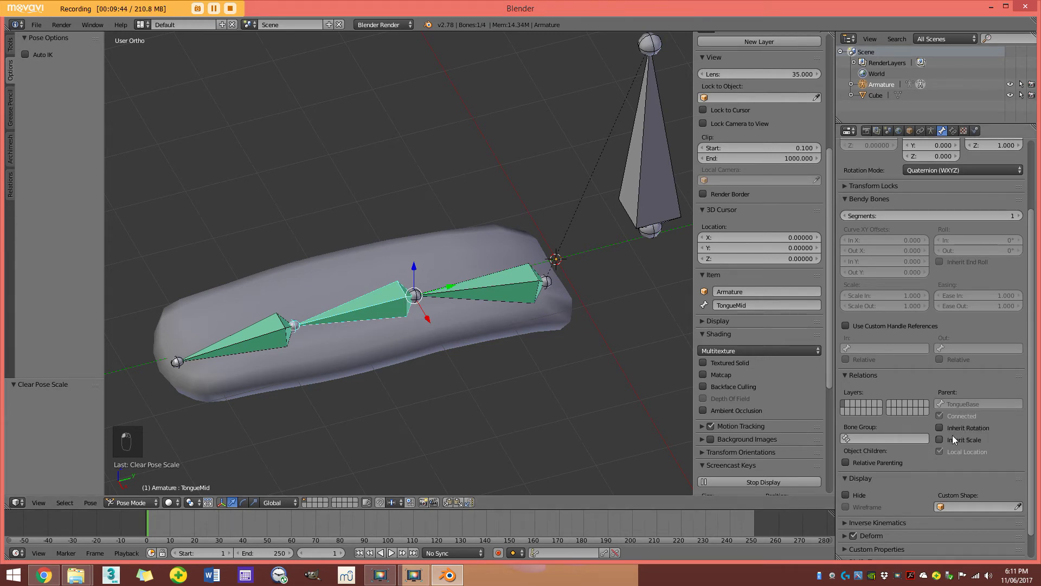
pyautogui.moveTo(992, 436); pyautogui.dragTo(373, 328)
pyautogui.moveTo(374, 327); pyautogui.dragTo(458, 296)
# Test-scale TongueBase to confirm it scales independently, then reset it.
pyautogui.press('s')
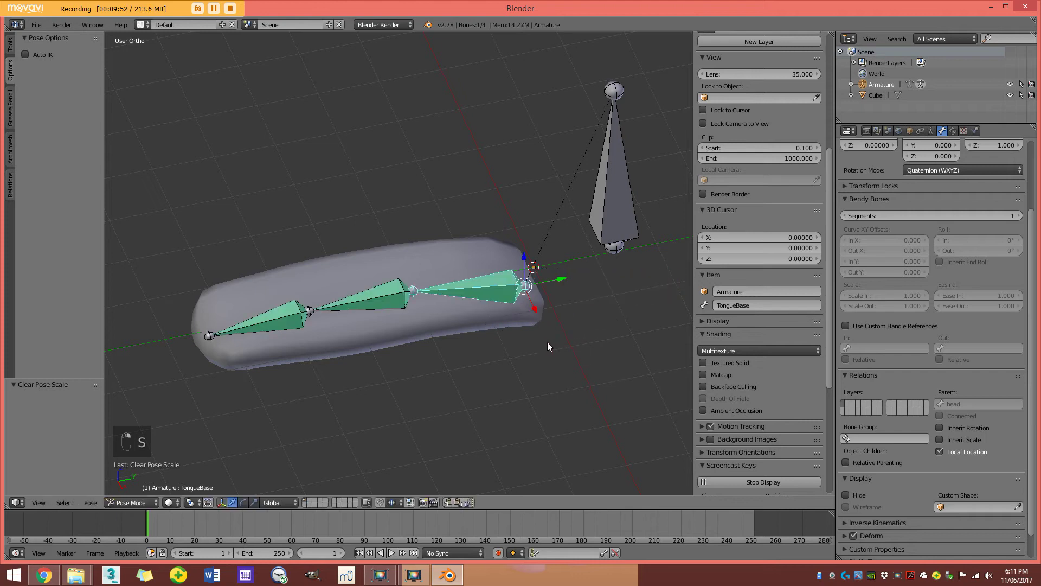
pyautogui.click(489, 344)
pyautogui.press('s')
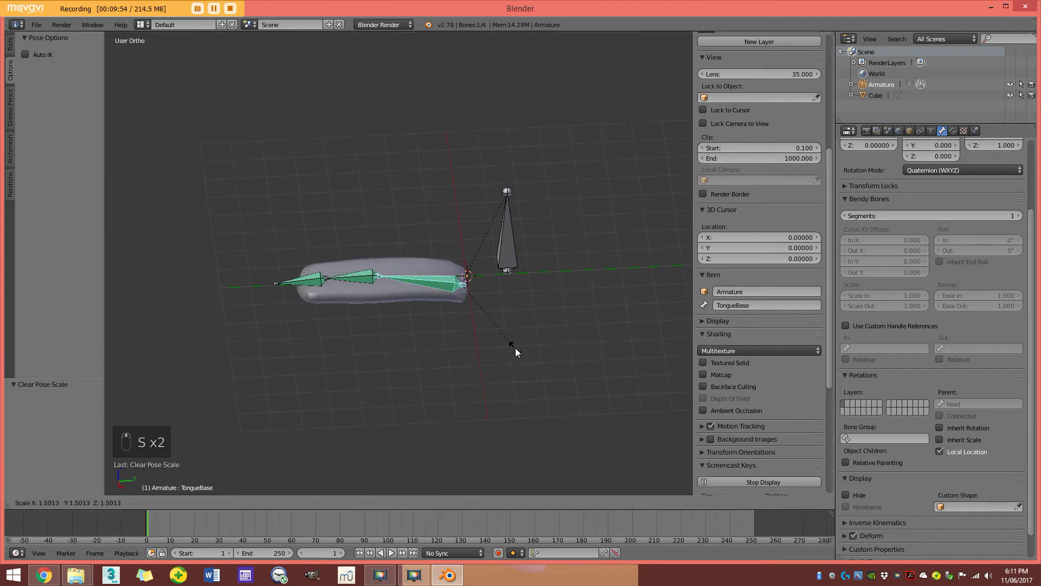
pyautogui.press('r')
pyautogui.moveTo(349, 283); pyautogui.dragTo(375, 254)
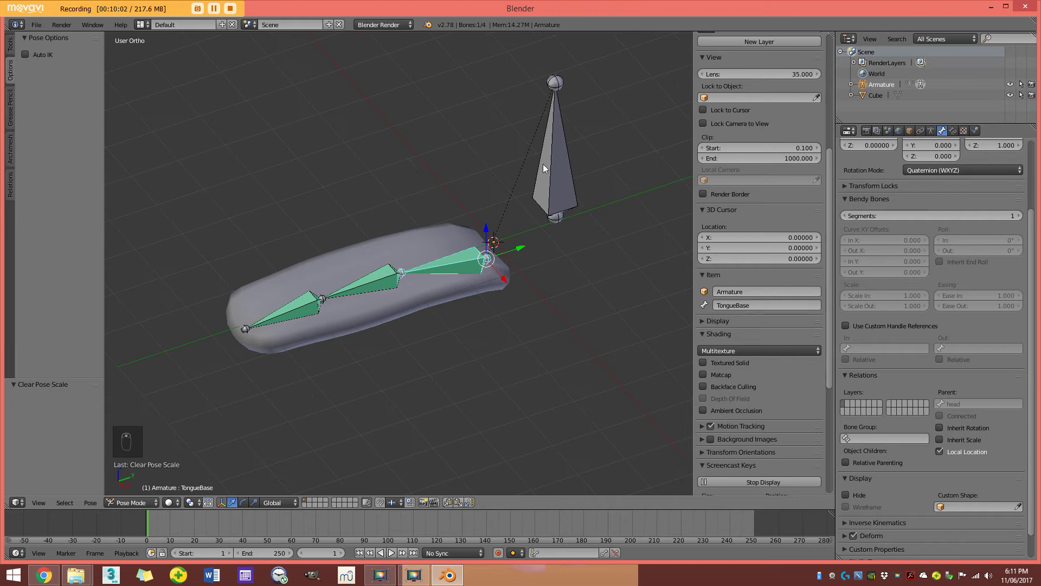
# Check the head bone from several angles and leave Pose Mode for object mode.
pyautogui.moveTo(153, 507); pyautogui.dragTo(294, 272)
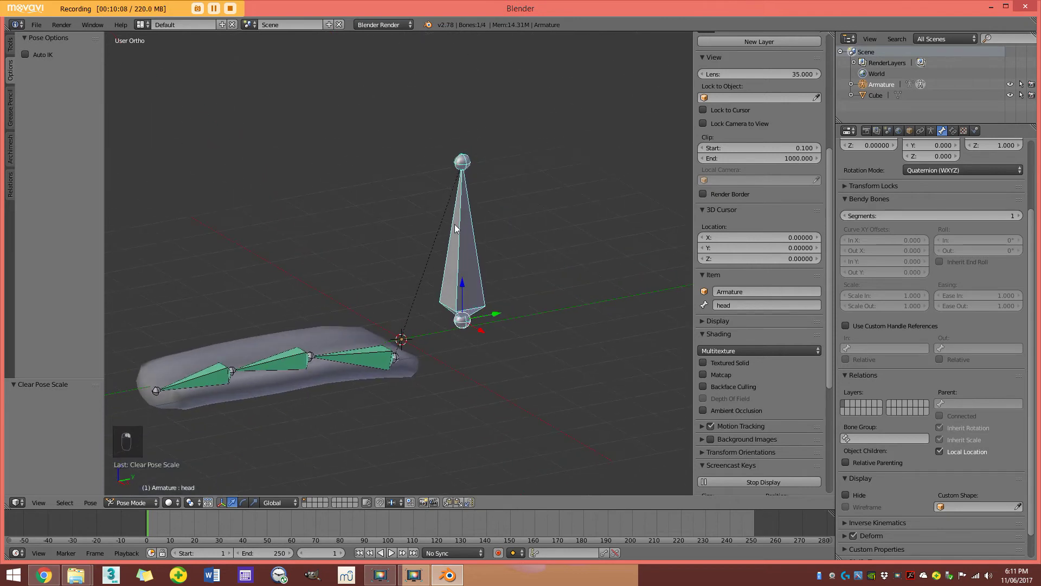
pyautogui.middleClick(438, 233)
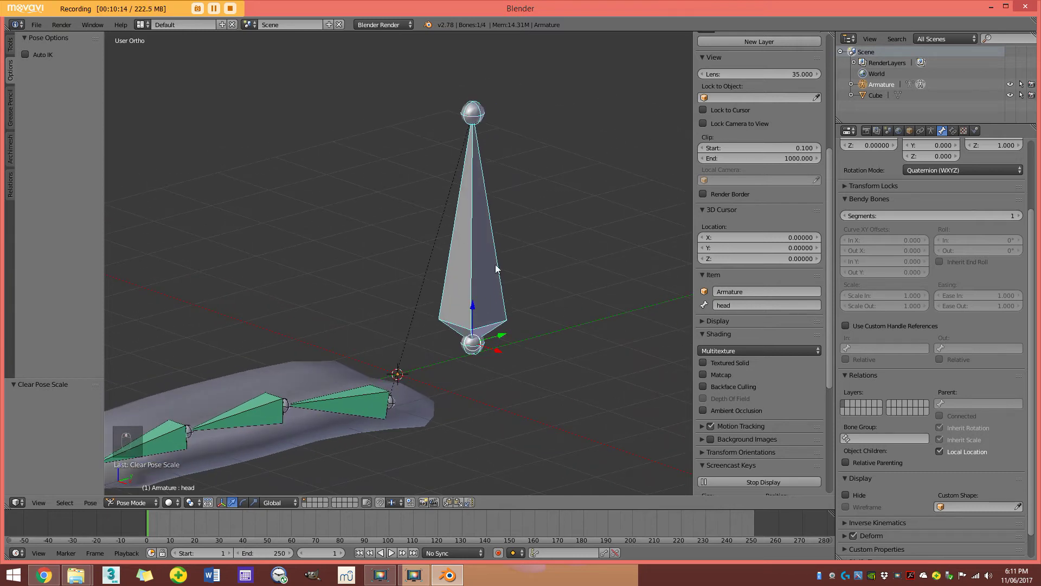
pyautogui.middleClick(461, 315)
pyautogui.middleClick(451, 334)
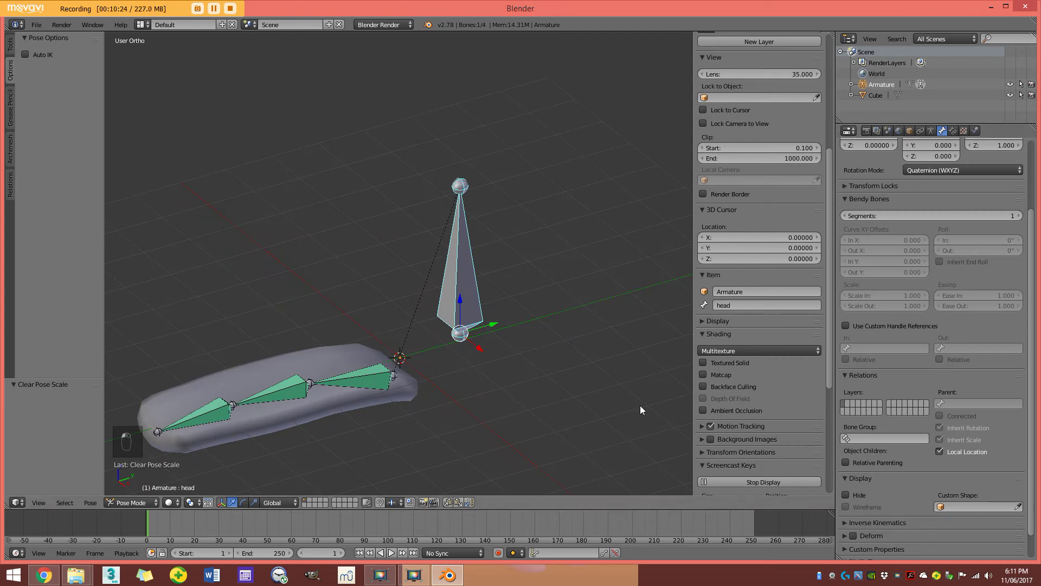
pyautogui.middleClick(430, 337)
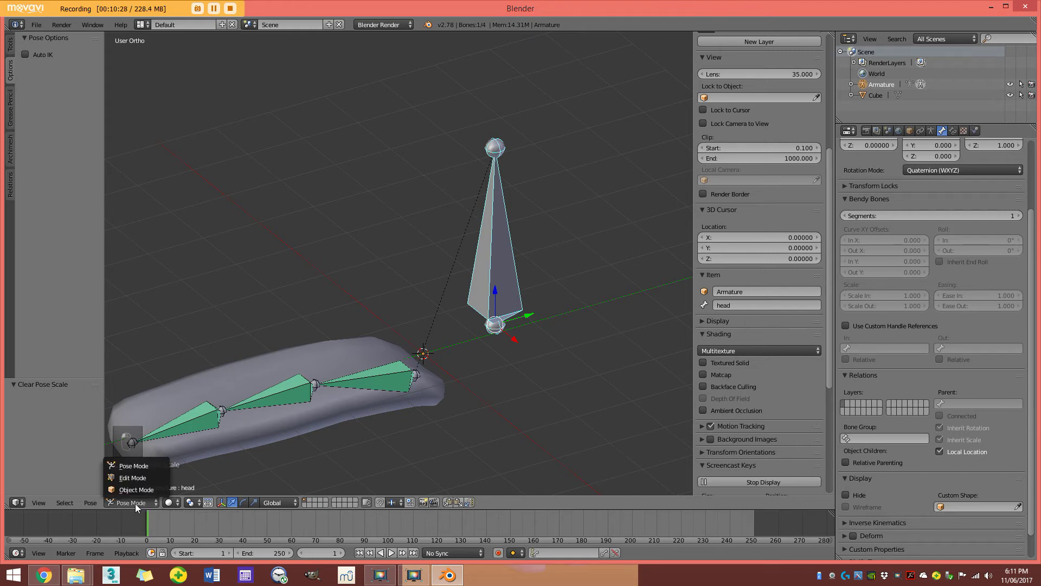
pyautogui.middleClick(348, 378)
# Parent the Cube tongue mesh to the Armature With Automatic Weights and return to Pose Mode.
pyautogui.press('z')
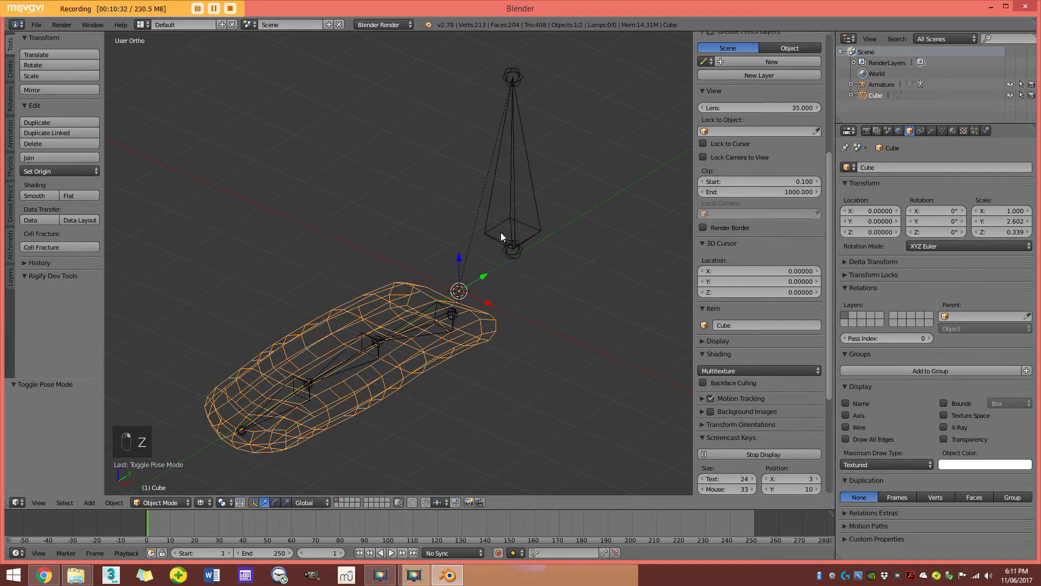
pyautogui.middleClick(459, 323)
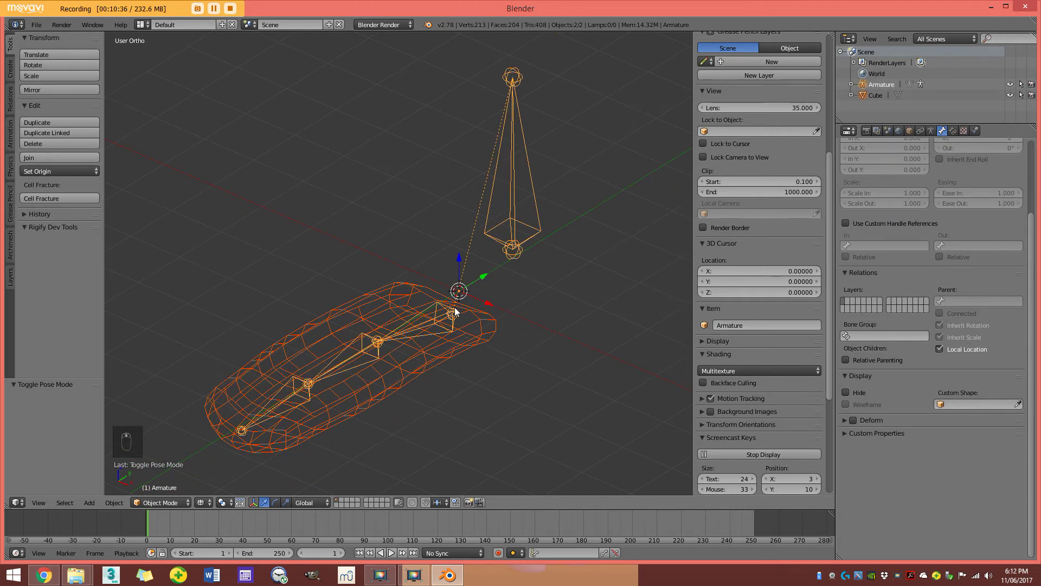
pyautogui.press('ctrl+p')
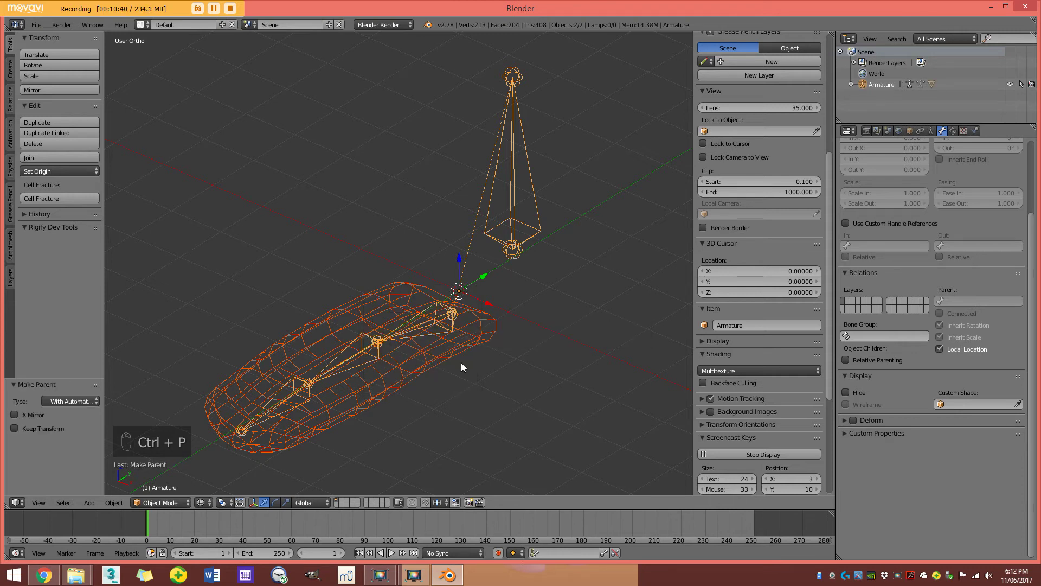
pyautogui.press('z')
pyautogui.rightClick(447, 320)
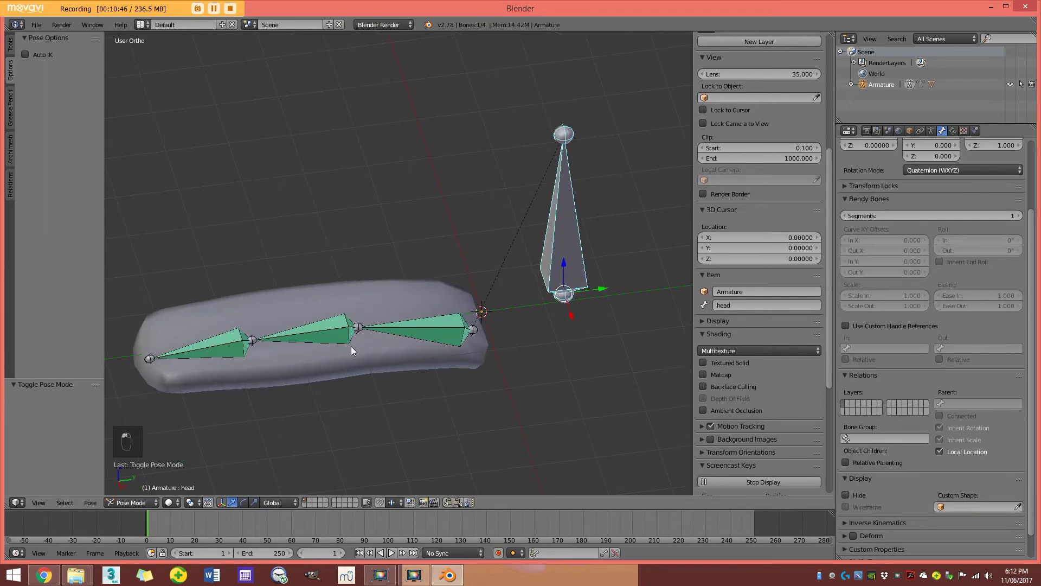
# Scale TongueBase in pose mode so the tongue mesh stretches with it.
pyautogui.press('z')
pyautogui.press('s')
pyautogui.press('z')
pyautogui.press('s')
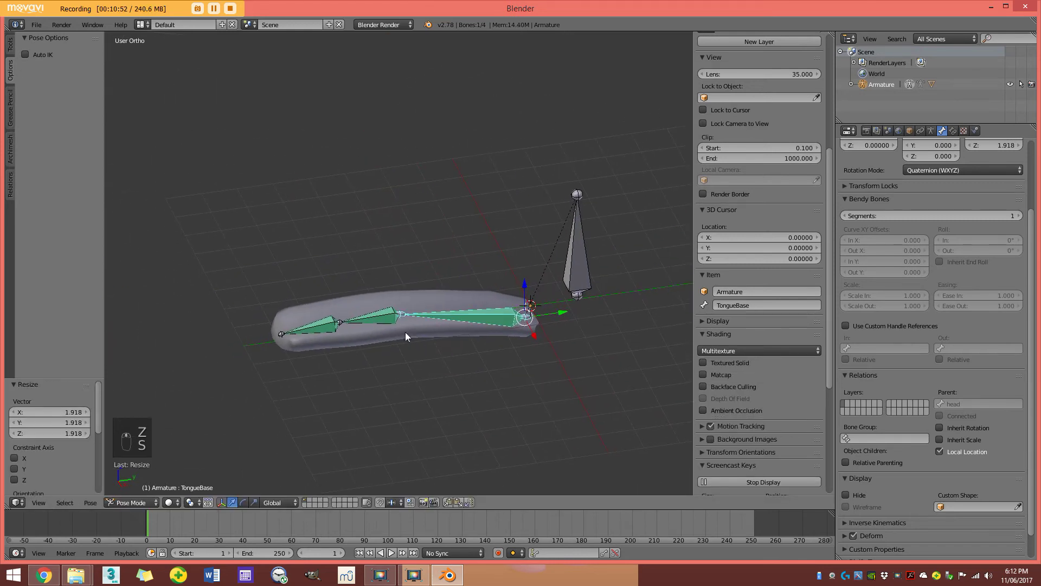
pyautogui.press('s')
pyautogui.click(437, 418)
# Scale TongueTip and rotate it about 61 degrees to bend the tongue's end upward.
pyautogui.click(252, 378)
pyautogui.press('s')
pyautogui.click(404, 405)
pyautogui.press('r')
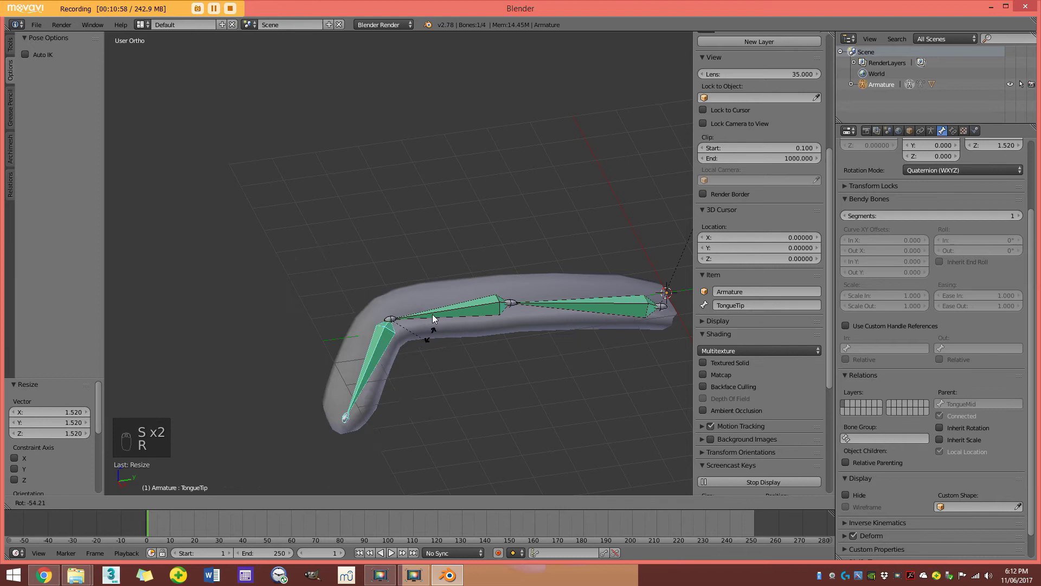
pyautogui.moveTo(332, 339); pyautogui.dragTo(342, 364)
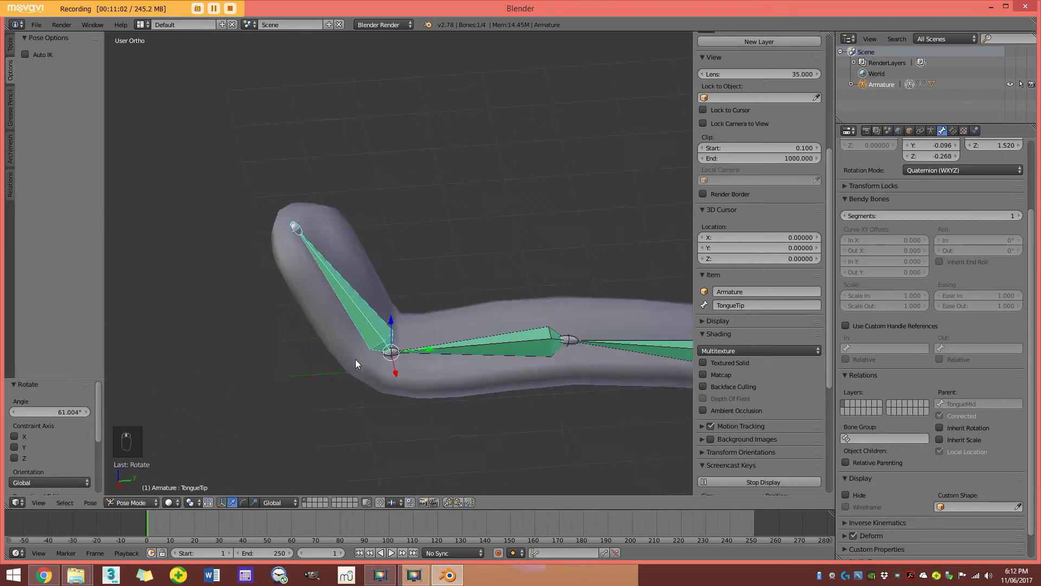
# Select TongueMid with wireframe shading and rotate it slightly to bend the tongue further.
pyautogui.press('z')
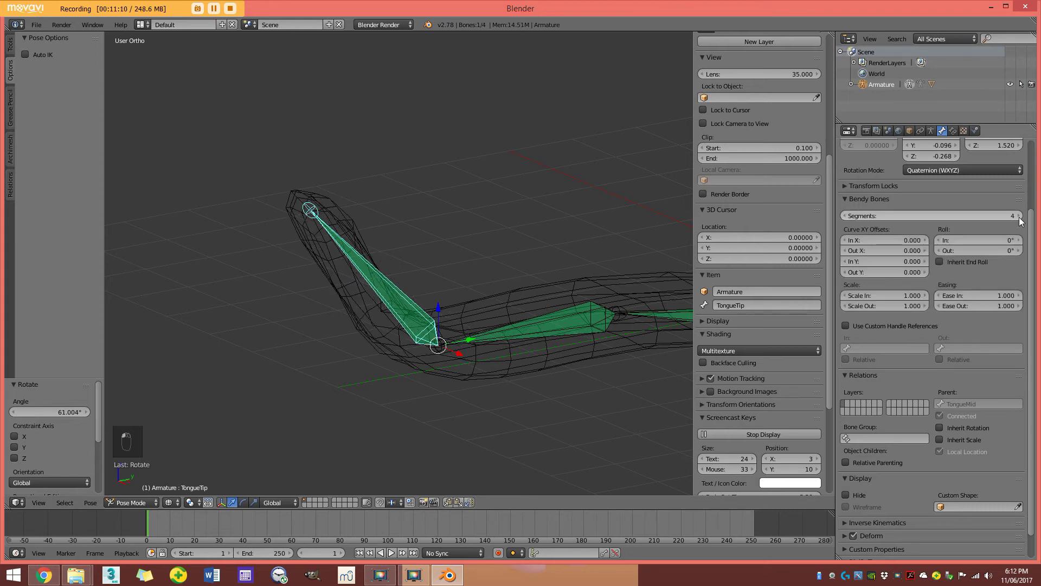
pyautogui.press('z')
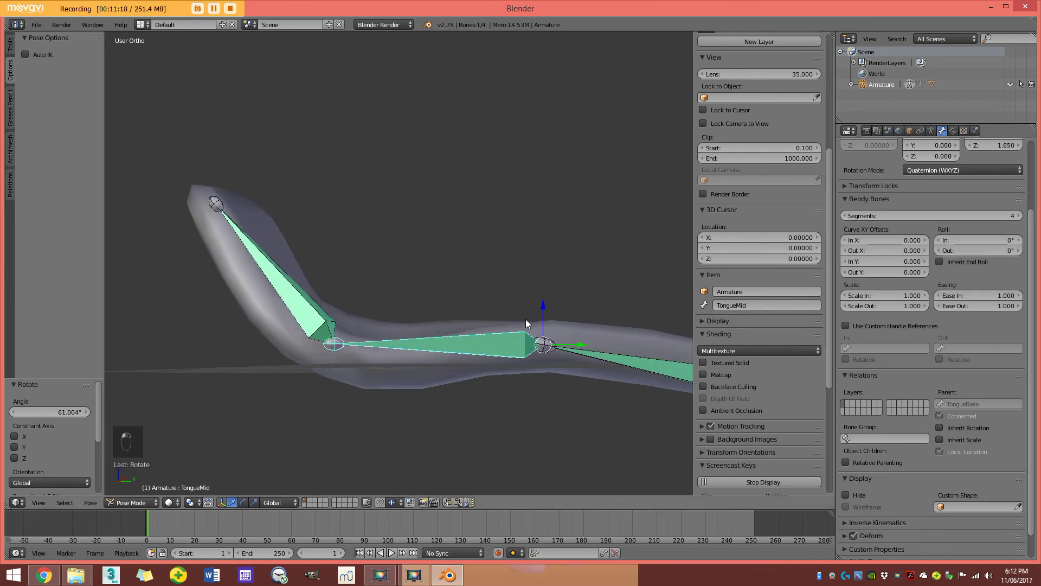
pyautogui.click(548, 372)
pyautogui.middleClick(598, 375)
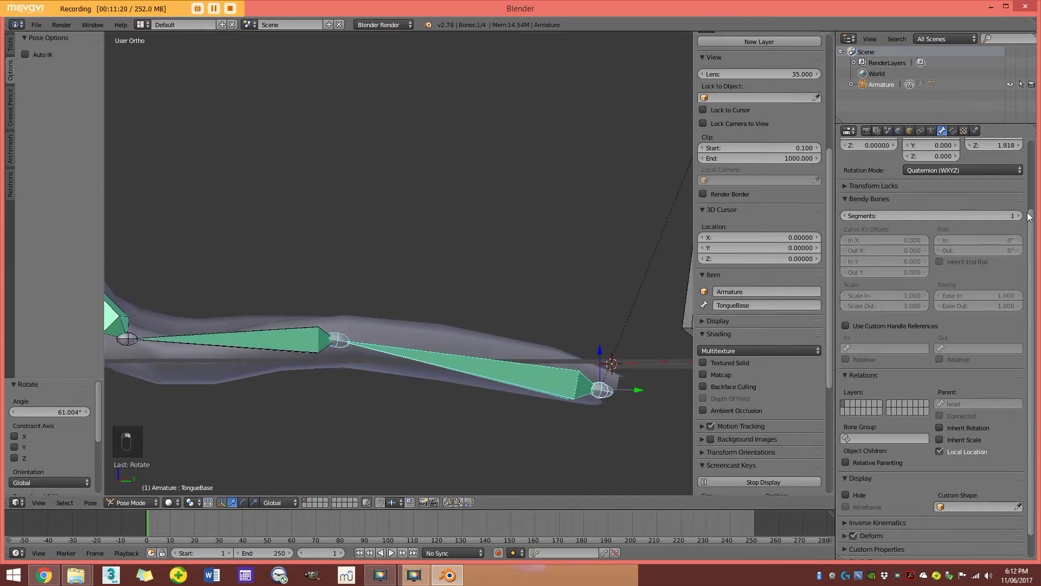
pyautogui.moveTo(1029, 218); pyautogui.dragTo(455, 371)
pyautogui.press('z')
pyautogui.press('z')
pyautogui.press('r')
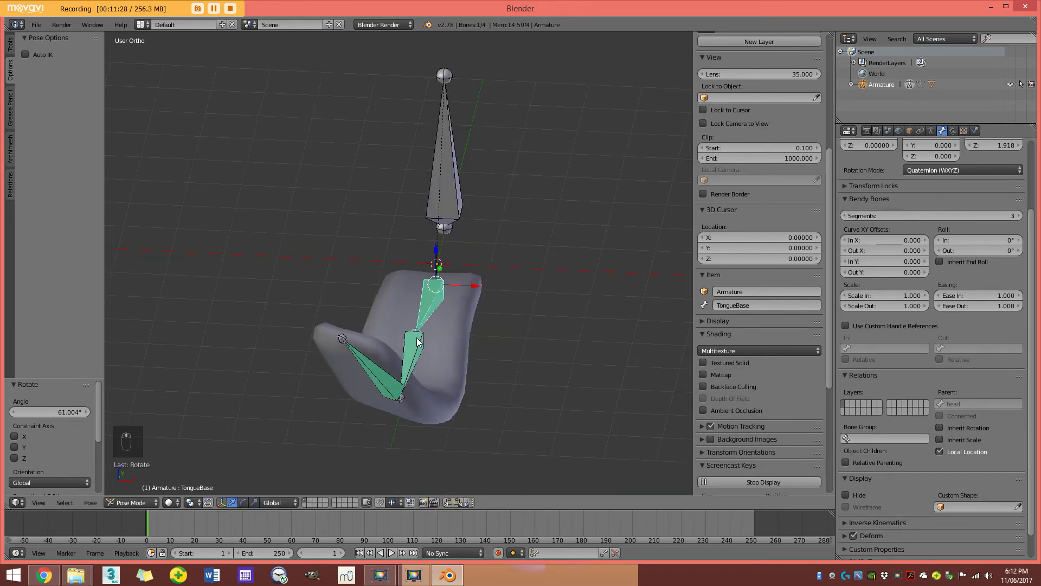
# Rotate TongueBase to test the bendy-bone bending and inspect the twisted tongue.
pyautogui.rightClick(422, 342)
pyautogui.press('r')
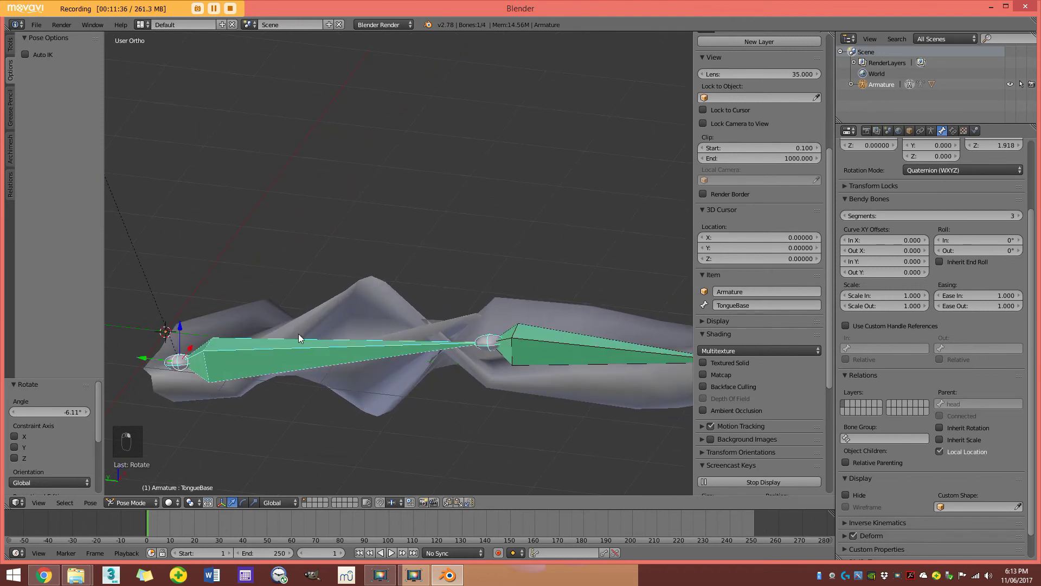
pyautogui.moveTo(294, 346); pyautogui.dragTo(194, 334)
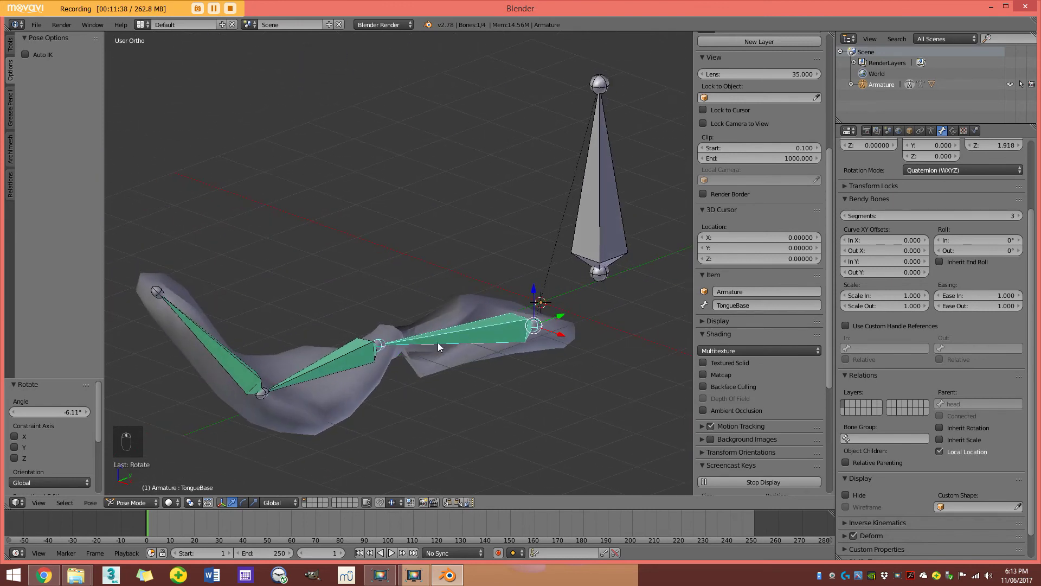
pyautogui.middleClick(468, 350)
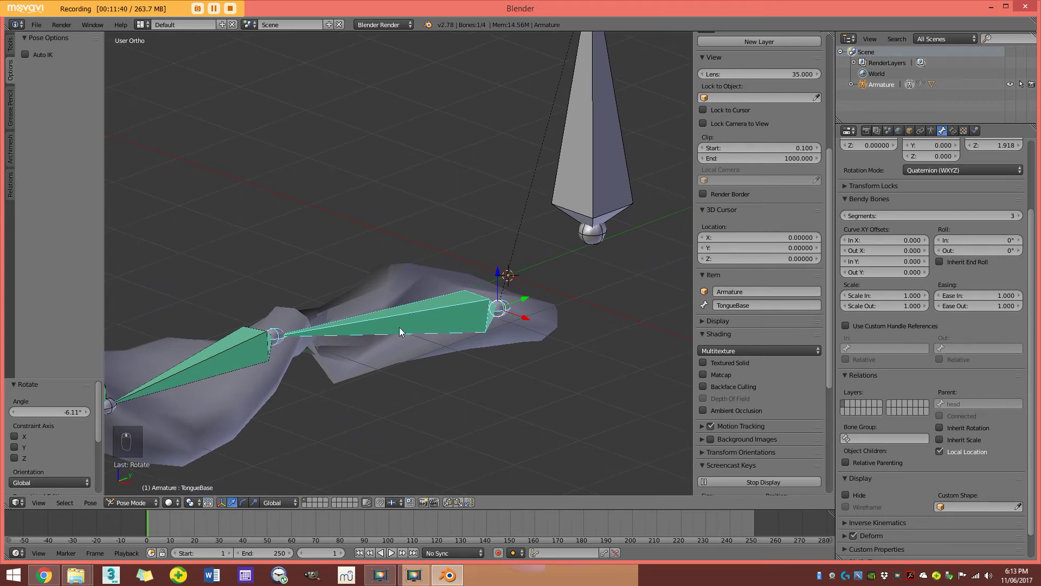
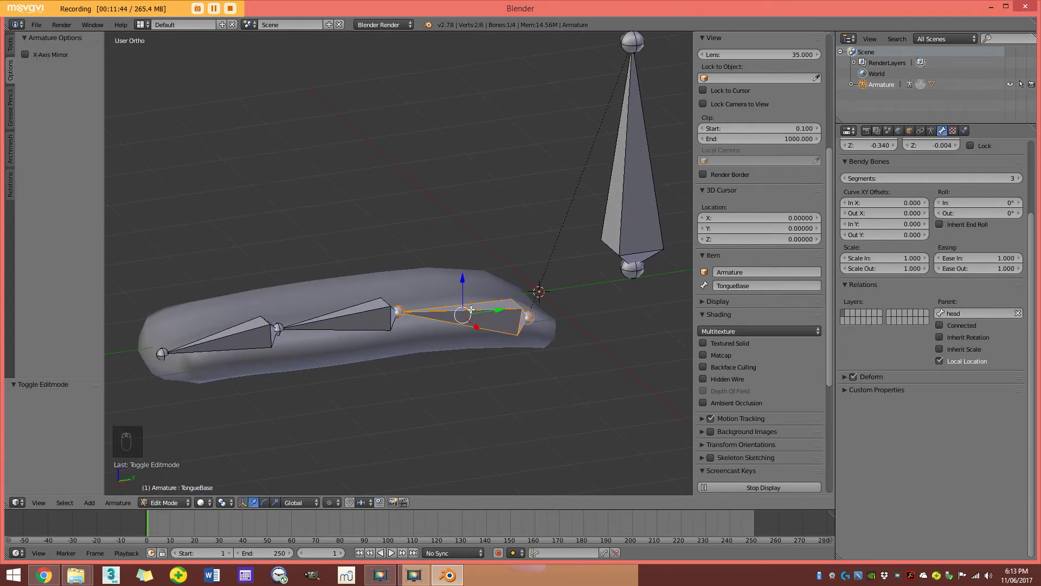
# Deselect all bones and view the armature from the side to check the bone rolls.
pyautogui.press('a')
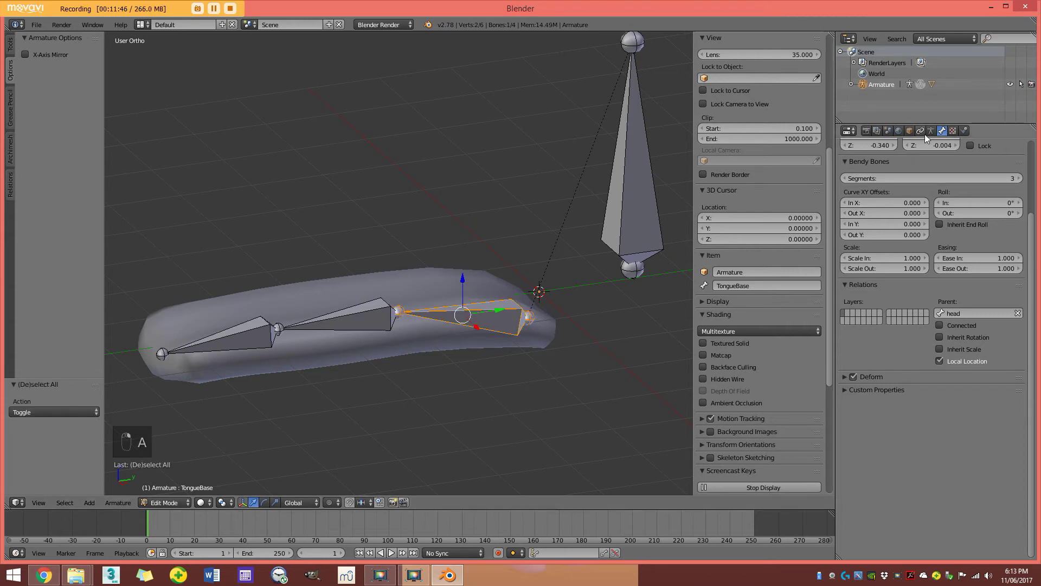
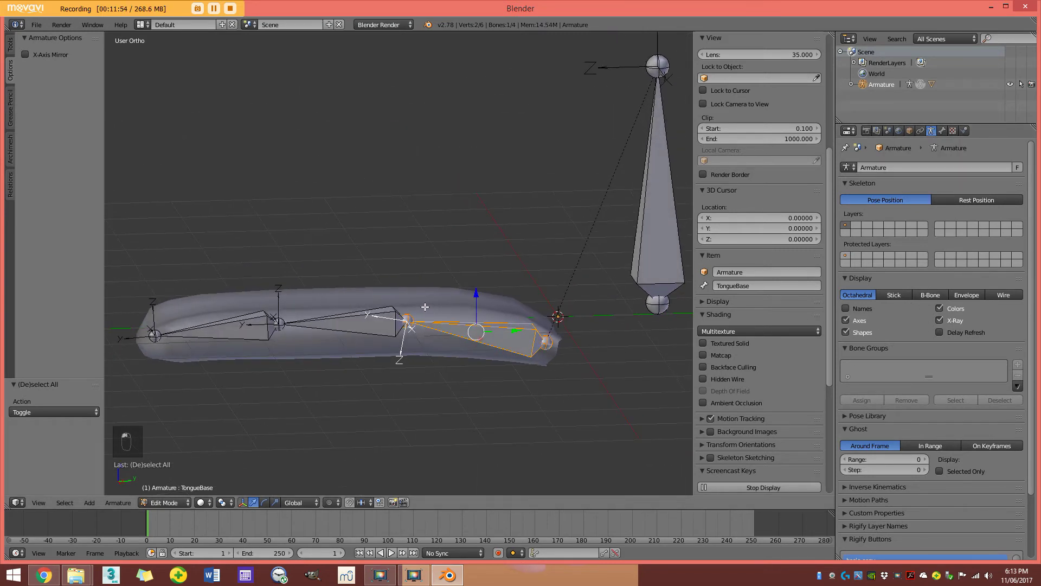
pyautogui.press('KP_3')
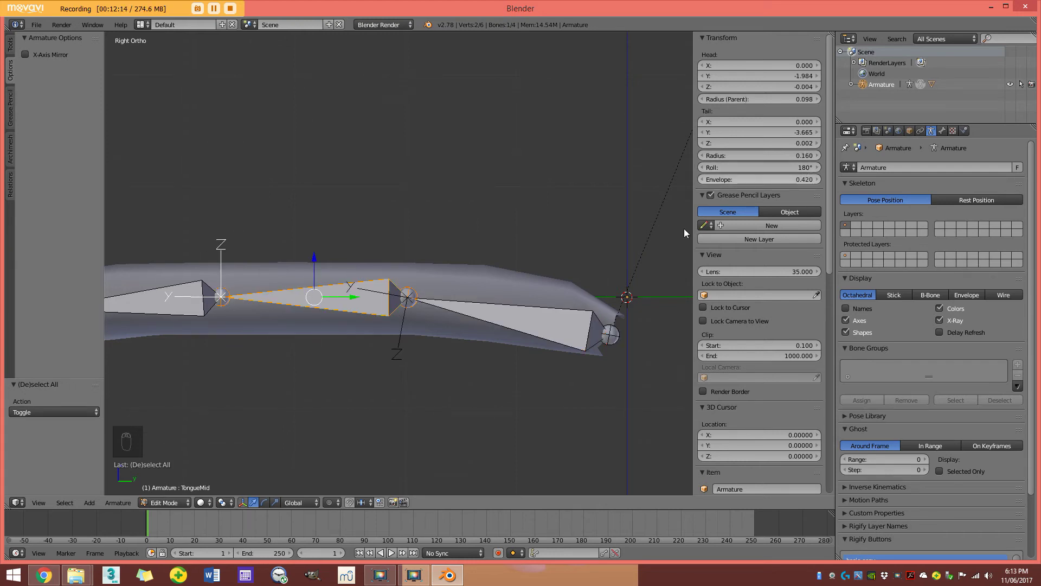
pyautogui.middleClick(767, 173)
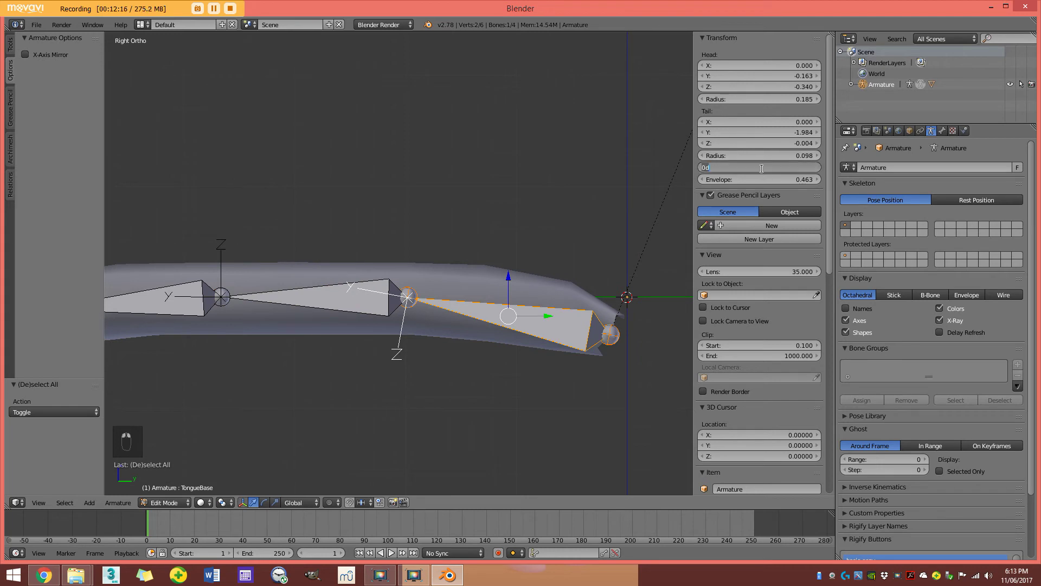
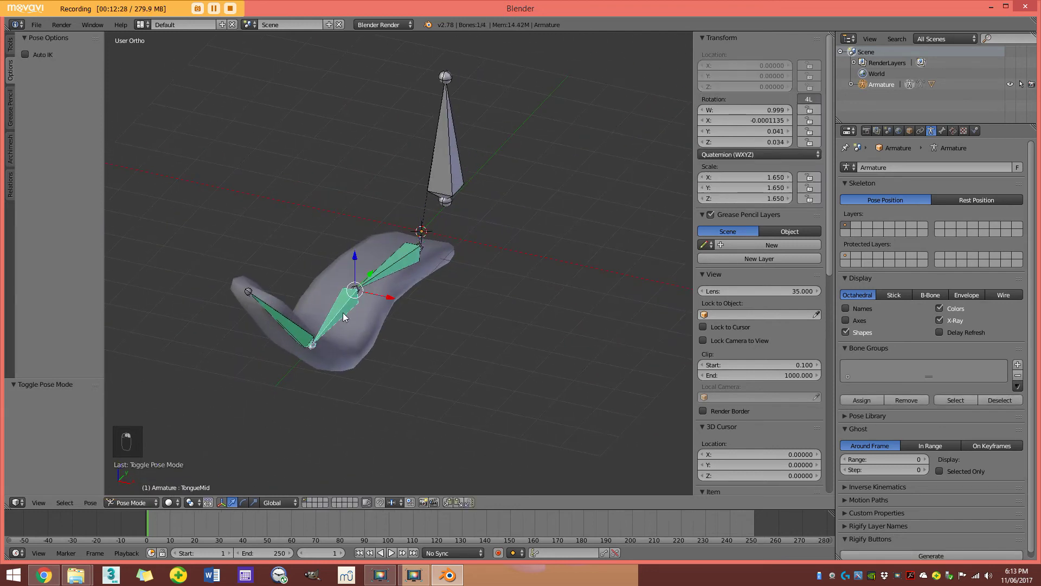
# Rotate the bones to bend the tongue, then clear location, rotation and scale to restore the rest pose.
pyautogui.press('r')
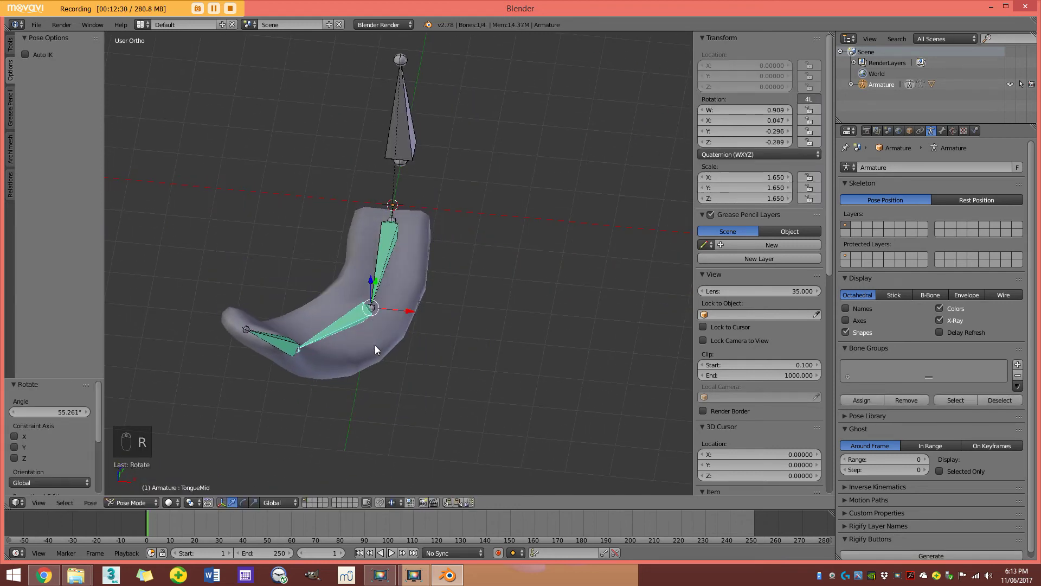
pyautogui.press('r')
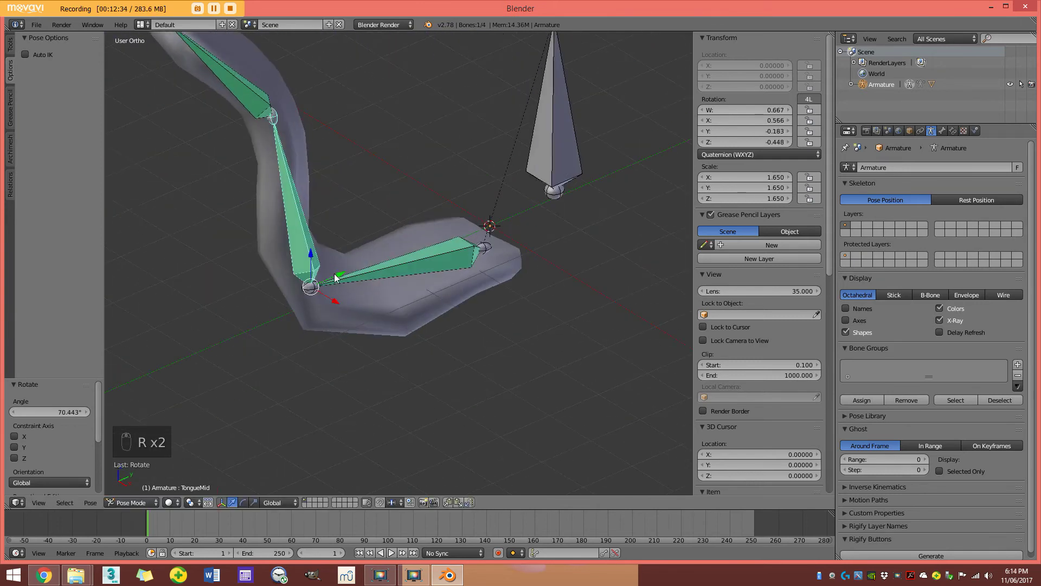
pyautogui.press('a')
pyautogui.press('a')
pyautogui.press('alt+g')
pyautogui.press('alt+r')
pyautogui.press('alt+s')
pyautogui.press('a')
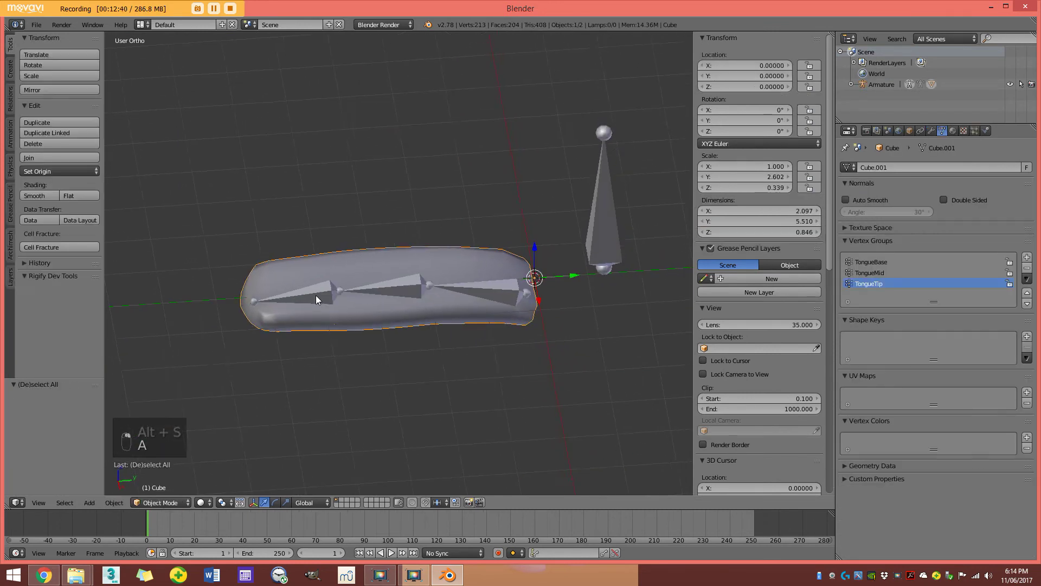
# Rotate and scale the bones again briefly while looking over the straight tongue.
pyautogui.press('r')
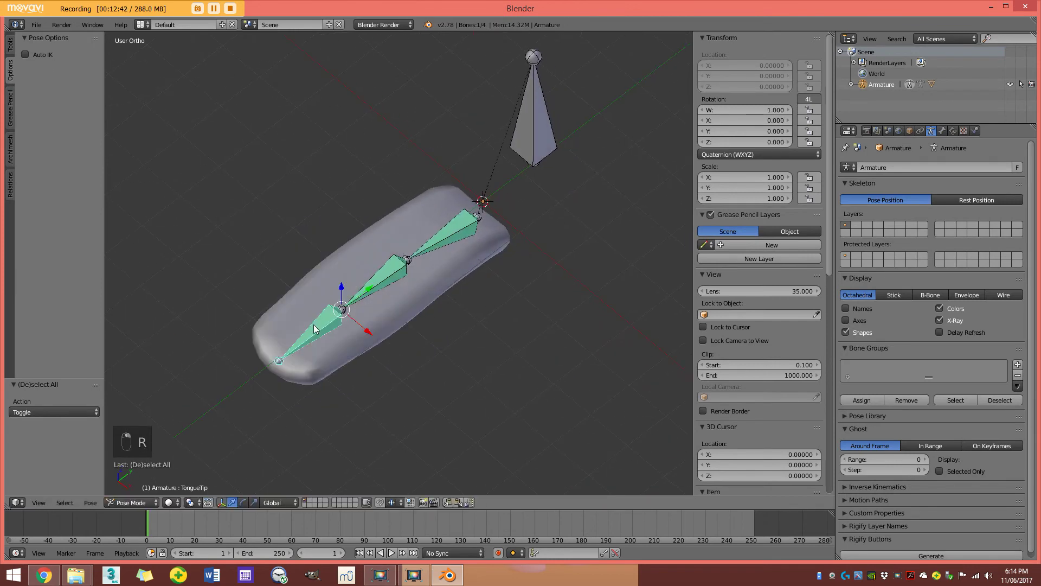
pyautogui.press('s')
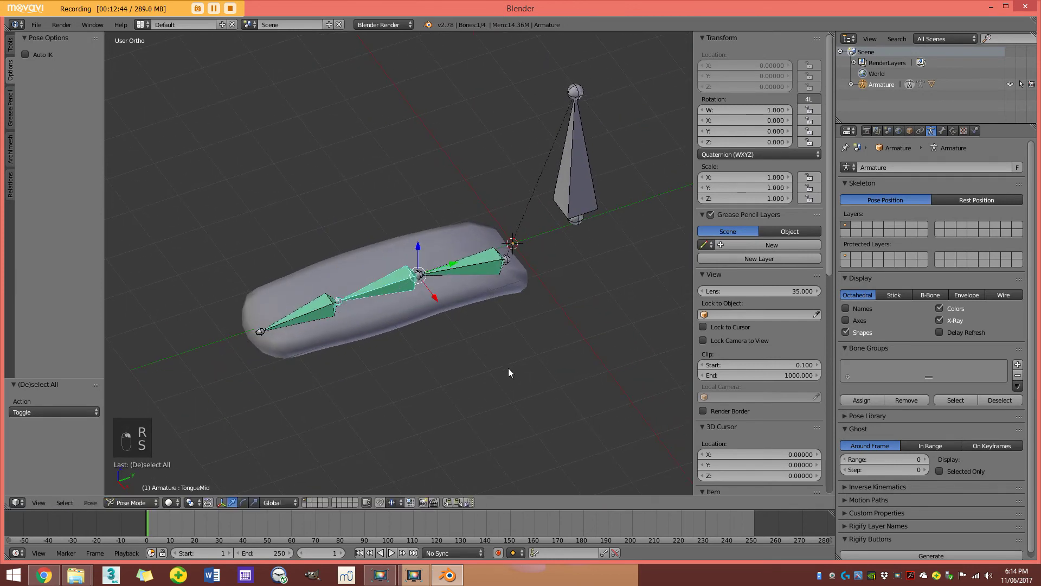
pyautogui.press('s')
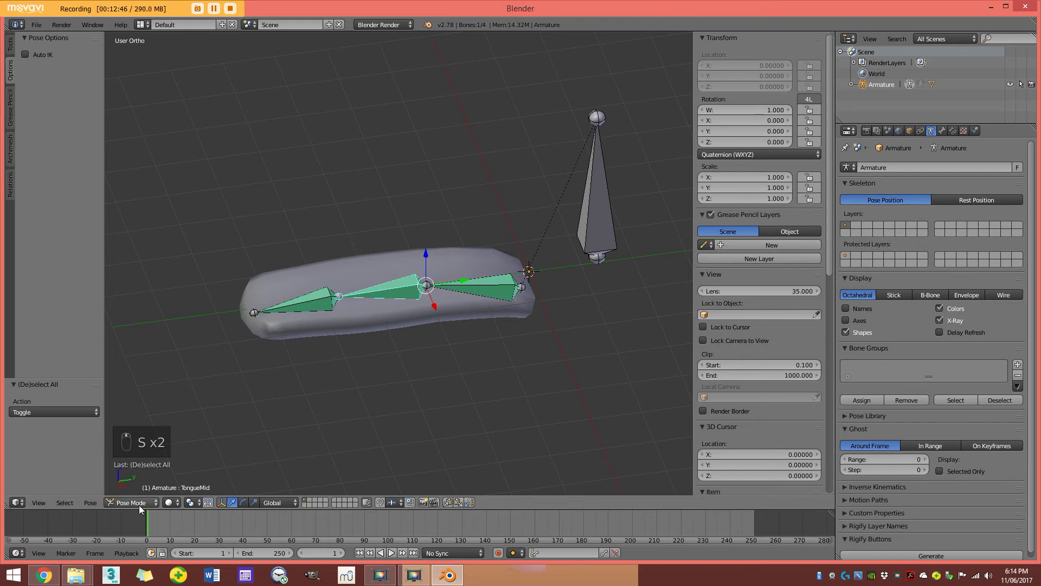
# Leave pose mode, move to an empty view and add a 32-vertex circle mesh of radius 1 at the origin.
pyautogui.press('a')
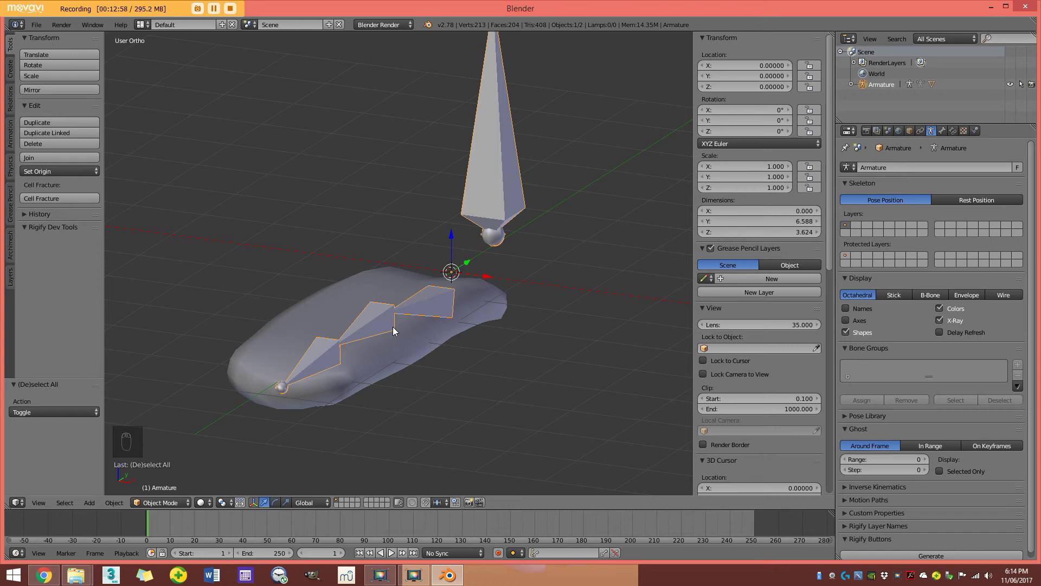
pyautogui.press('KP_1')
pyautogui.moveTo(344, 237); pyautogui.dragTo(403, 271)
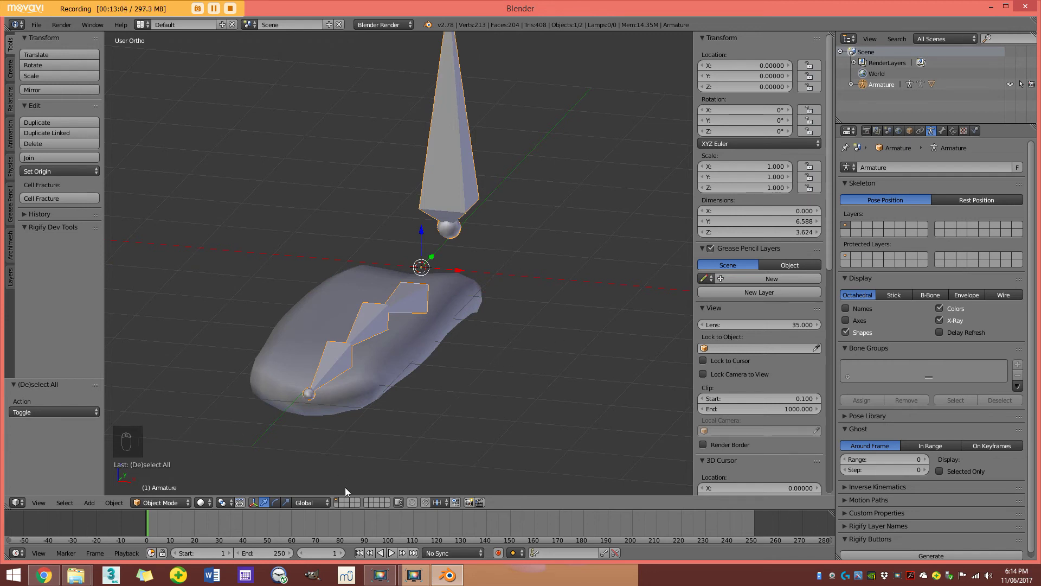
pyautogui.moveTo(330, 350); pyautogui.dragTo(346, 506)
pyautogui.click(346, 506)
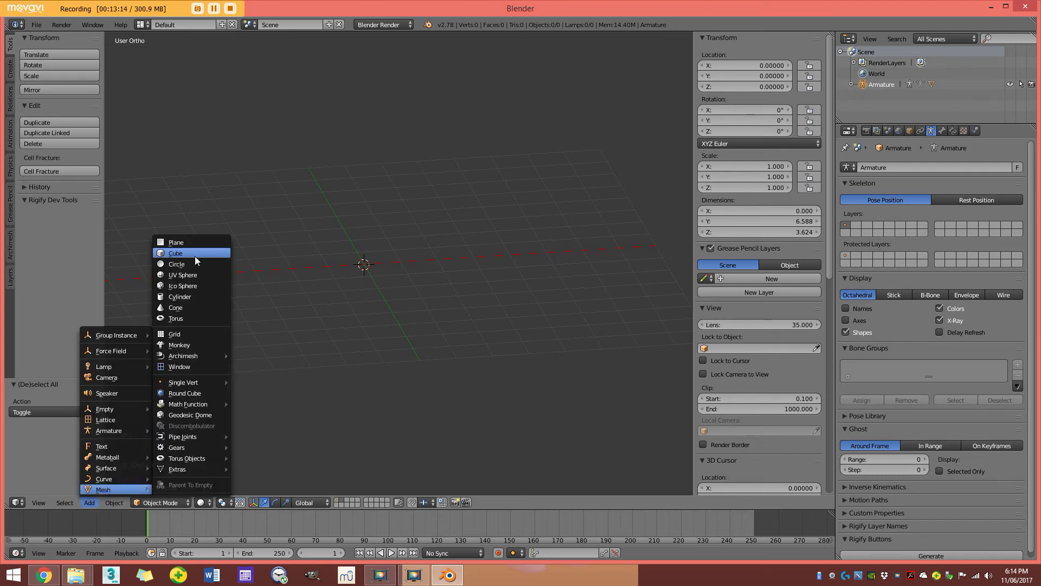
pyautogui.press('Tab')
# Select all circle vertices, duplicate the ring and rotate the copy upright by 90 degrees.
pyautogui.press('a')
pyautogui.press('a')
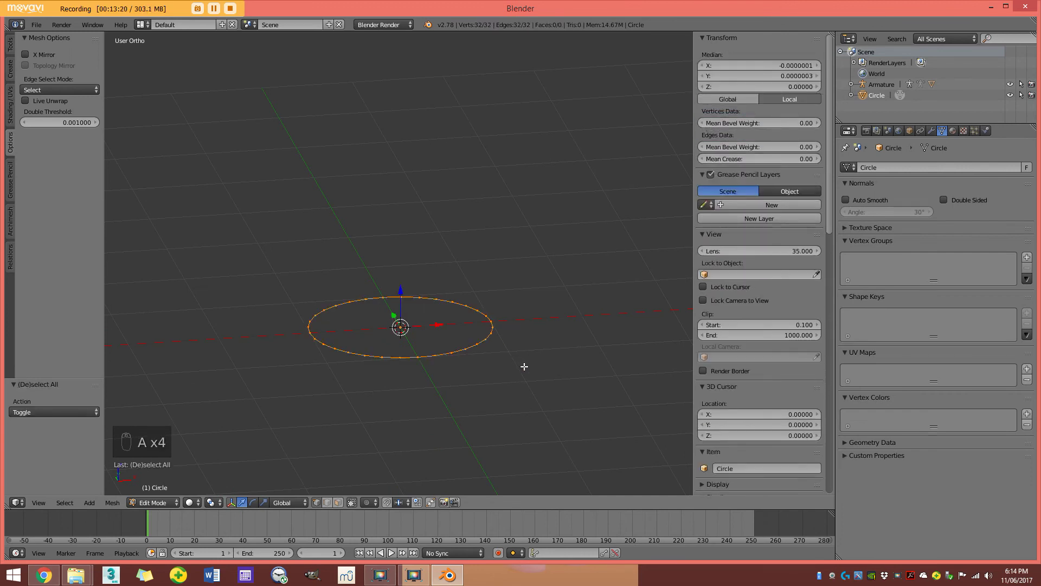
pyautogui.press('shift+d')
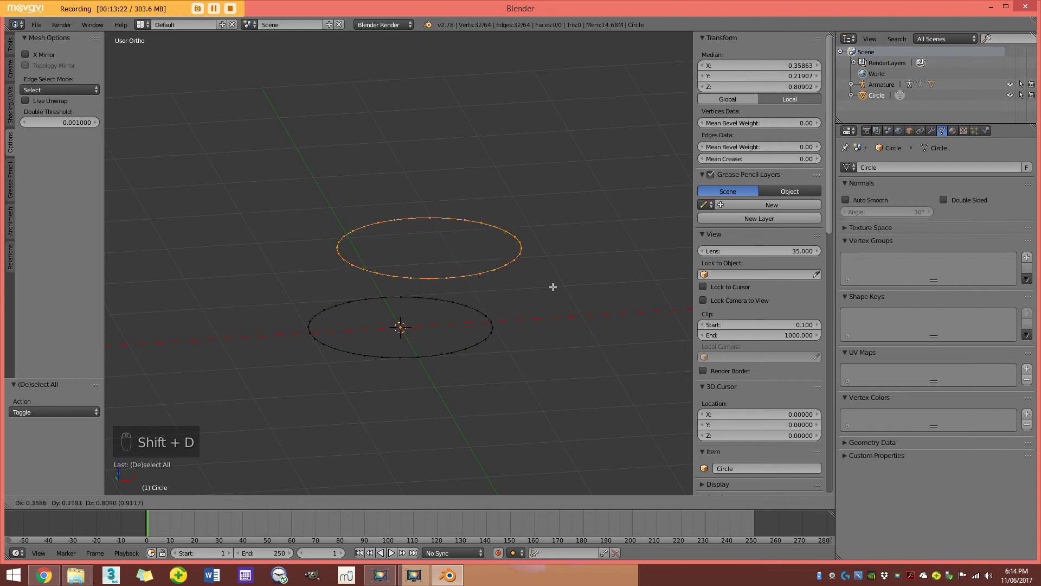
pyautogui.press('r')
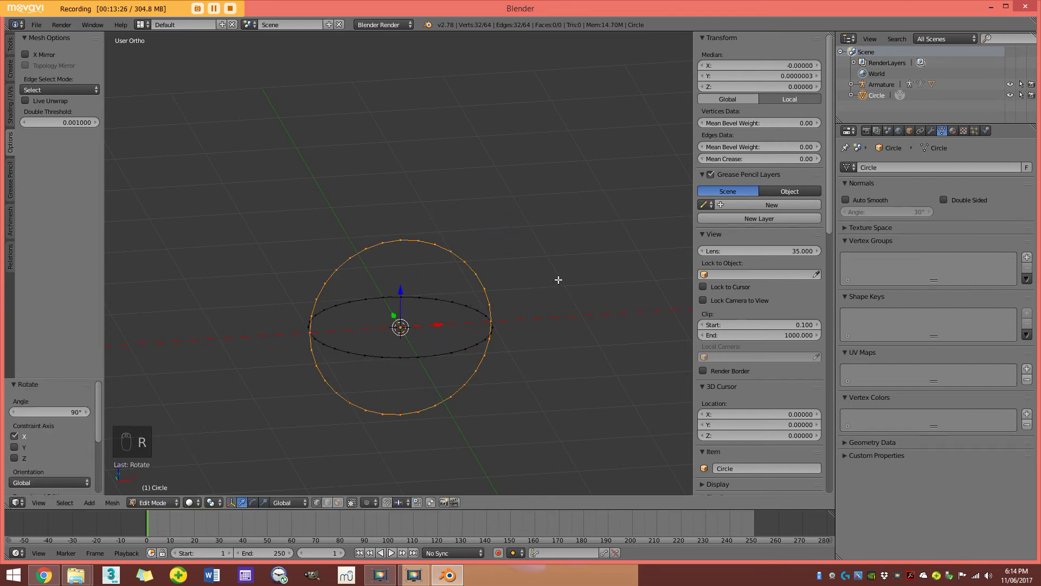
# Duplicate the upright ring onto the third axis, giving three perpendicular rings with 96 vertices.
pyautogui.press('shift+d')
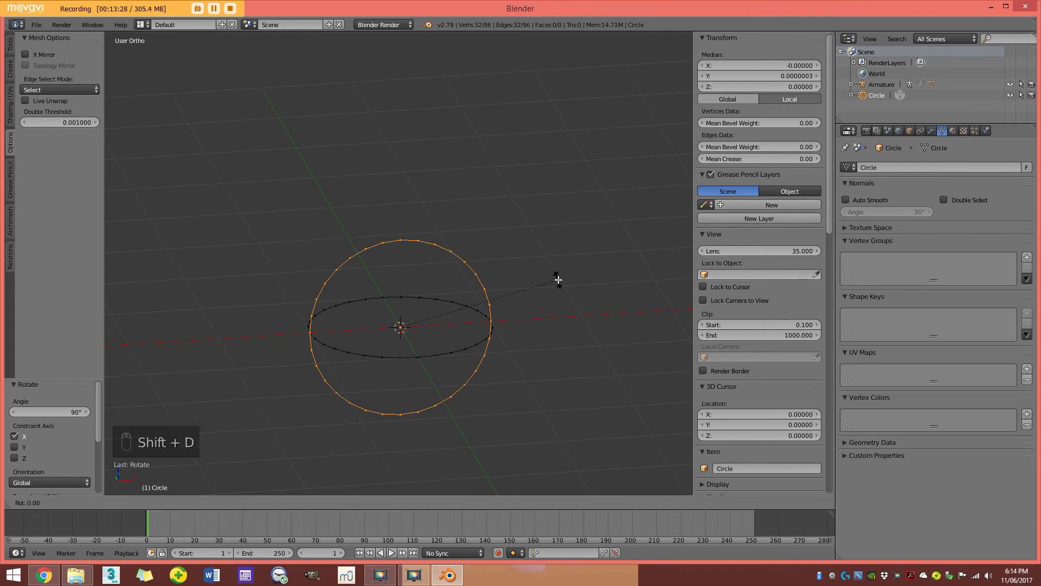
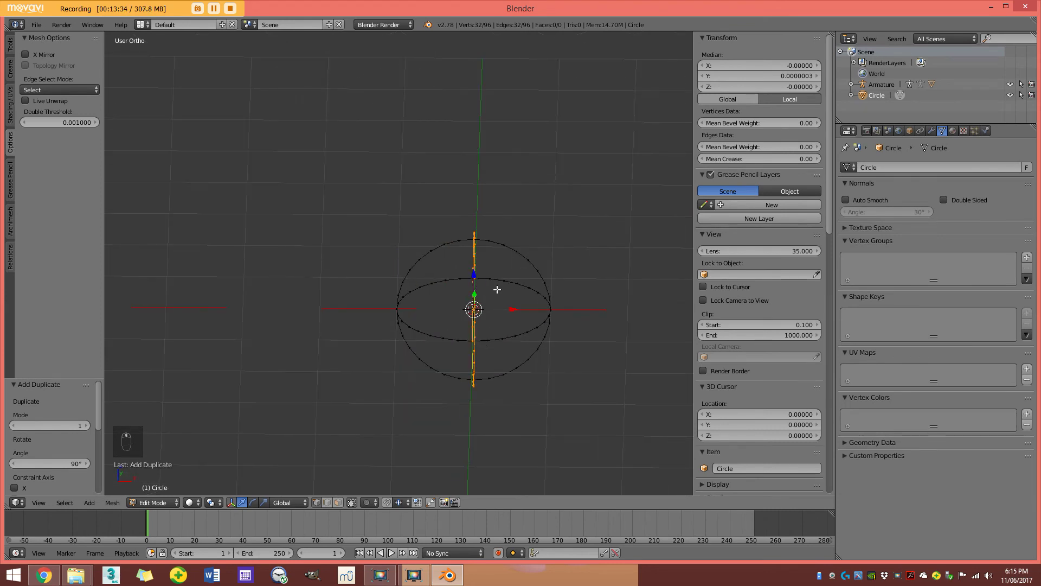
pyautogui.press('KP_1')
pyautogui.press('a')
pyautogui.press('a')
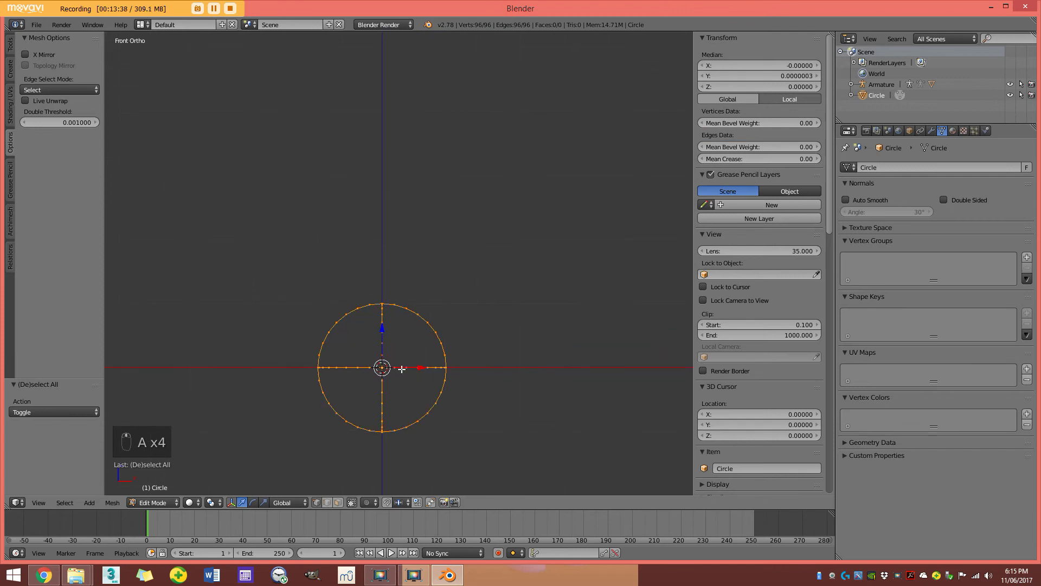
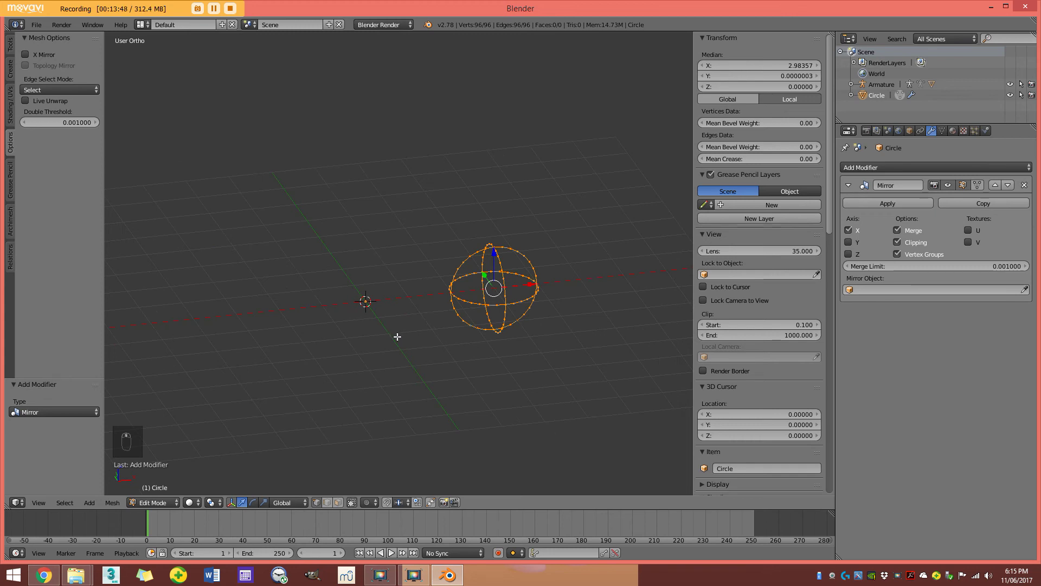
# Mirror the offset rings with a Mirror modifier and apply it, leaving two ring spheres joined by a centre line.
pyautogui.press('z')
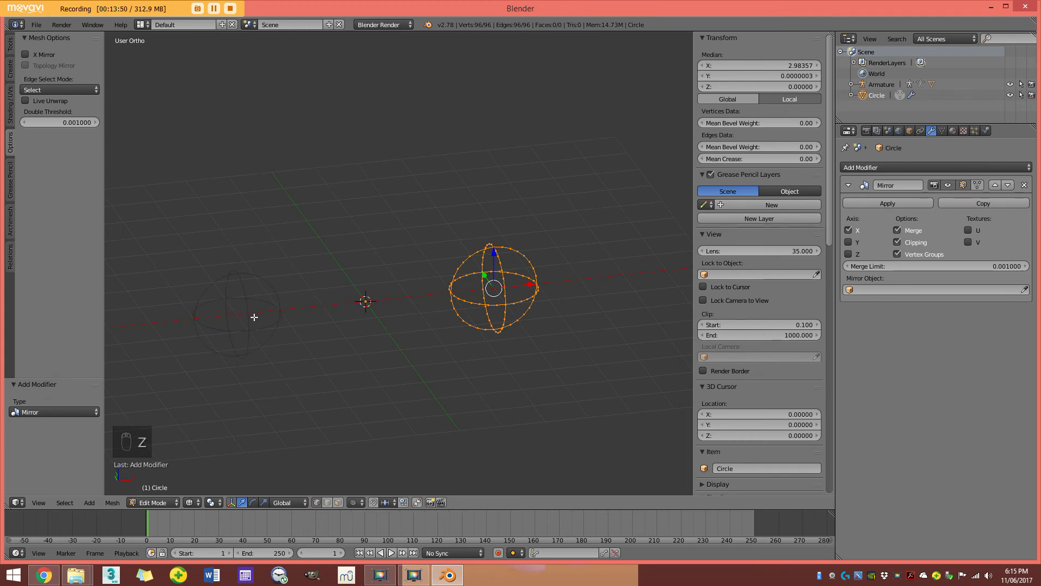
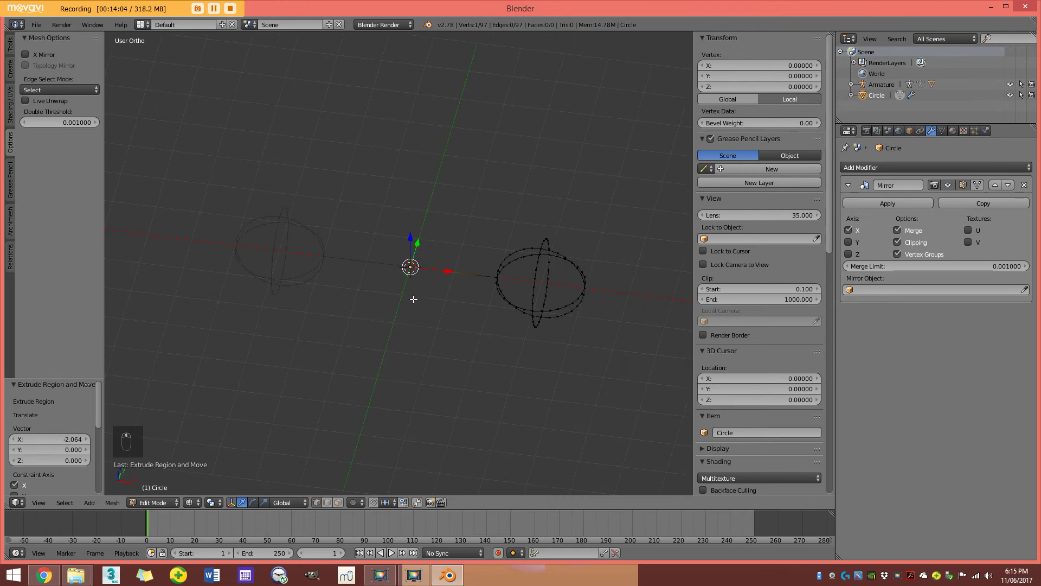
pyautogui.press('Tab')
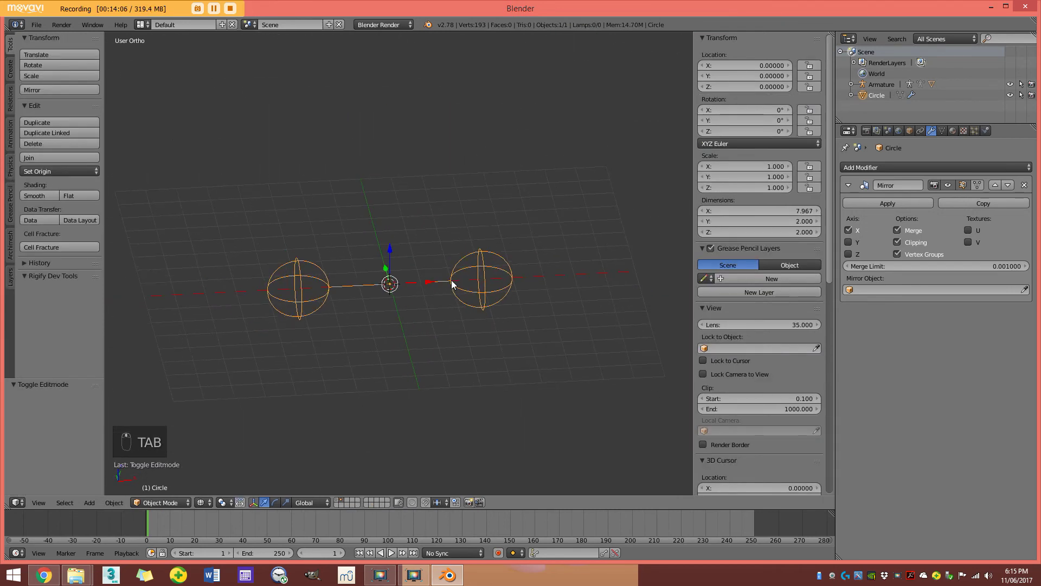
pyautogui.press('z')
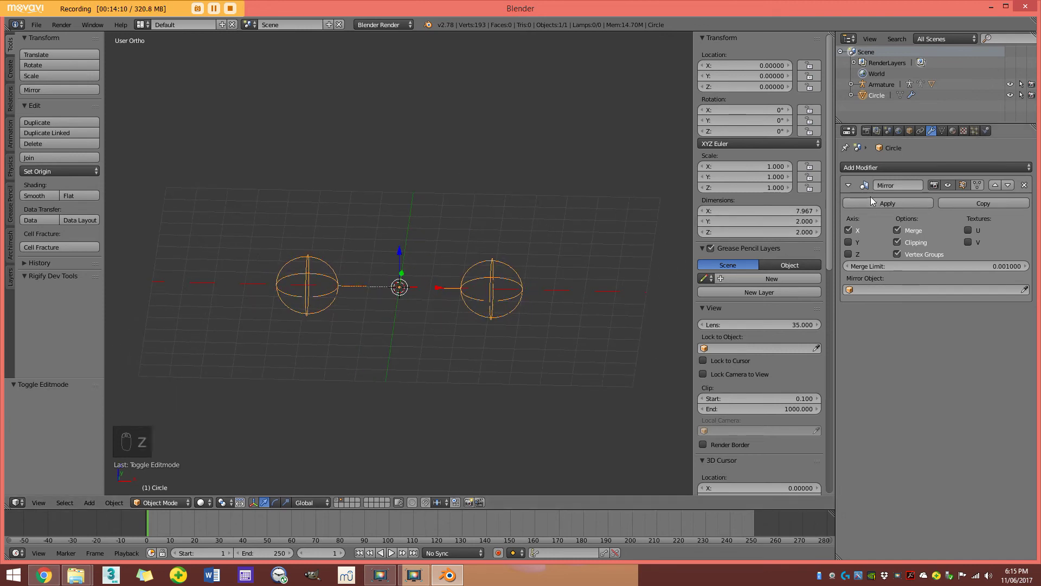
pyautogui.moveTo(883, 204); pyautogui.dragTo(470, 272)
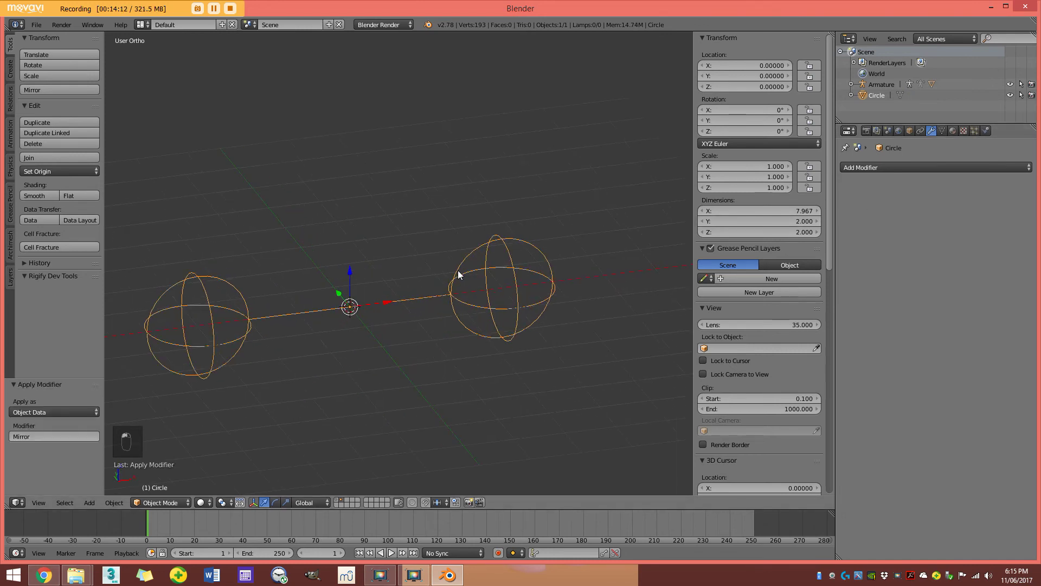
# Return to editing the mirrored ring mesh with all vertices deselected.
pyautogui.moveTo(473, 281); pyautogui.dragTo(481, 296)
pyautogui.press('Tab')
pyautogui.press('a')
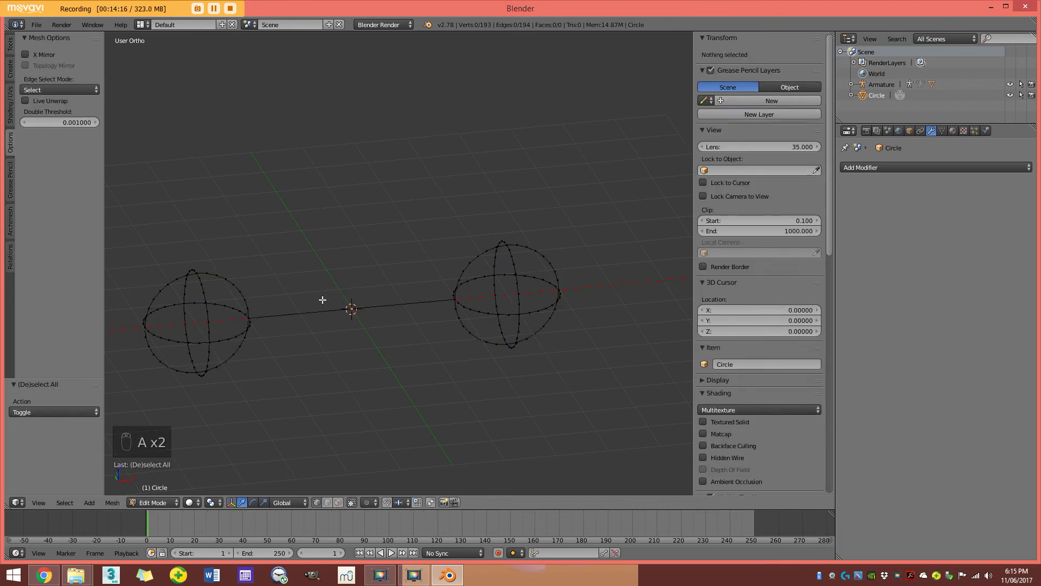
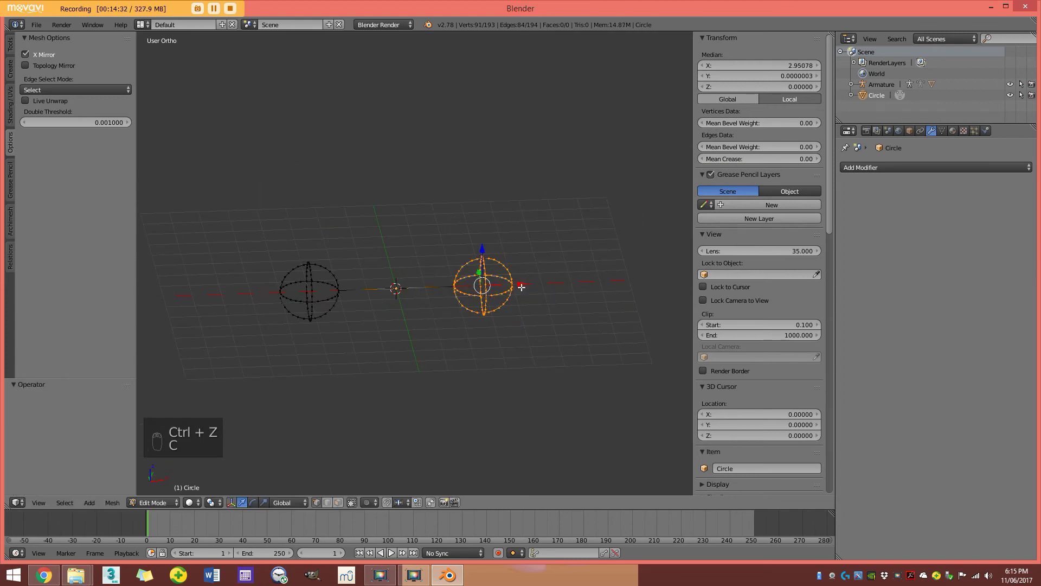
# Box-select the right-hand rings and push the pair apart to span 12.8 units, then leave edit mode.
pyautogui.press('z')
pyautogui.press('a')
pyautogui.press('z')
pyautogui.press('b')
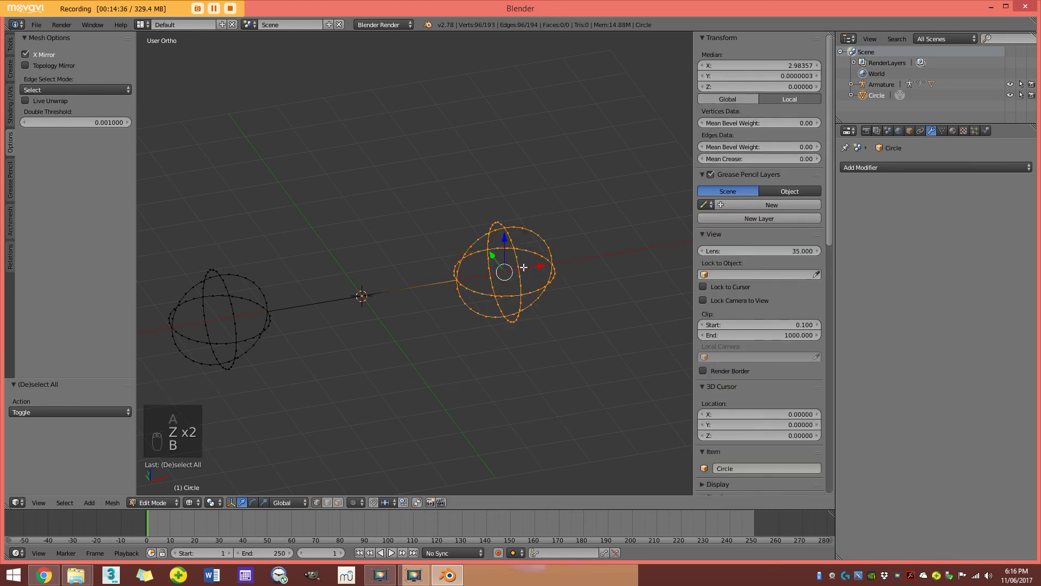
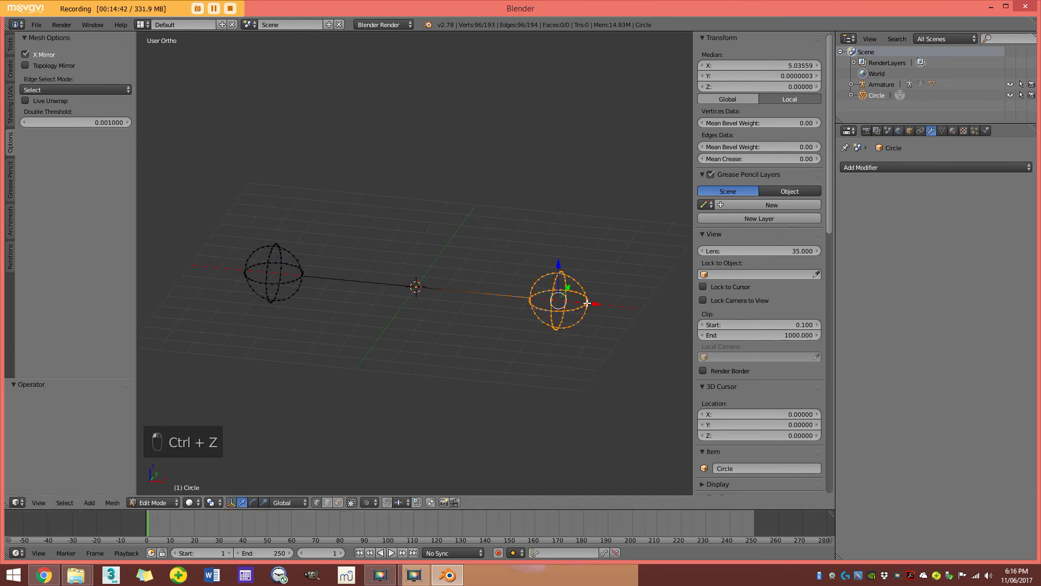
pyautogui.press('Tab')
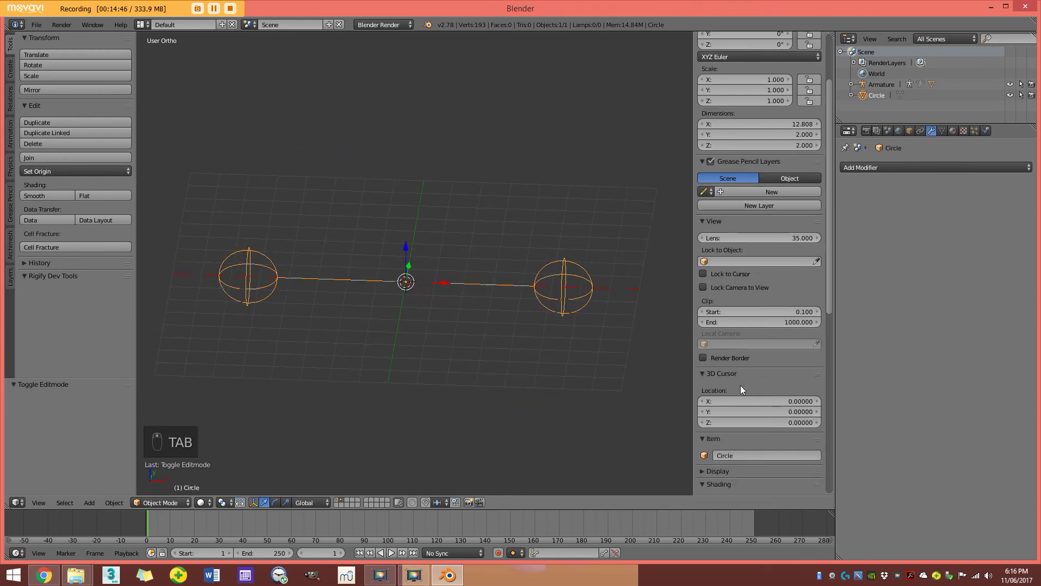
# Rename the Circle object to Shape and show the tongue mesh and armature again.
pyautogui.moveTo(756, 394); pyautogui.dragTo(755, 394)
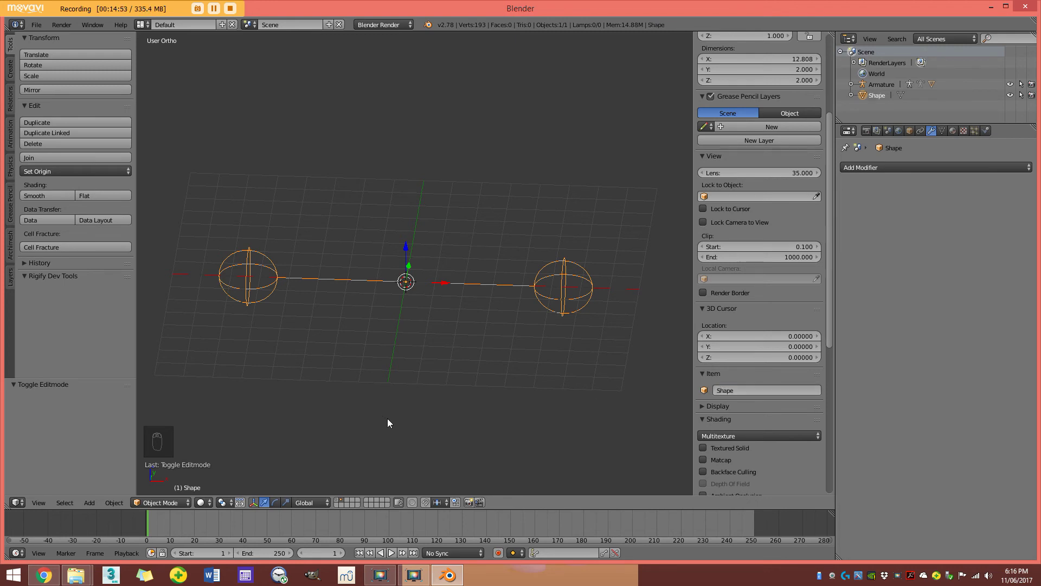
pyautogui.moveTo(466, 304); pyautogui.dragTo(343, 503)
pyautogui.click(343, 505)
pyautogui.middleClick(366, 362)
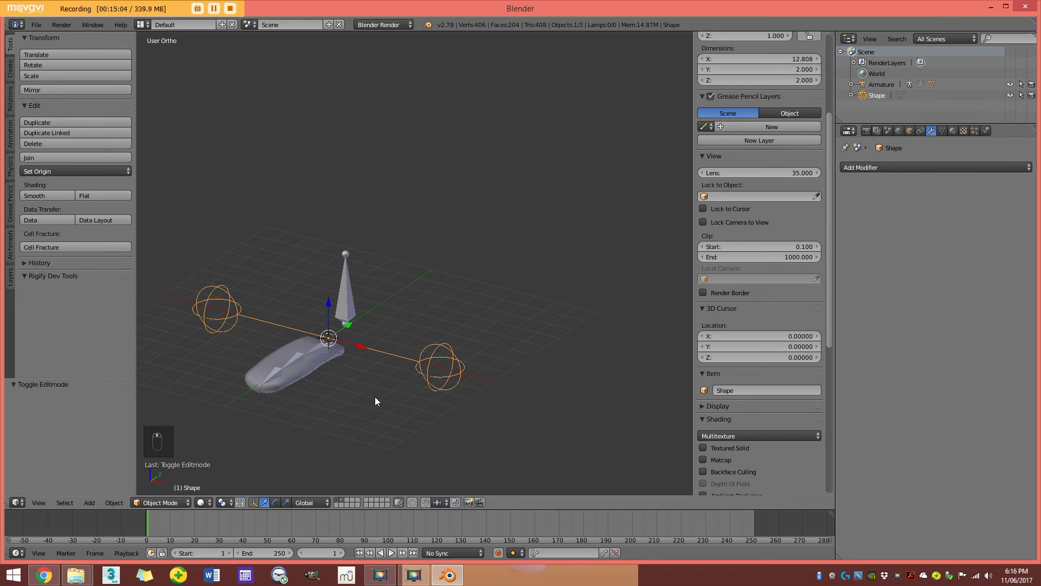
# Move Shape up above the rig and bring the armature into pose mode with TongueBase active.
pyautogui.press('g')
pyautogui.moveTo(567, 271); pyautogui.dragTo(171, 510)
pyautogui.click(348, 396)
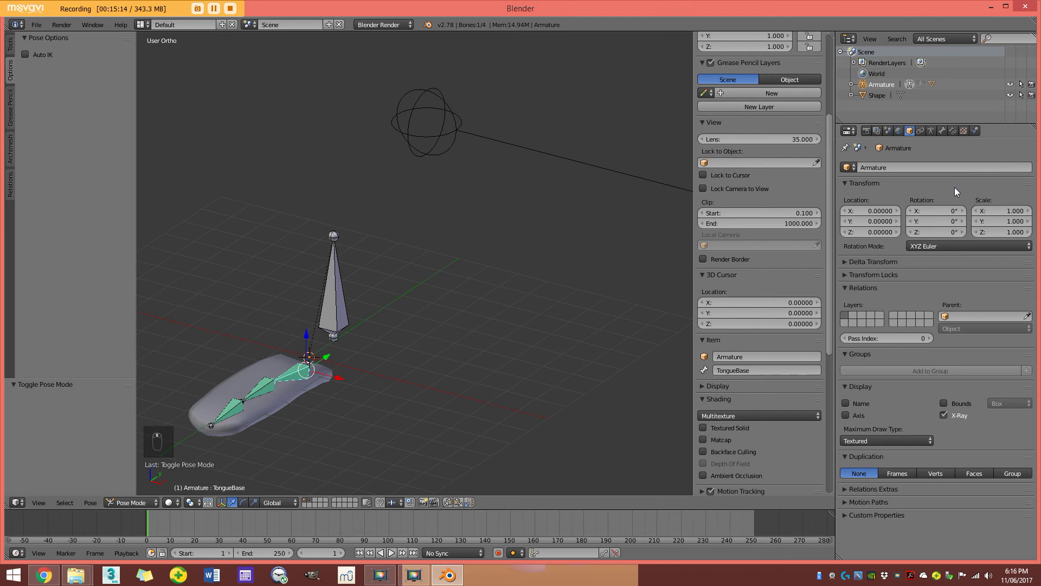
# Give the first tongue bone the Shape rings as a wireframe custom shape.
pyautogui.moveTo(946, 134); pyautogui.dragTo(960, 479)
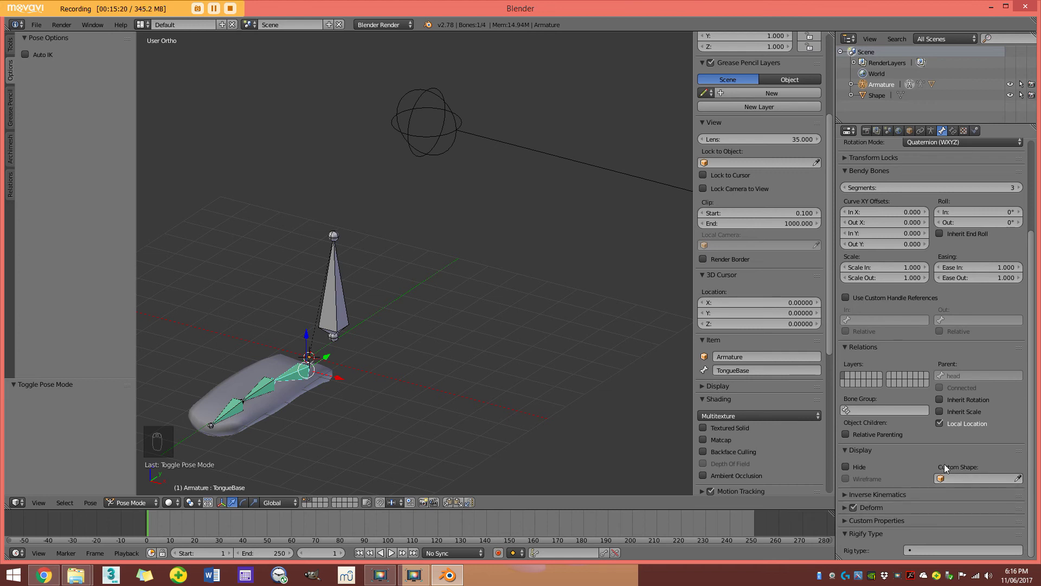
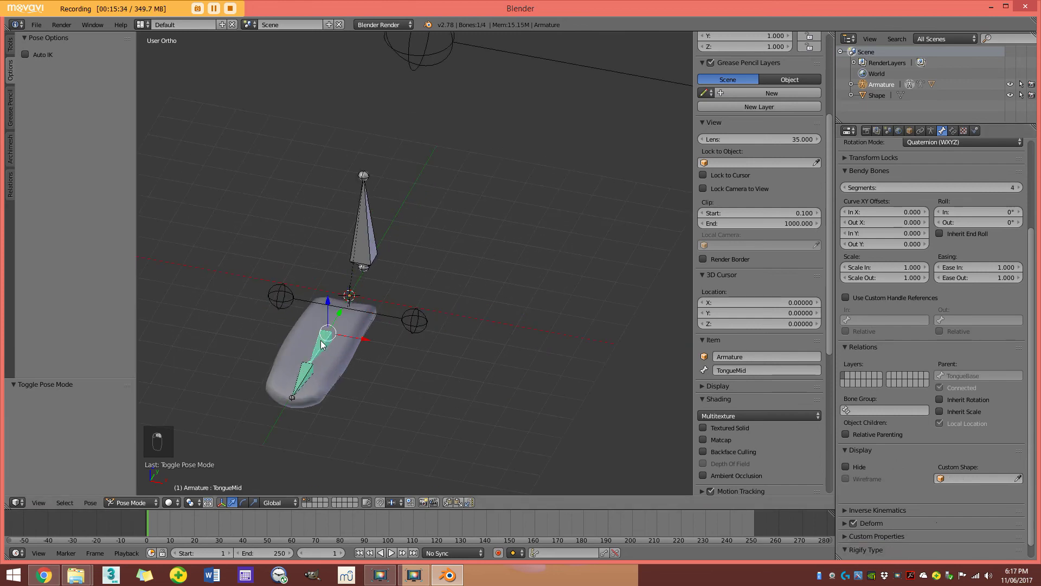
pyautogui.click(684, 405)
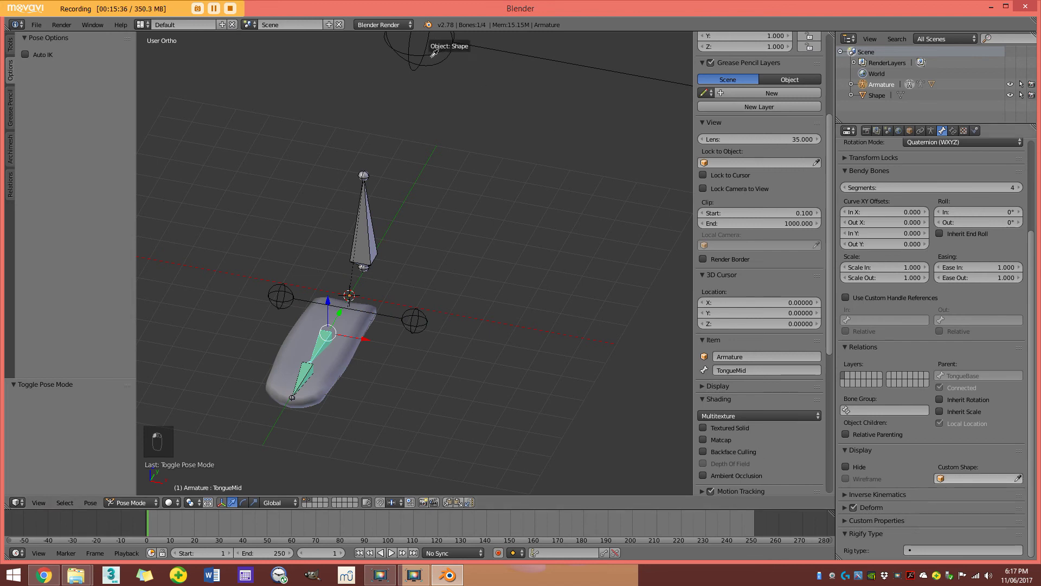
pyautogui.moveTo(855, 486); pyautogui.dragTo(991, 509)
pyautogui.middleClick(309, 374)
# Assign Shape as wireframe custom shape to the next bones, with TongueMid at 0.2 scale and TongueTip's rings enlarged.
pyautogui.click(473, 121)
pyautogui.moveTo(460, 207); pyautogui.dragTo(850, 486)
pyautogui.moveTo(849, 485); pyautogui.dragTo(584, 501)
pyautogui.moveTo(444, 319); pyautogui.dragTo(453, 287)
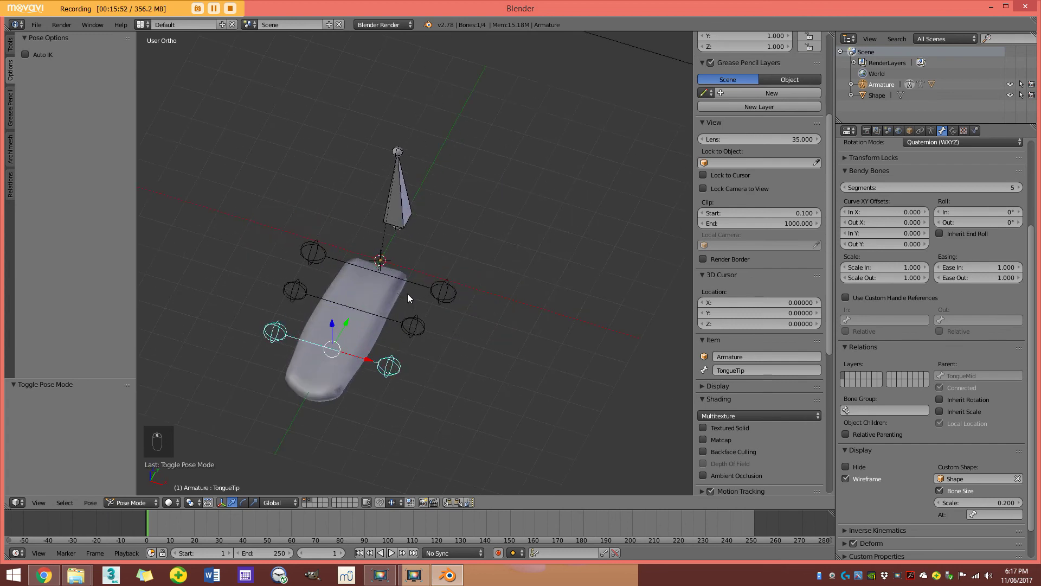
pyautogui.moveTo(974, 505); pyautogui.dragTo(420, 320)
pyautogui.rightClick(420, 320)
# Resize each tongue bone's Custom Shape ring gizmo to about 0.32–0.35.
pyautogui.middleClick(433, 332)
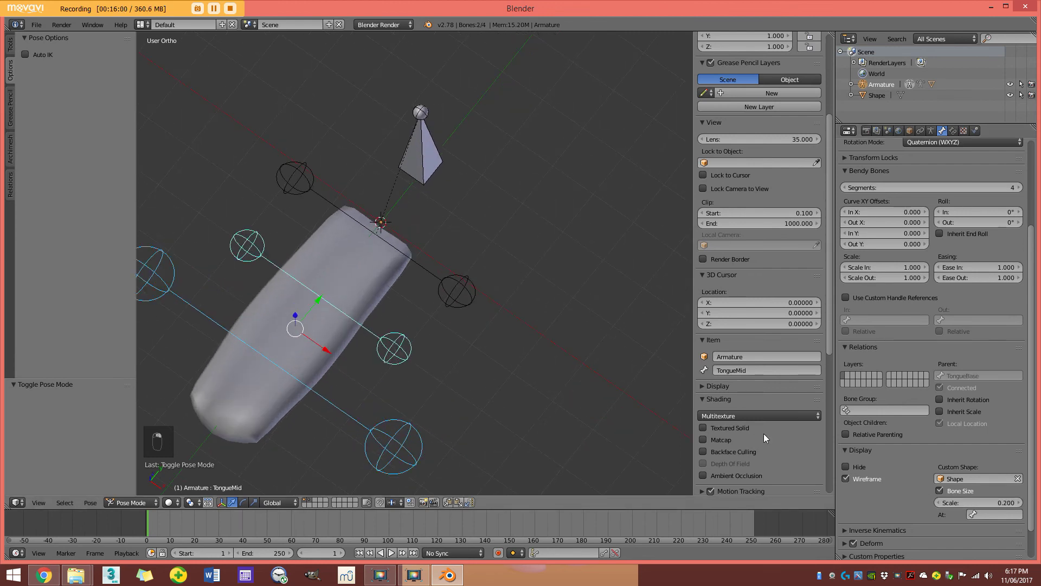
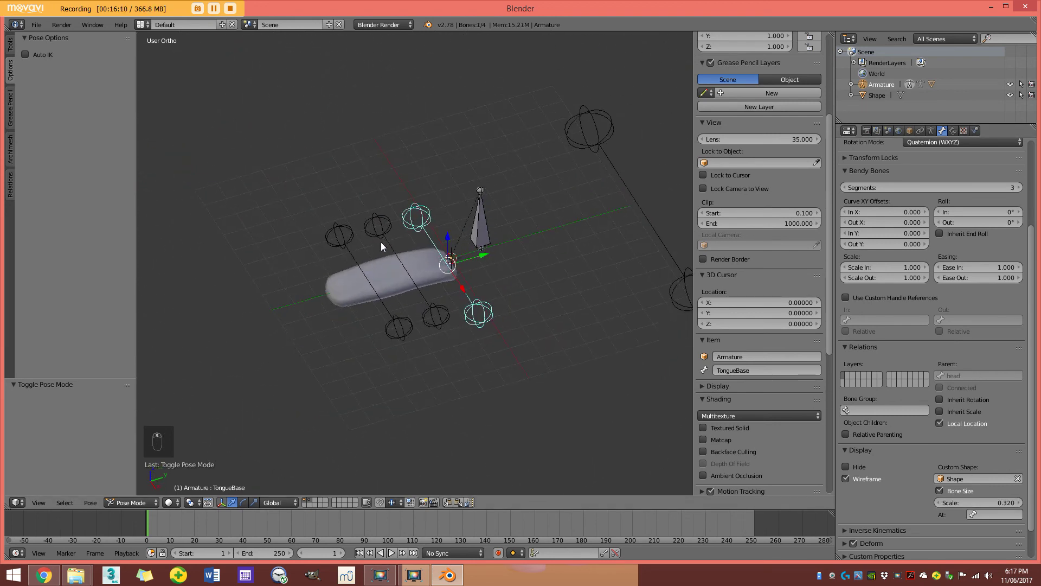
pyautogui.moveTo(152, 502); pyautogui.dragTo(425, 348)
pyautogui.press('a')
pyautogui.middleClick(438, 359)
pyautogui.click(217, 484)
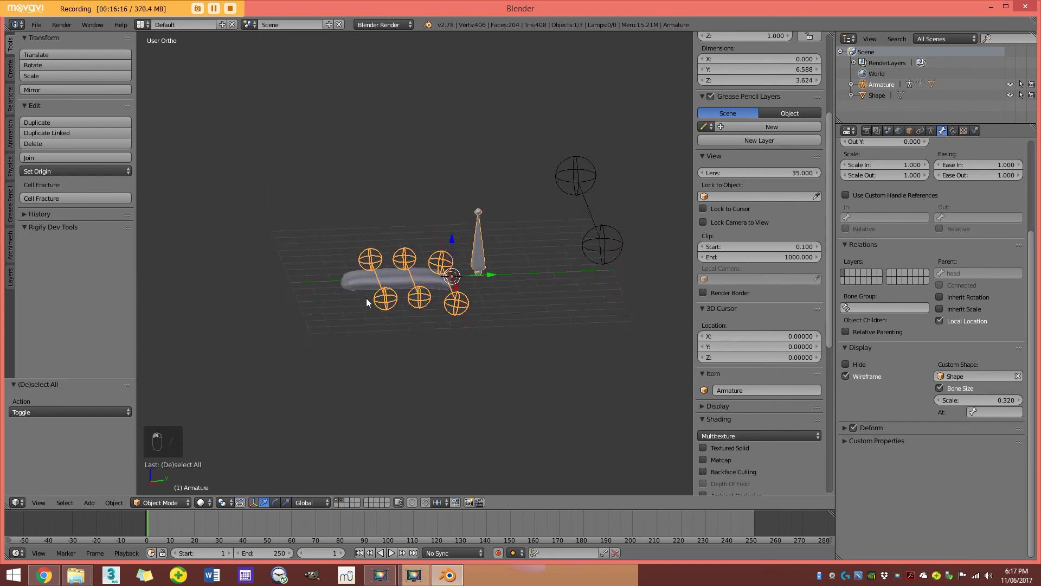
pyautogui.middleClick(454, 291)
pyautogui.middleClick(360, 342)
pyautogui.click(192, 457)
pyautogui.click(413, 340)
pyautogui.press('a')
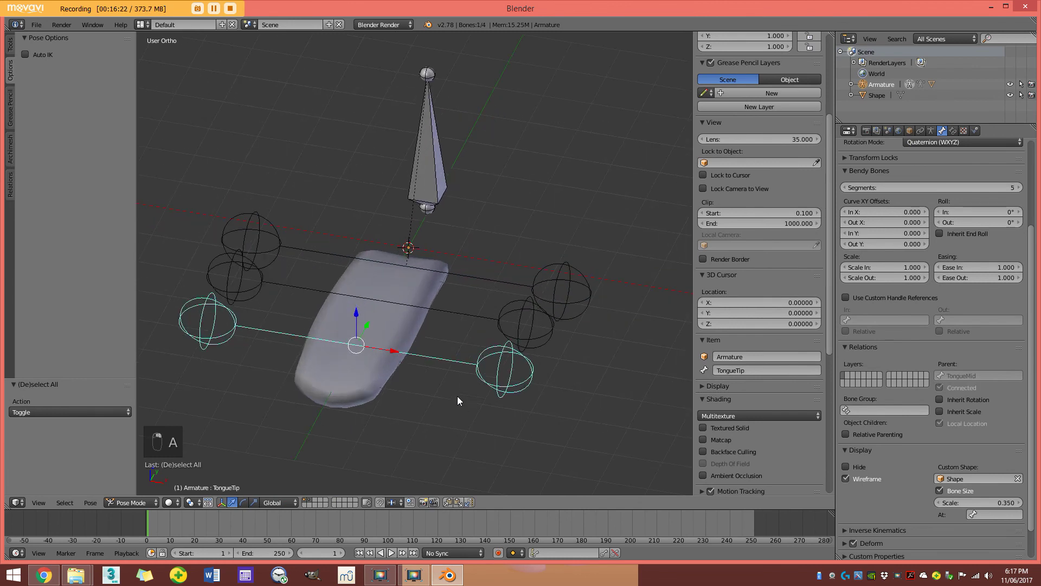
# Rotate and scale the TongueTip bone so the tongue bends and tapers.
pyautogui.press('r')
pyautogui.moveTo(472, 318); pyautogui.dragTo(517, 379)
pyautogui.press('s')
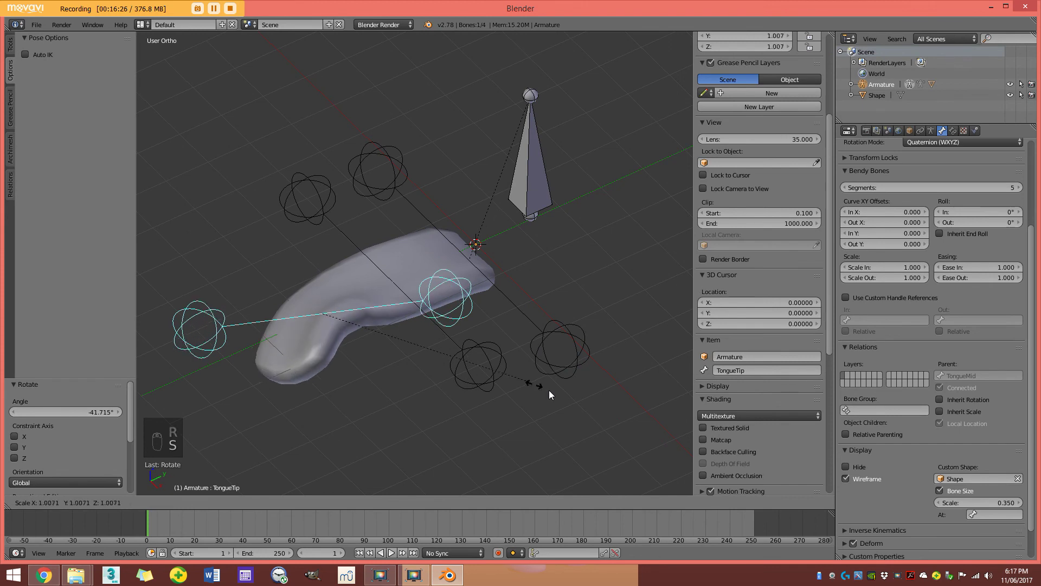
pyautogui.press('r')
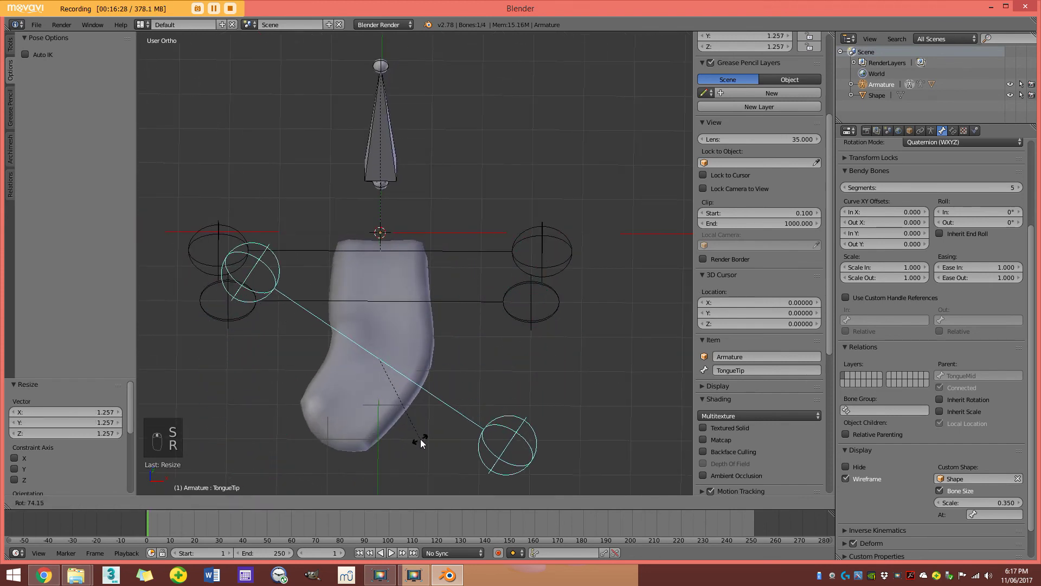
pyautogui.moveTo(545, 250); pyautogui.dragTo(541, 397)
pyautogui.press('s')
pyautogui.press('s')
pyautogui.press('s')
pyautogui.press('s')
pyautogui.press('s')
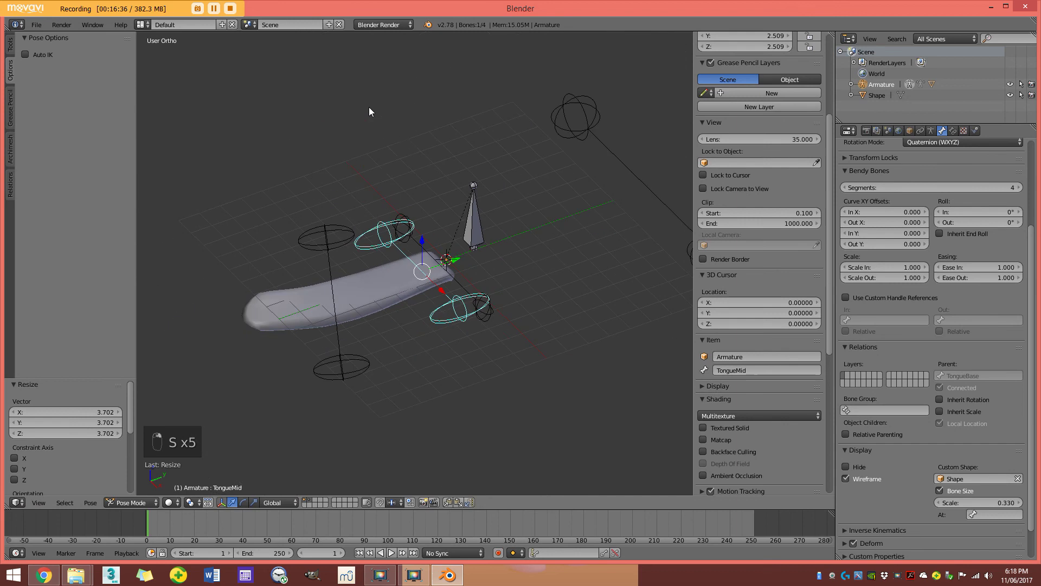
pyautogui.press('s')
pyautogui.press('r')
pyautogui.press('s')
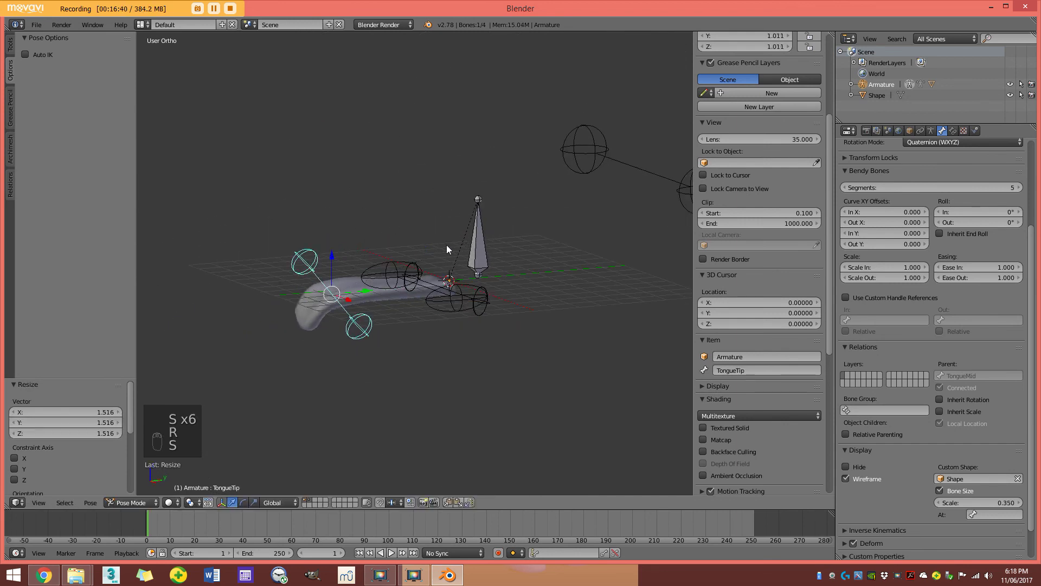
# Rotate and scale the other tongue bones to refine the bend, then leave Pose Mode.
pyautogui.moveTo(414, 273); pyautogui.dragTo(397, 274)
pyautogui.press('r')
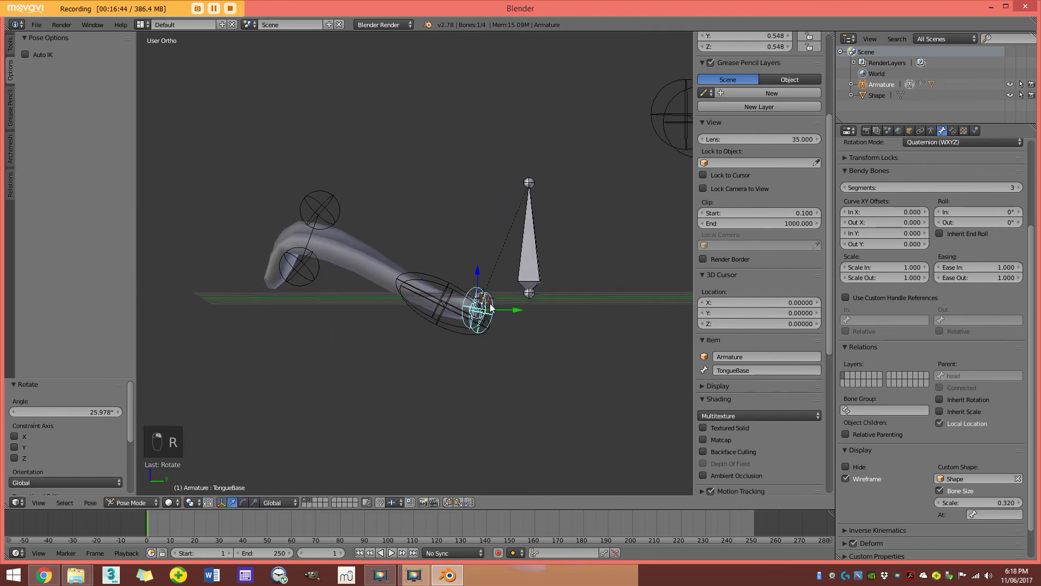
pyautogui.press('s')
pyautogui.press('s')
pyautogui.middleClick(471, 346)
pyautogui.press('r')
pyautogui.moveTo(406, 406); pyautogui.dragTo(423, 339)
pyautogui.press('r')
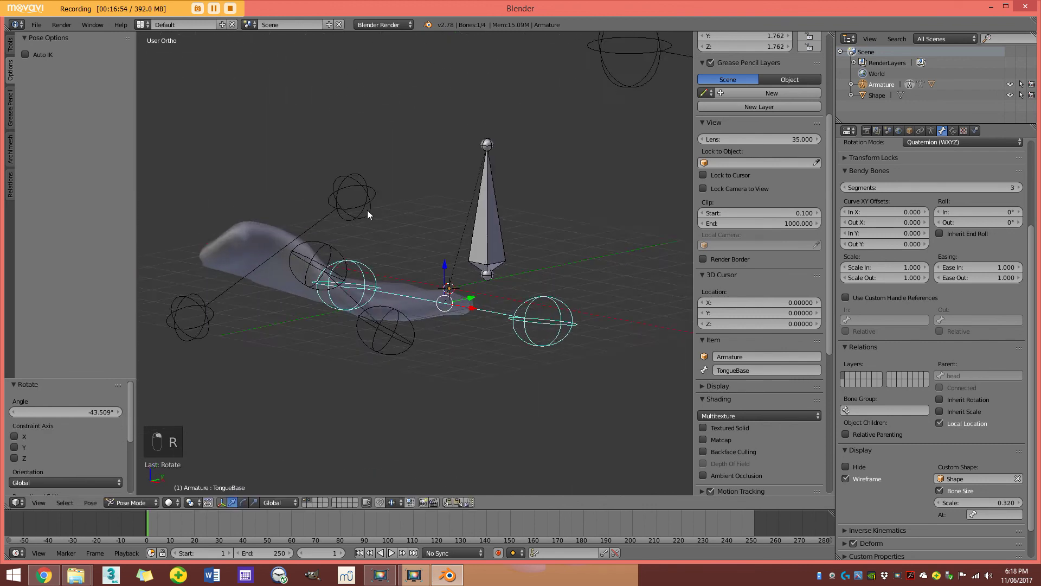
pyautogui.press('s')
pyautogui.moveTo(505, 272); pyautogui.dragTo(236, 471)
# Reorder the tongue mesh's Subsurf modifier below Armature, then return the armature to Pose Mode.
pyautogui.click(316, 393)
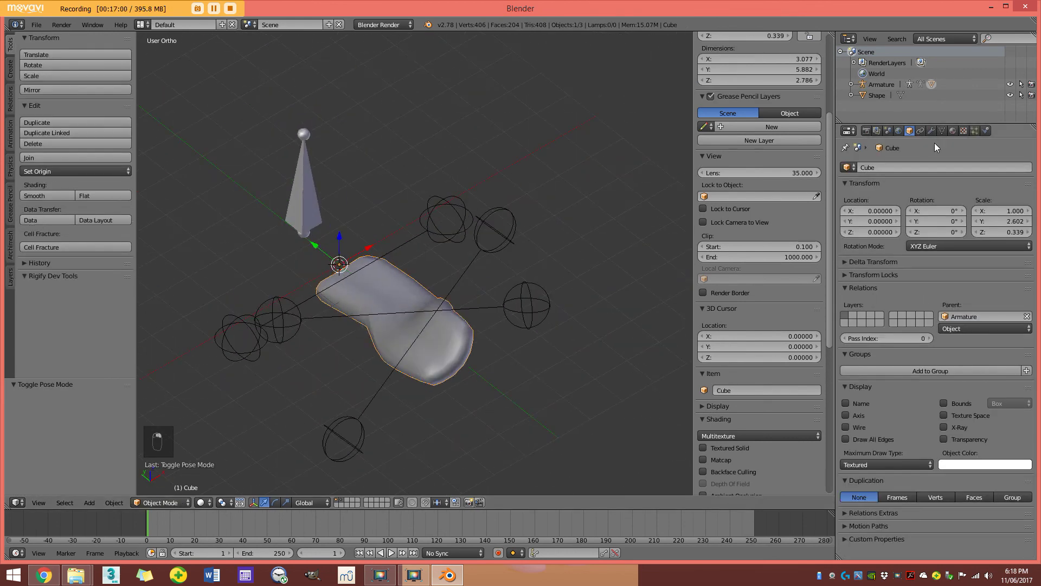
pyautogui.middleClick(931, 134)
pyautogui.moveTo(933, 135); pyautogui.dragTo(932, 276)
pyautogui.moveTo(581, 268); pyautogui.dragTo(999, 289)
pyautogui.moveTo(417, 294); pyautogui.dragTo(270, 300)
pyautogui.moveTo(346, 283); pyautogui.dragTo(459, 271)
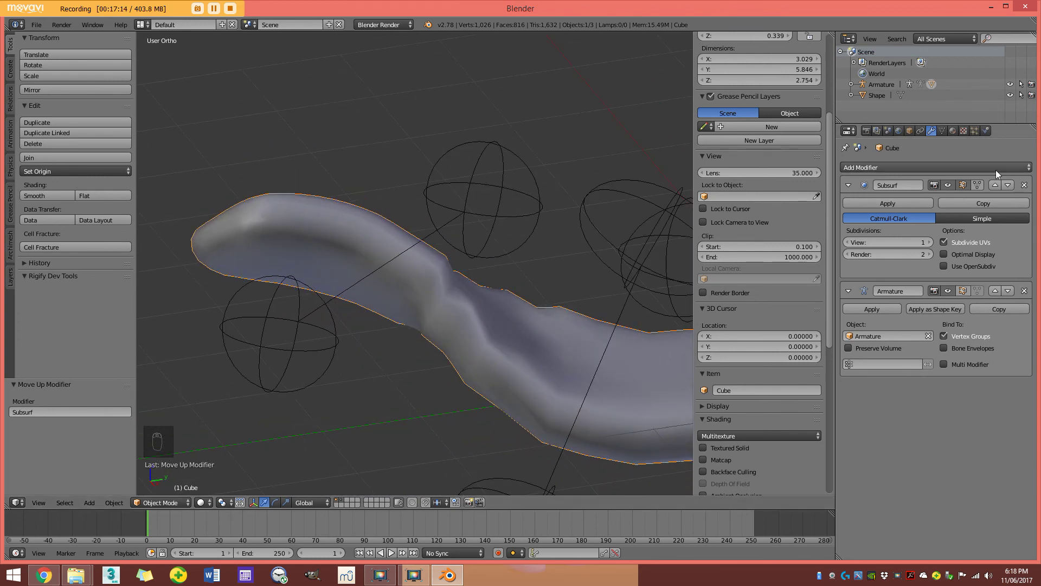
pyautogui.moveTo(1014, 189); pyautogui.dragTo(421, 281)
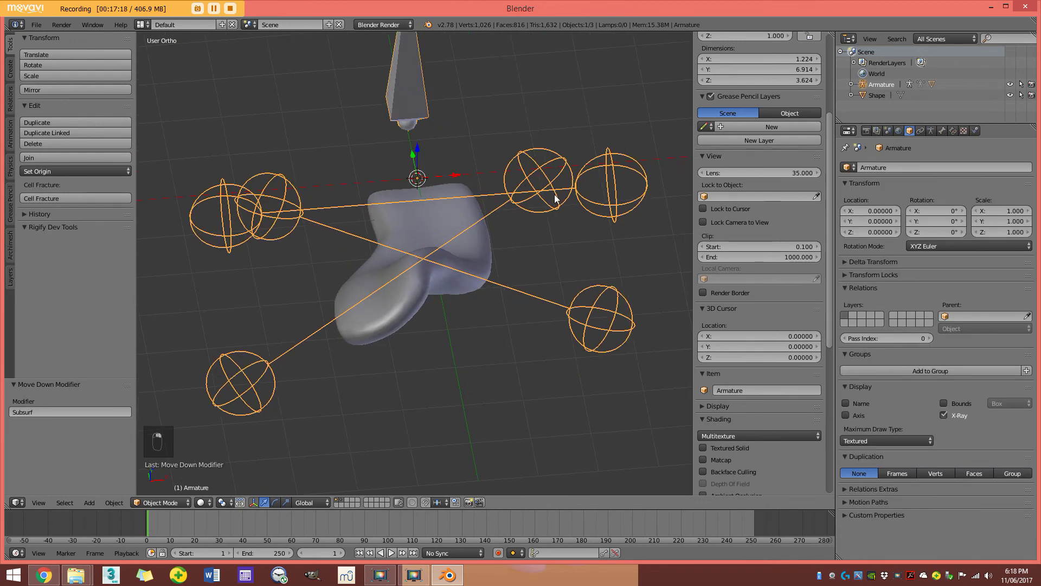
pyautogui.press('r')
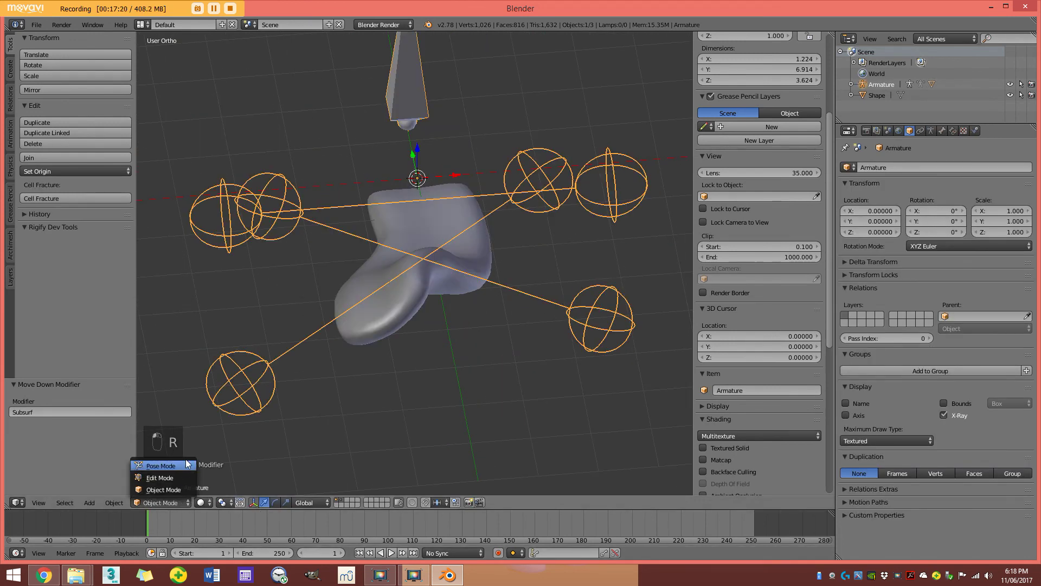
pyautogui.press('r')
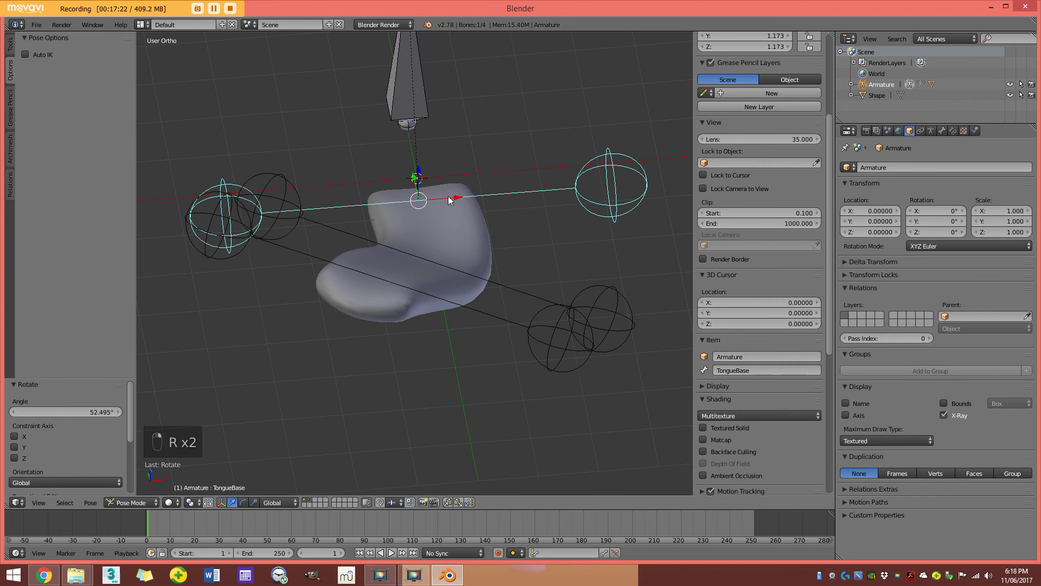
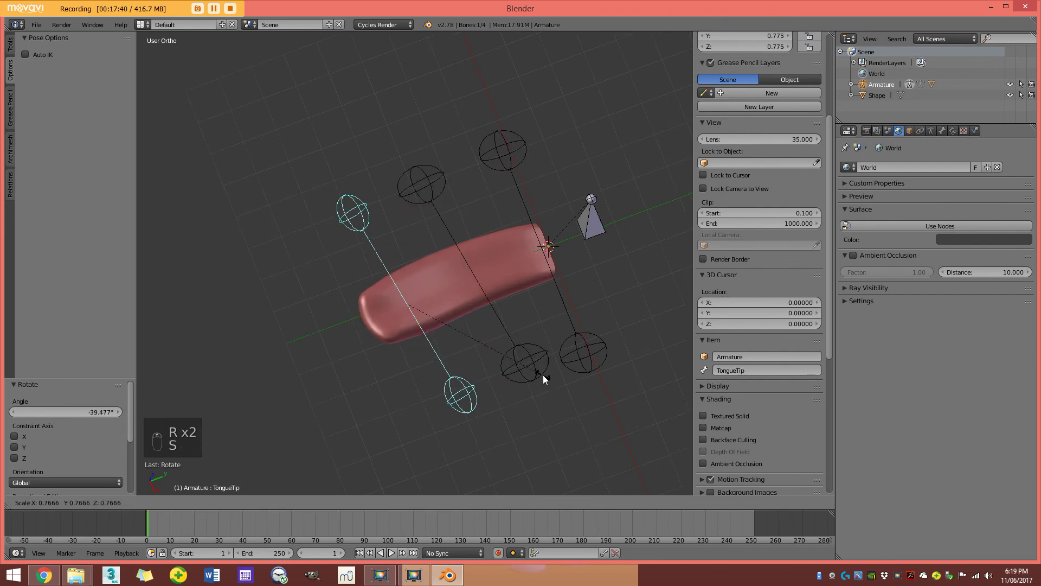
# Scale and rotate TongueMid and TongueTip so the red tongue curves and twists.
pyautogui.press('s')
pyautogui.press('s')
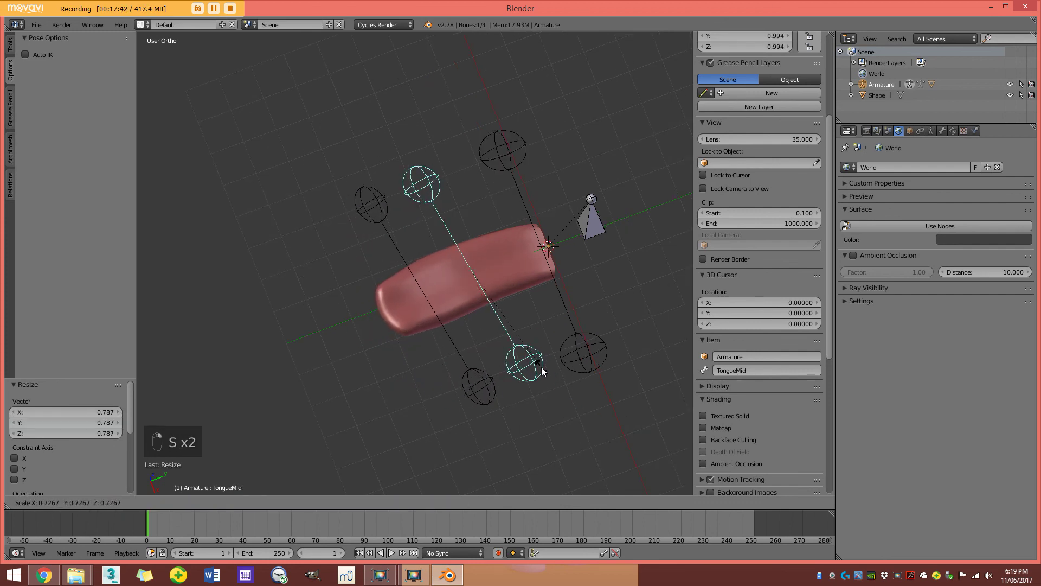
pyautogui.moveTo(524, 374); pyautogui.dragTo(532, 275)
pyautogui.press('s')
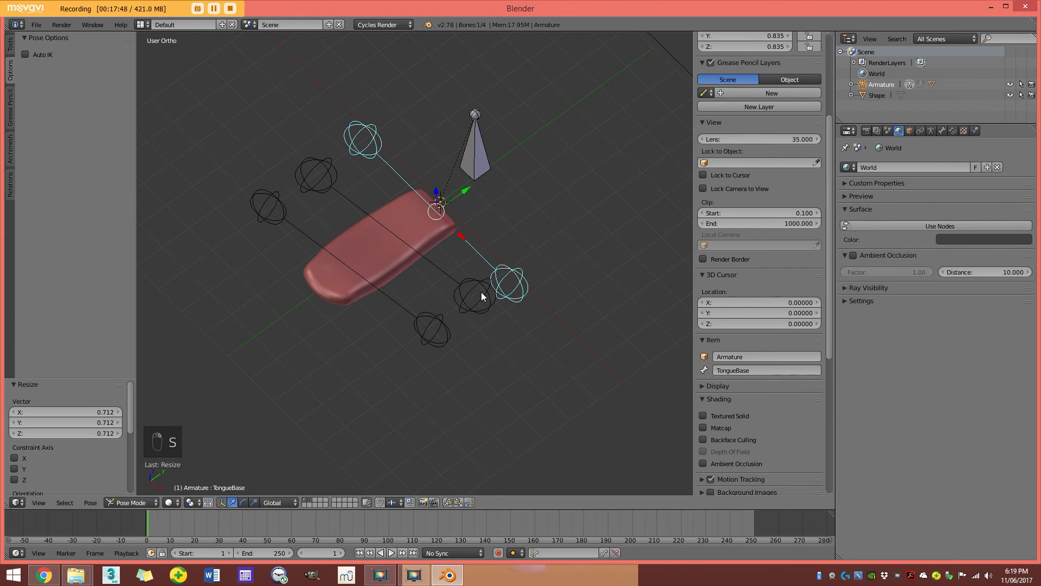
pyautogui.press('r')
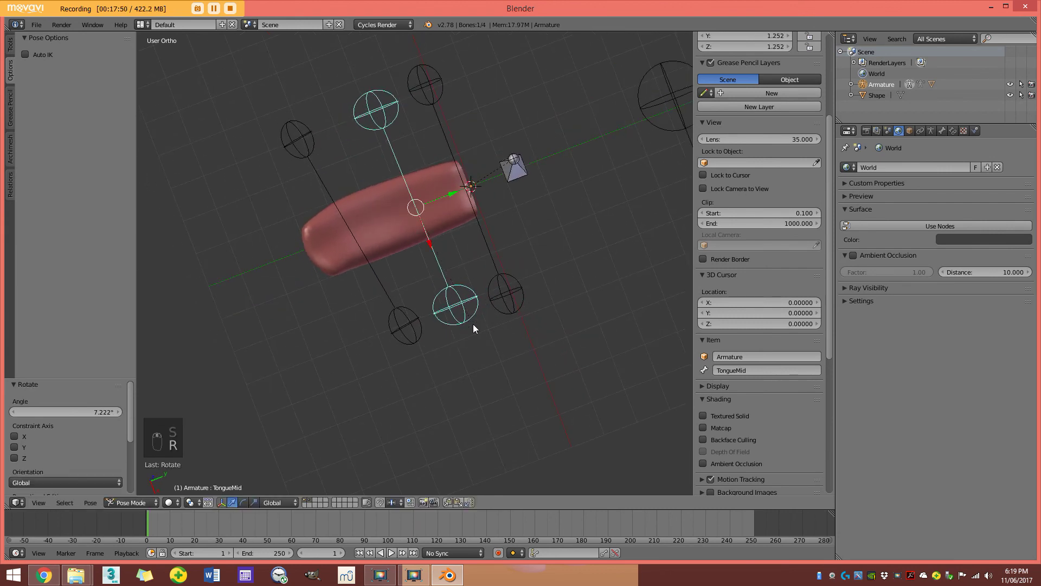
pyautogui.press('r')
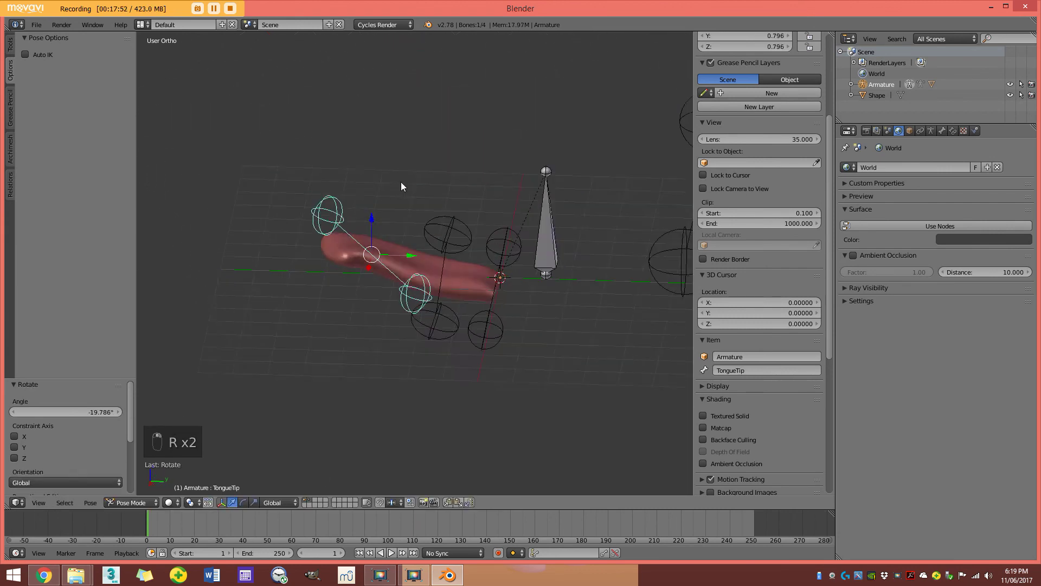
pyautogui.press('r')
pyautogui.press('s')
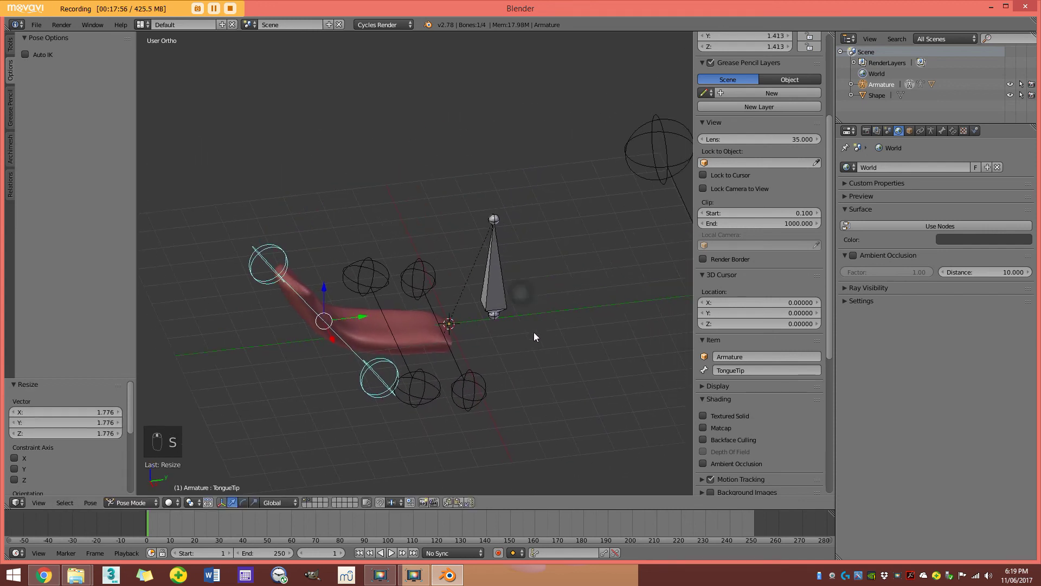